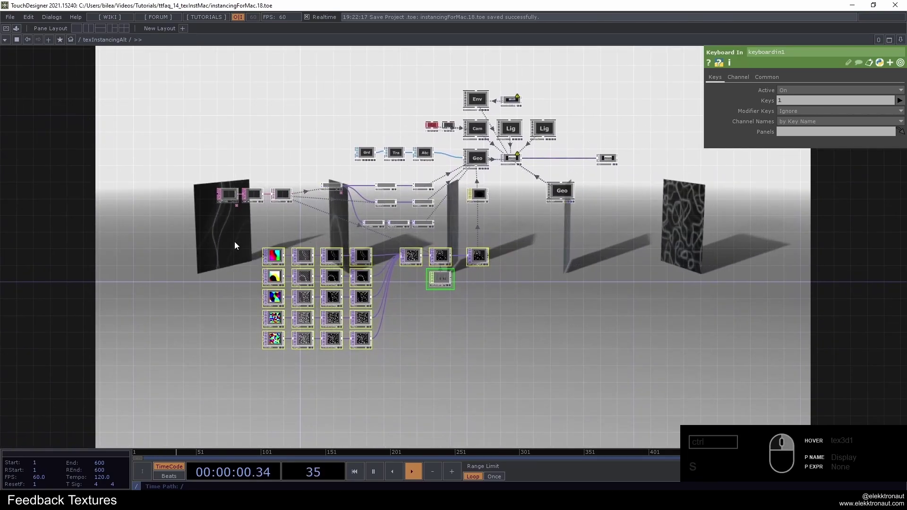
# Delete the old texture TOPs and geo1 COMP, leaving the grid-transform-attribute chain and render setup
pyautogui.press('Delete')
pyautogui.rightClick(442, 235)
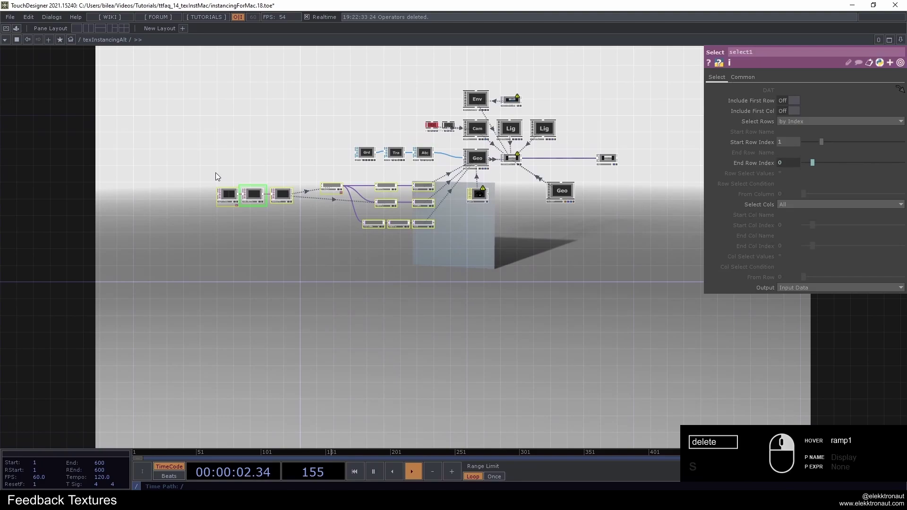
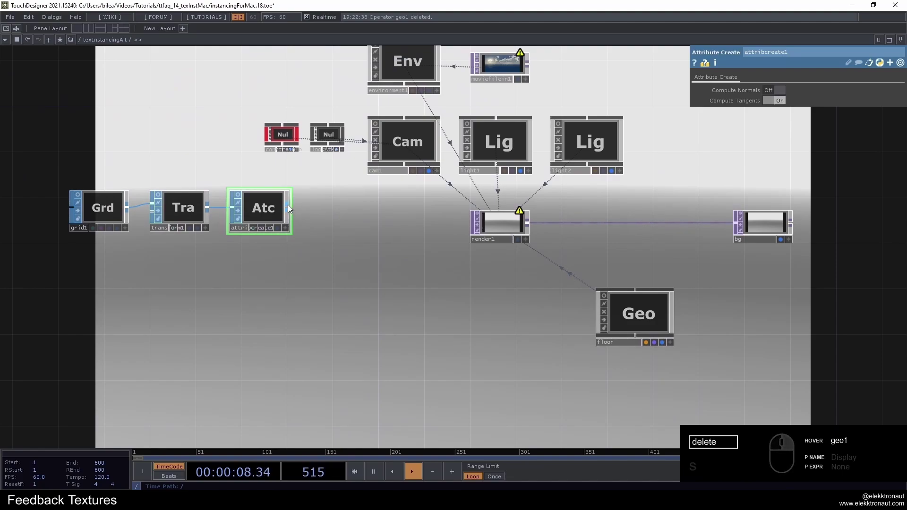
pyautogui.rightClick(291, 208)
# Add a Geometry COMP and wire attribcreate1 into it so a white quad renders
pyautogui.write('ge')
pyautogui.click(148, 93)
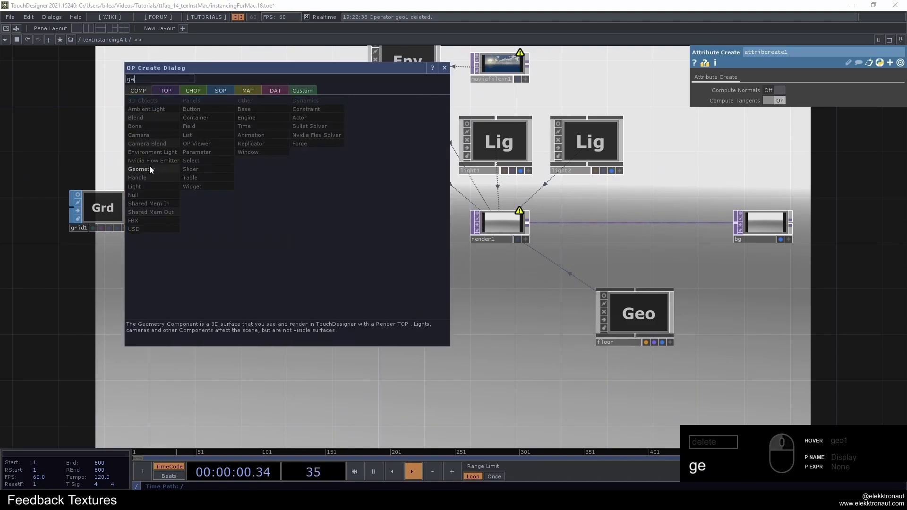
pyautogui.click(154, 171)
pyautogui.click(410, 228)
pyautogui.click(355, 288)
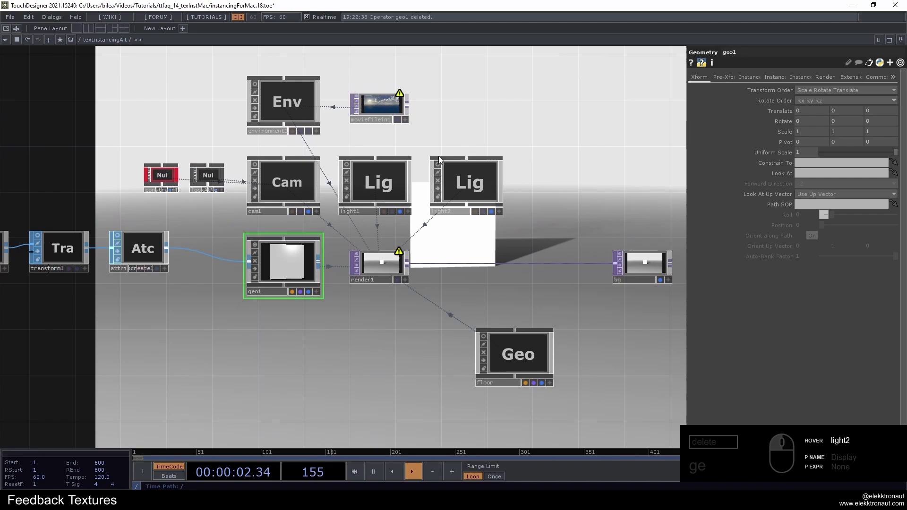
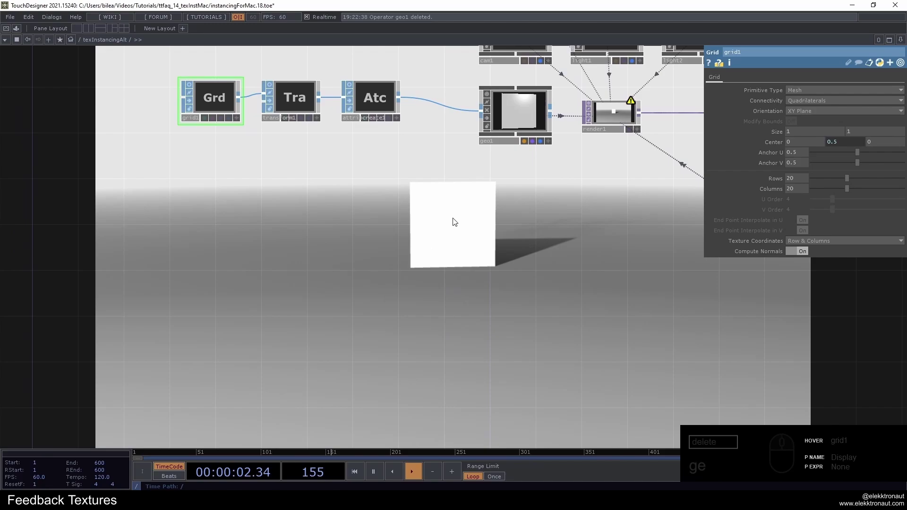
# Review the first light's shadow settings and the network around the new geometry
pyautogui.click(462, 211)
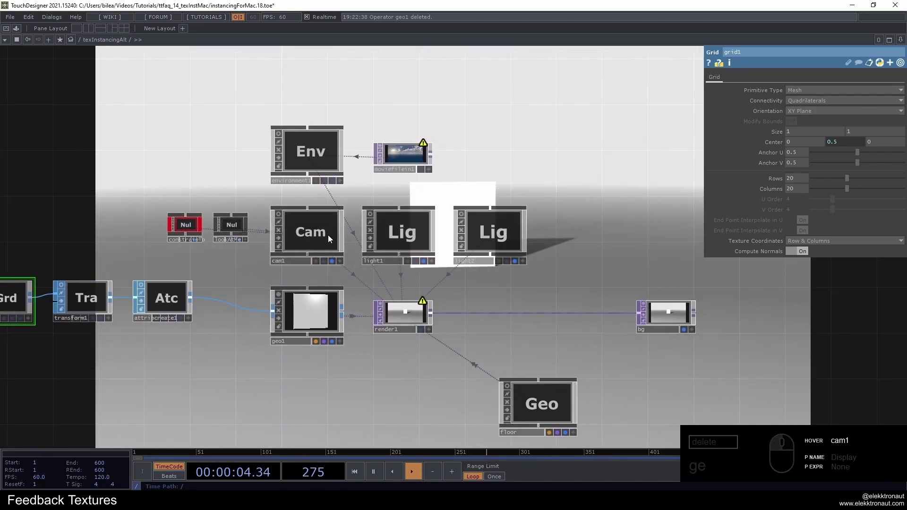
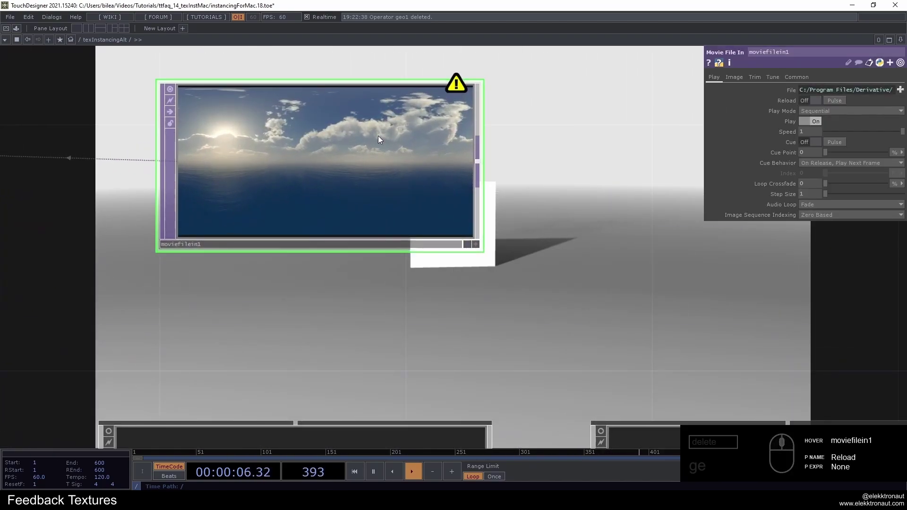
pyautogui.click(469, 162)
pyautogui.rightClick(502, 238)
pyautogui.rightClick(354, 192)
pyautogui.click(356, 201)
pyautogui.click(532, 149)
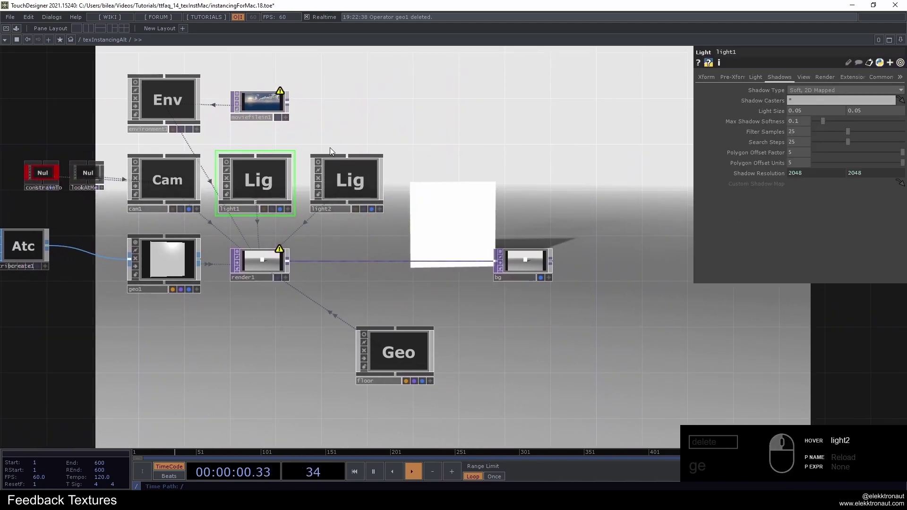
pyautogui.middleClick(276, 188)
pyautogui.doubleClick(299, 224)
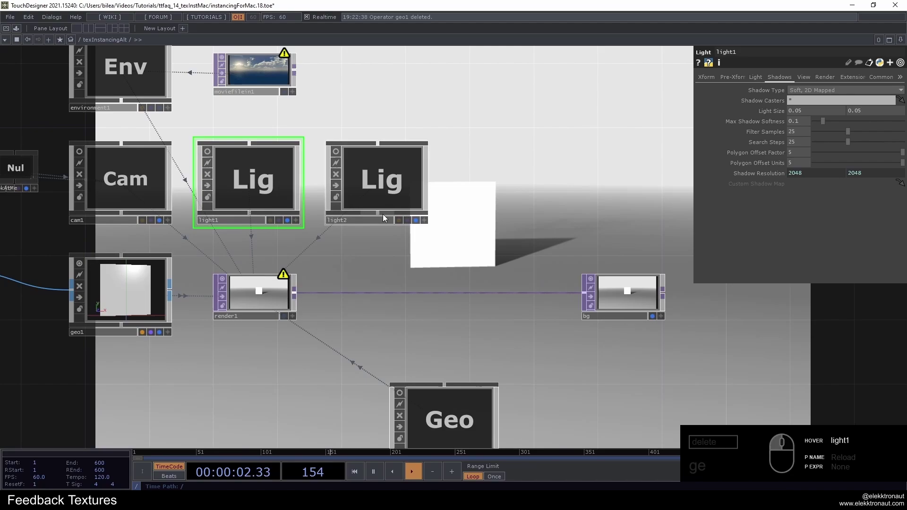
pyautogui.click(426, 223)
pyautogui.click(416, 237)
pyautogui.click(362, 267)
pyautogui.click(201, 225)
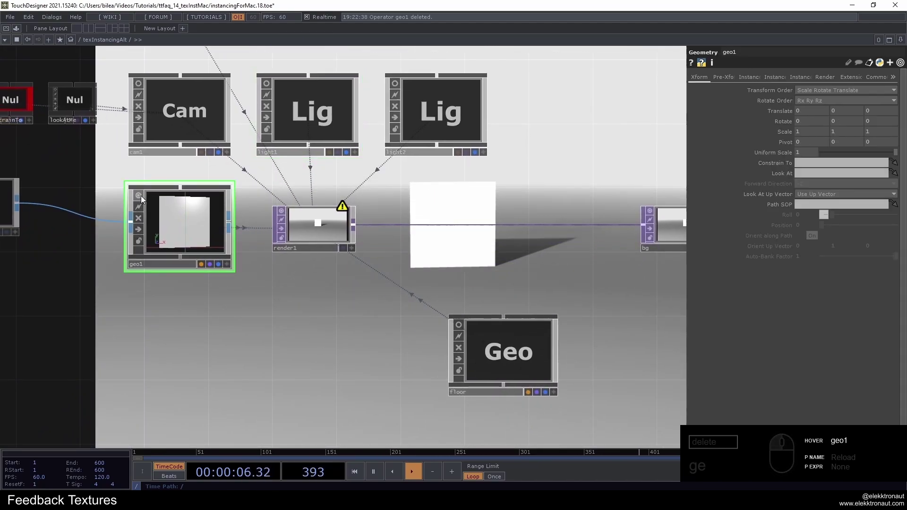
# Inspect the geo and floor components, then the camera's linear fog settings
pyautogui.click(427, 306)
pyautogui.click(390, 257)
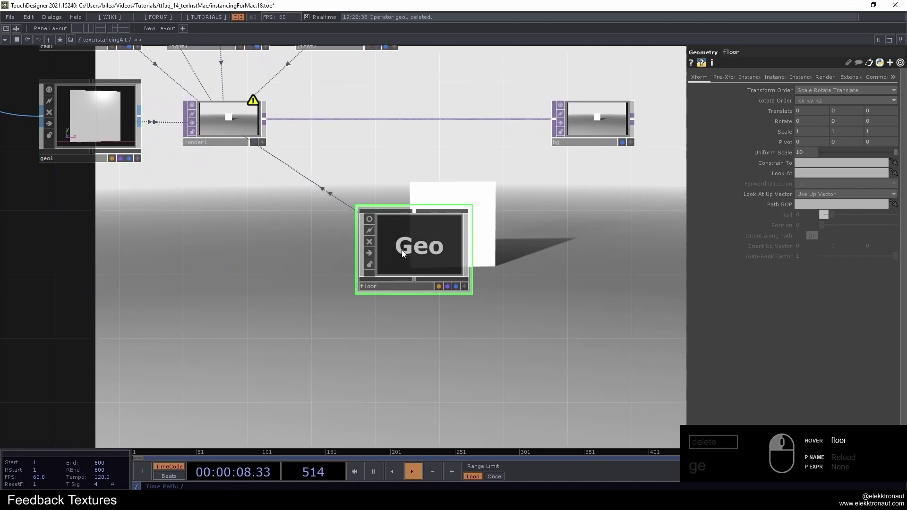
pyautogui.middleClick(417, 253)
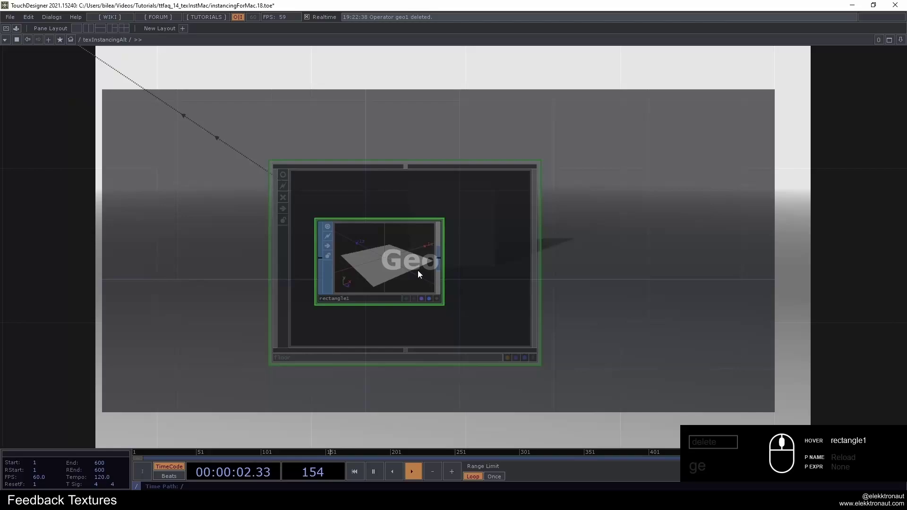
pyautogui.middleClick(277, 154)
pyautogui.click(278, 156)
pyautogui.click(360, 343)
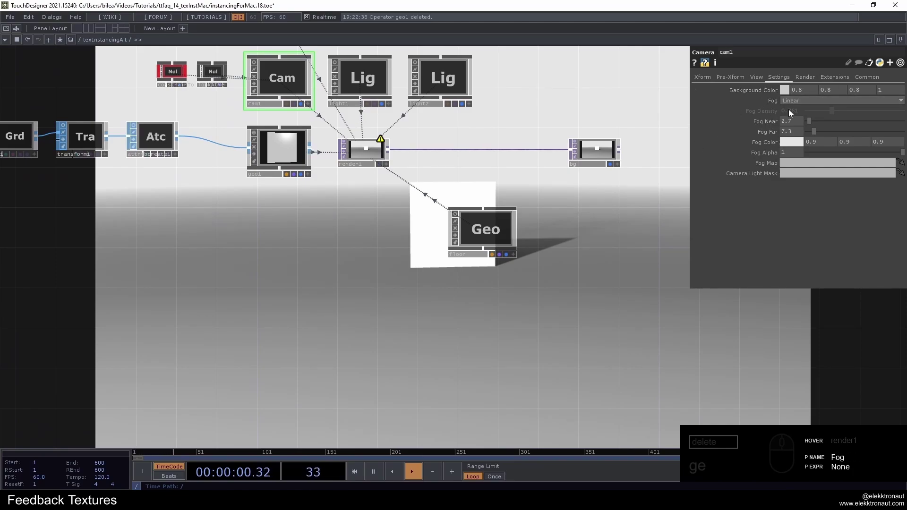
pyautogui.click(808, 105)
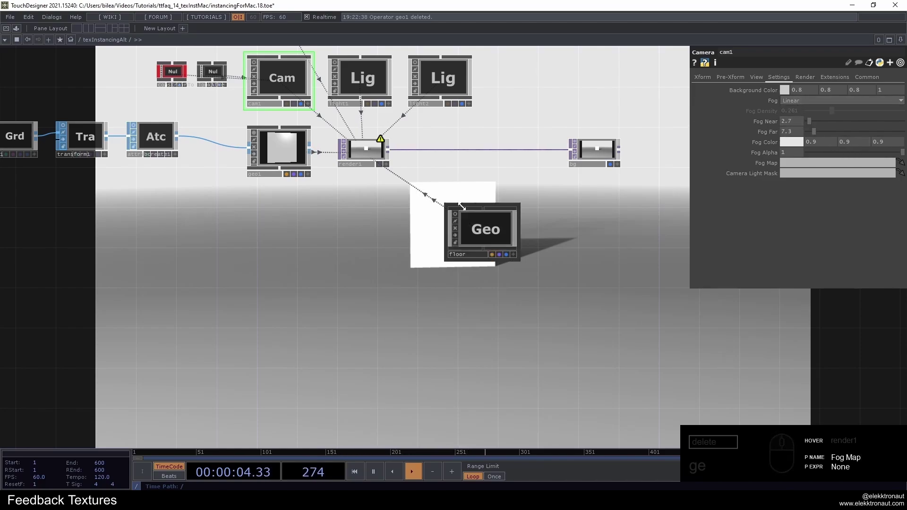
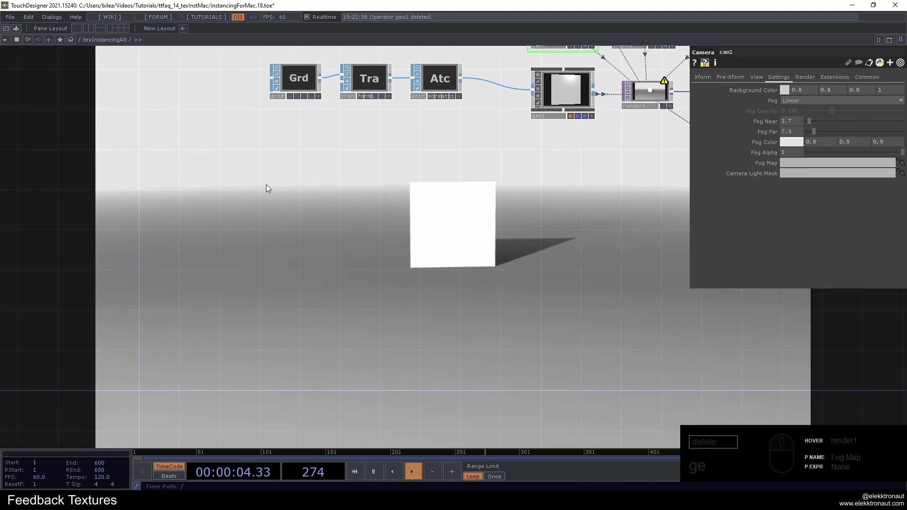
# Add a Ramp TOP with 4x1 resolution and 32-bit float pixel format
pyautogui.click(253, 172)
pyautogui.write('a')
pyautogui.click(136, 59)
pyautogui.click(275, 103)
pyautogui.click(215, 203)
pyautogui.middleClick(222, 204)
pyautogui.click(763, 79)
pyautogui.click(813, 104)
pyautogui.click(841, 104)
pyautogui.click(399, 136)
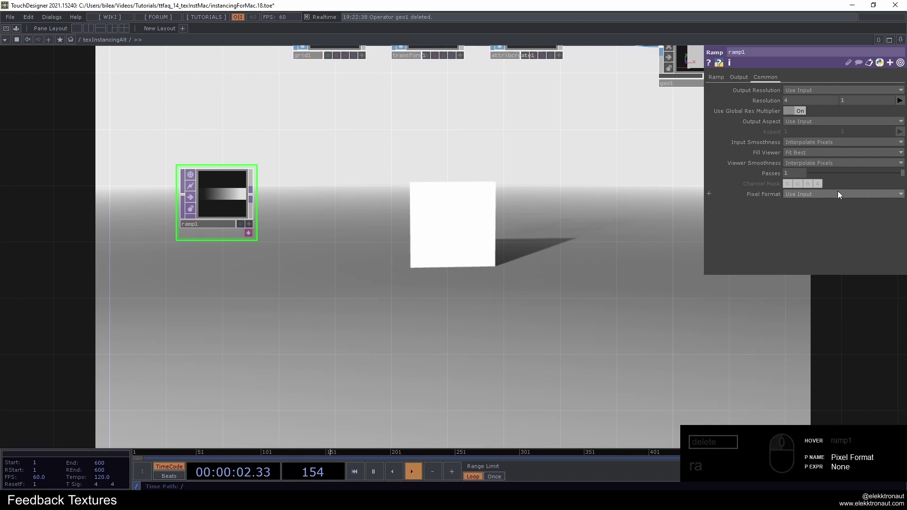
pyautogui.click(842, 193)
pyautogui.click(787, 219)
pyautogui.click(808, 237)
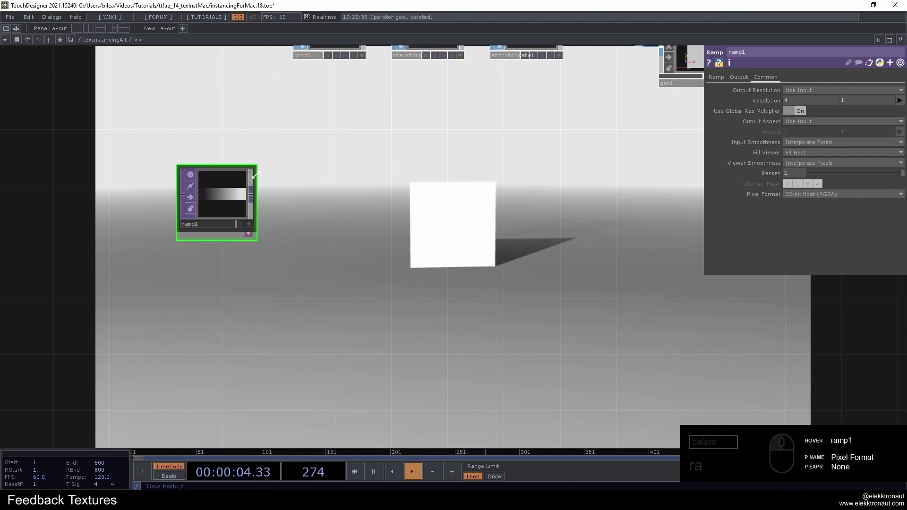
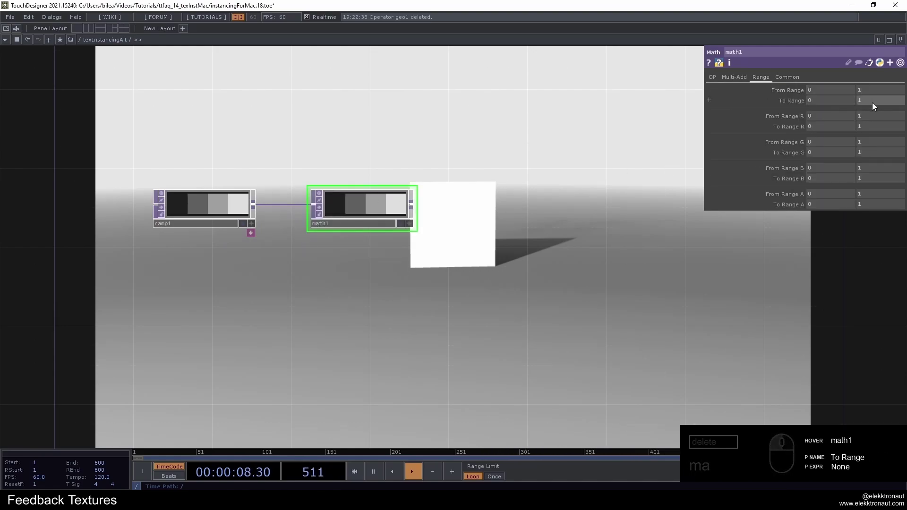
# Connect a Math TOP and set its To Range to -1, 1
pyautogui.click(874, 105)
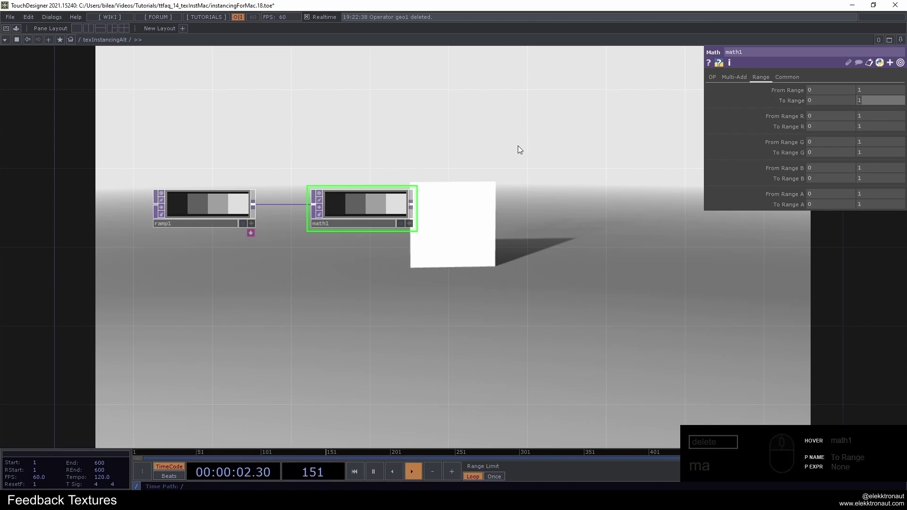
pyautogui.click(825, 100)
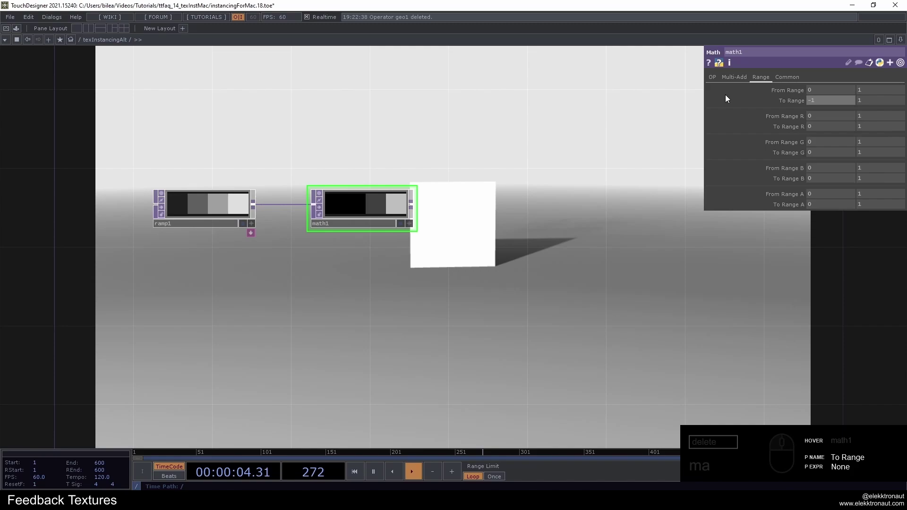
pyautogui.middleClick(110, 205)
pyautogui.click(215, 205)
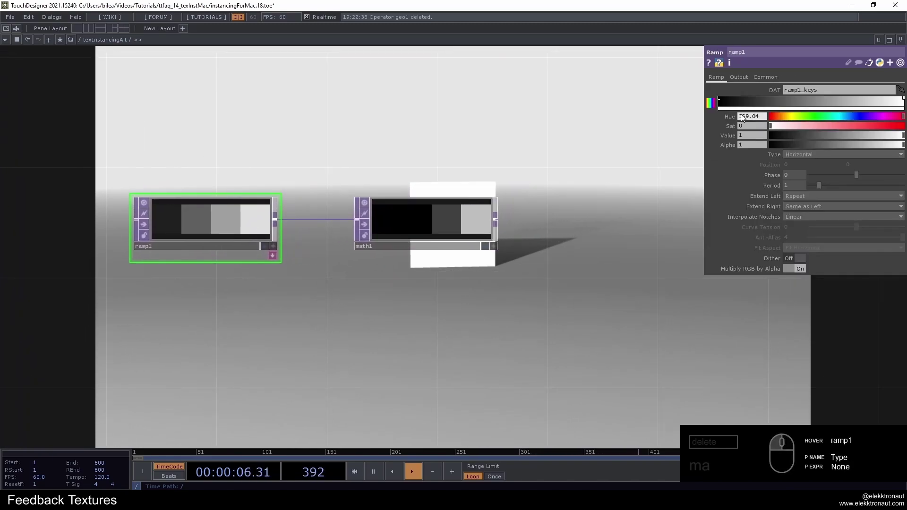
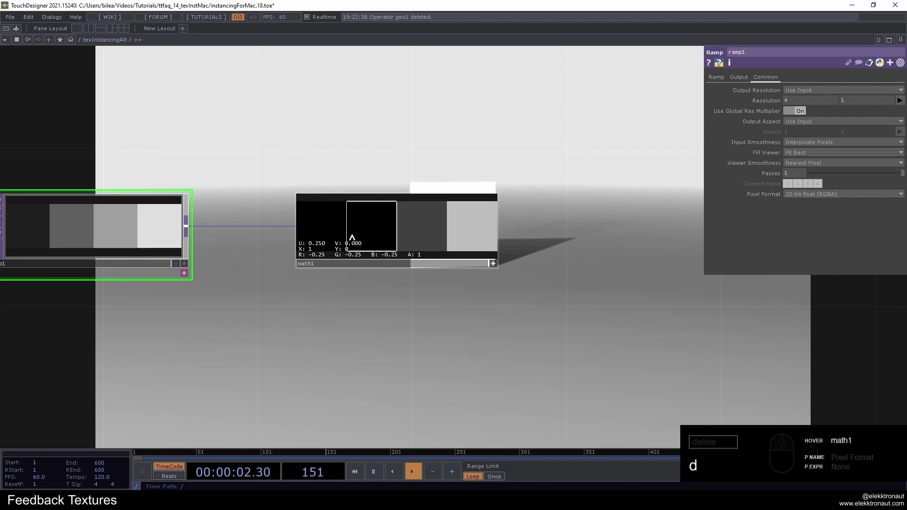
# Compare 8-bit fixed versus 32-bit float on the ramp and keep 32-bit float
pyautogui.click(806, 197)
pyautogui.click(808, 212)
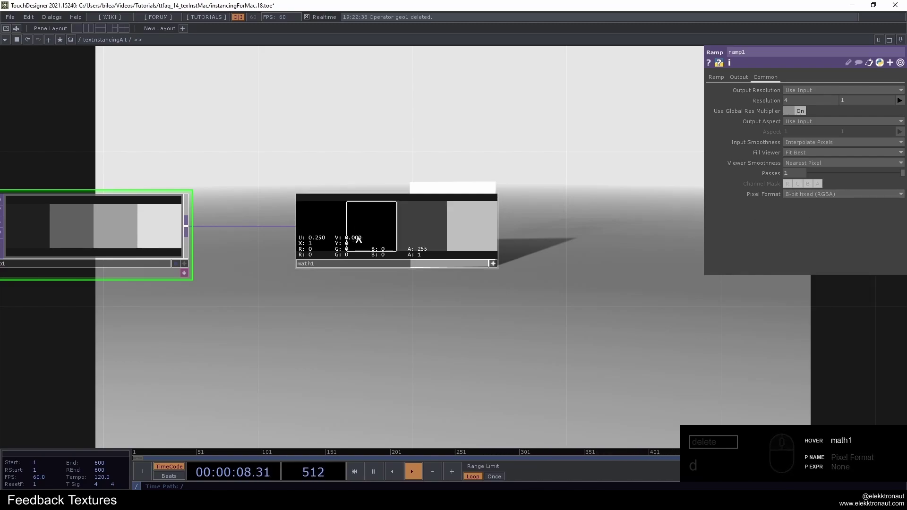
pyautogui.click(816, 197)
pyautogui.click(813, 235)
pyautogui.click(498, 267)
pyautogui.middleClick(409, 222)
pyautogui.click(409, 222)
pyautogui.middleClick(271, 239)
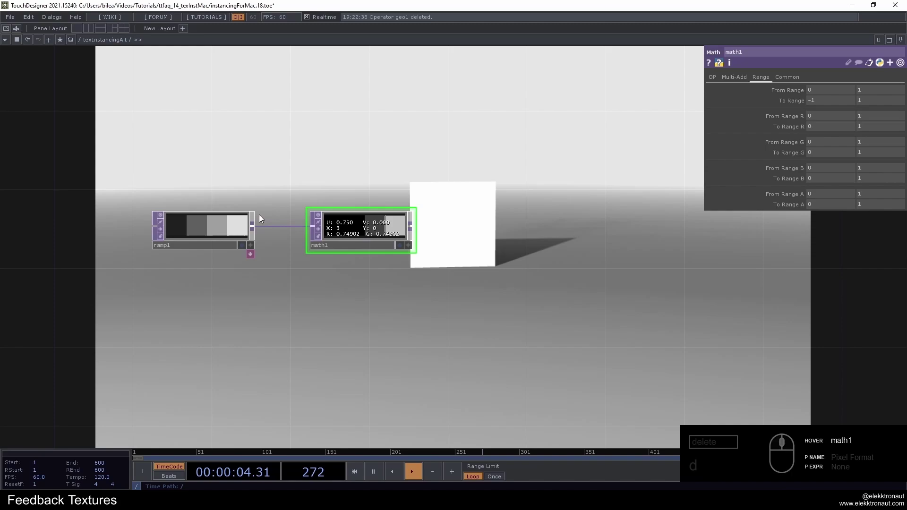
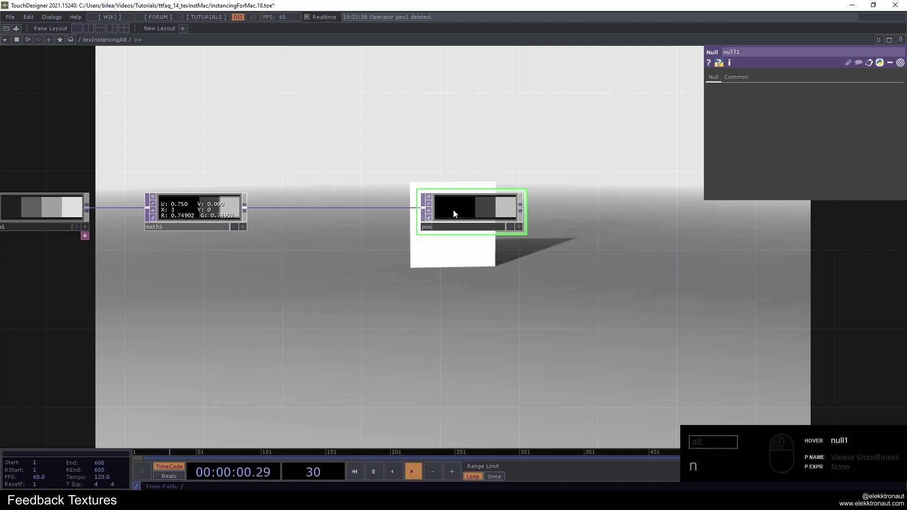
# Enable instancing on the geometry with the pos texture driving instance X position
pyautogui.click(473, 178)
pyautogui.click(488, 141)
pyautogui.click(753, 82)
pyautogui.click(813, 95)
pyautogui.moveTo(370, 260); pyautogui.dragTo(900, 203)
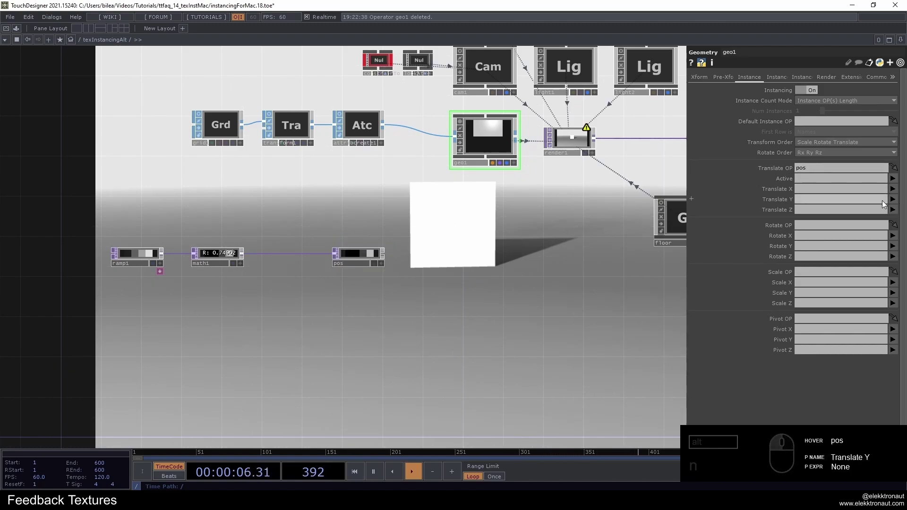
pyautogui.click(893, 191)
pyautogui.click(894, 202)
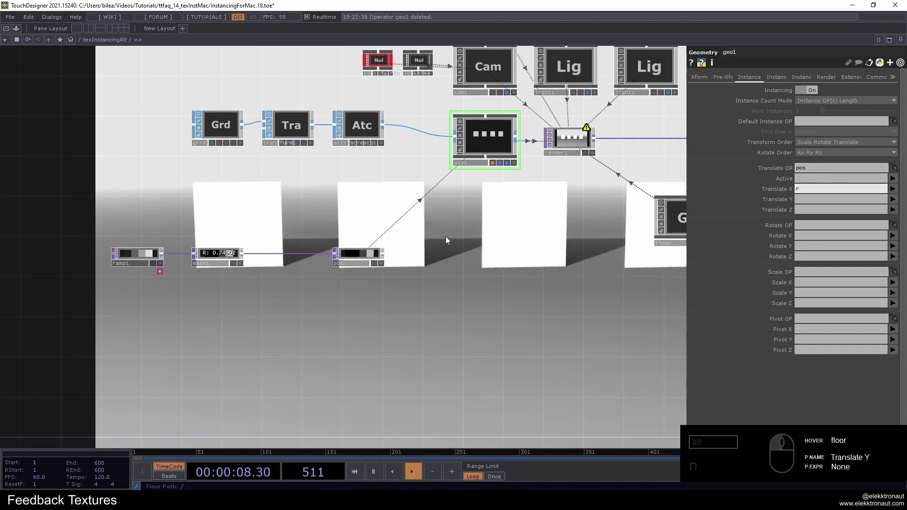
pyautogui.click(482, 301)
pyautogui.write('n')
pyautogui.click(469, 187)
pyautogui.press('p')
# Bring up parameter panes on the chain operators to check the instanced quads
pyautogui.click(443, 271)
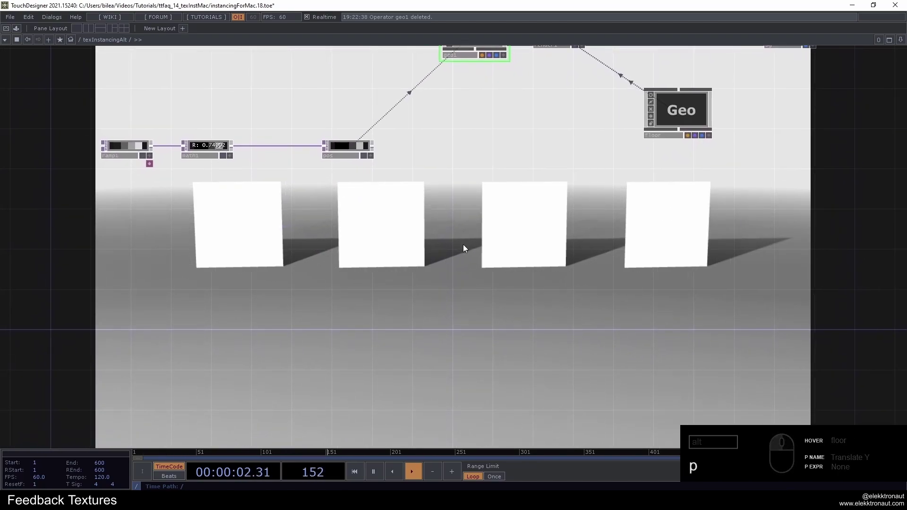
pyautogui.write('pp')
pyautogui.middleClick(466, 247)
pyautogui.click(462, 231)
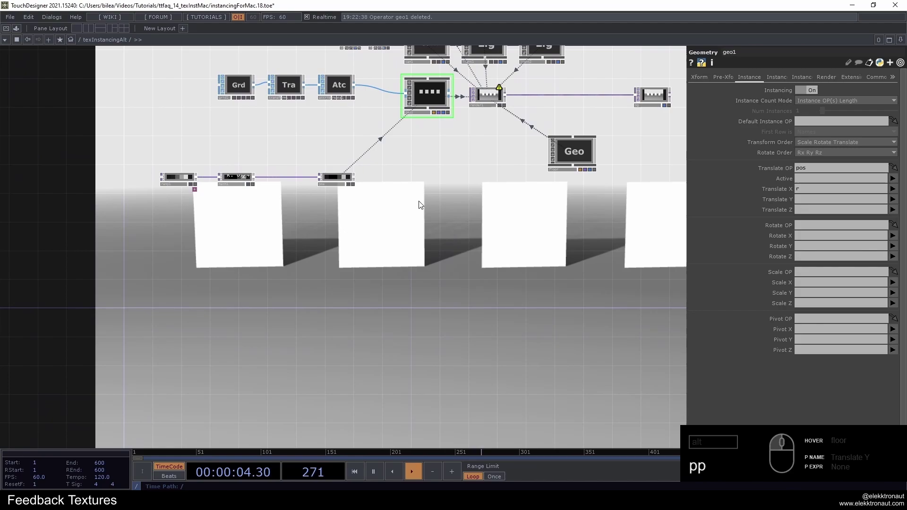
pyautogui.middleClick(478, 100)
pyautogui.write('pp')
pyautogui.click(447, 155)
pyautogui.click(420, 158)
# Set the render resolution from the presets to 1280x720
pyautogui.click(843, 78)
pyautogui.click(905, 95)
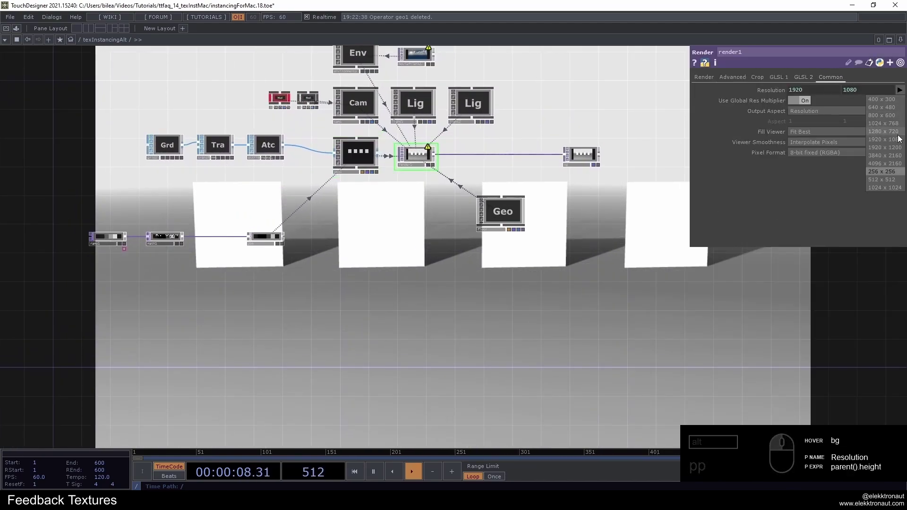
pyautogui.click(901, 142)
pyautogui.click(905, 92)
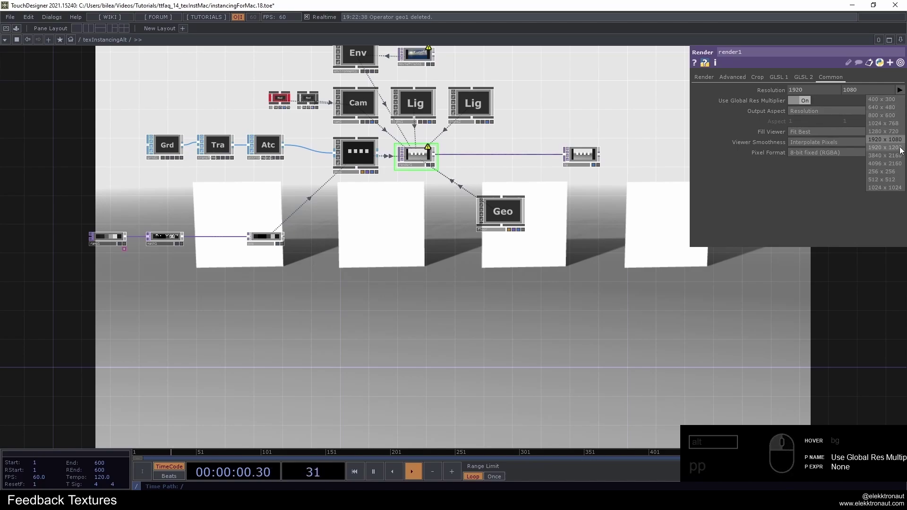
pyautogui.click(902, 134)
pyautogui.write('pp')
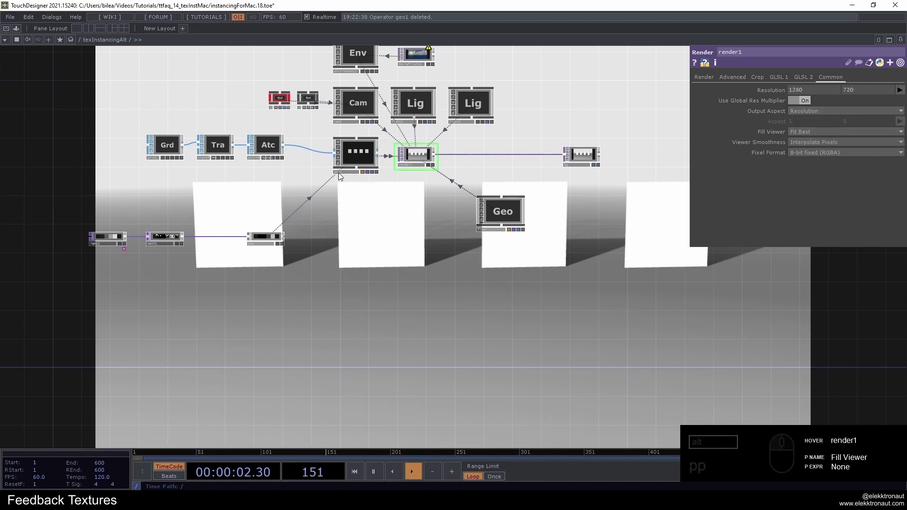
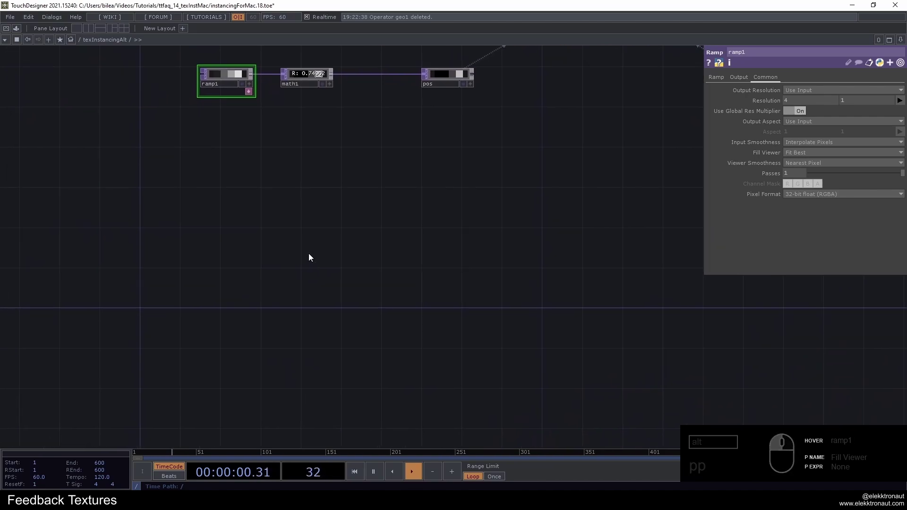
# Add a Noise TOP and turn Monochrome off for full-colour Simplex noise
pyautogui.click(314, 245)
pyautogui.write('oi')
pyautogui.click(287, 195)
pyautogui.doubleClick(253, 249)
pyautogui.middleClick(246, 247)
pyautogui.click(808, 80)
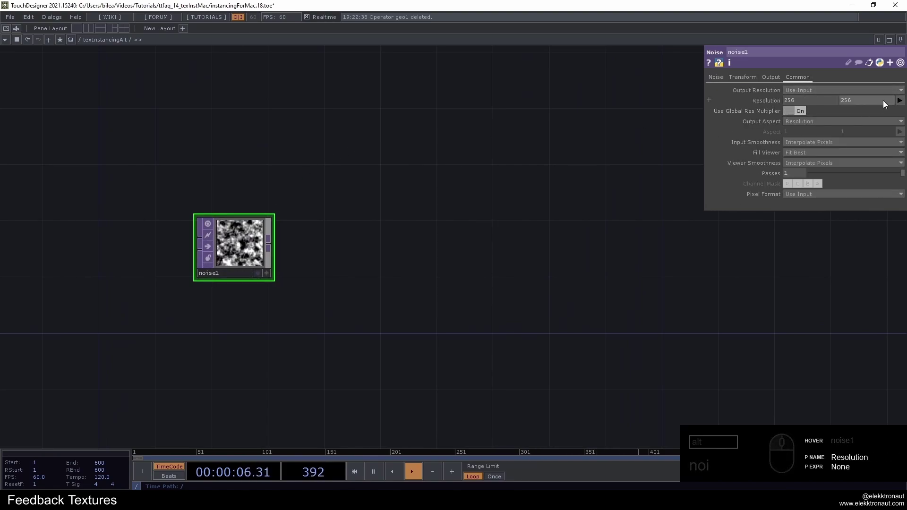
pyautogui.click(817, 105)
pyautogui.click(629, 148)
pyautogui.click(902, 102)
pyautogui.click(884, 199)
pyautogui.click(717, 83)
pyautogui.click(791, 114)
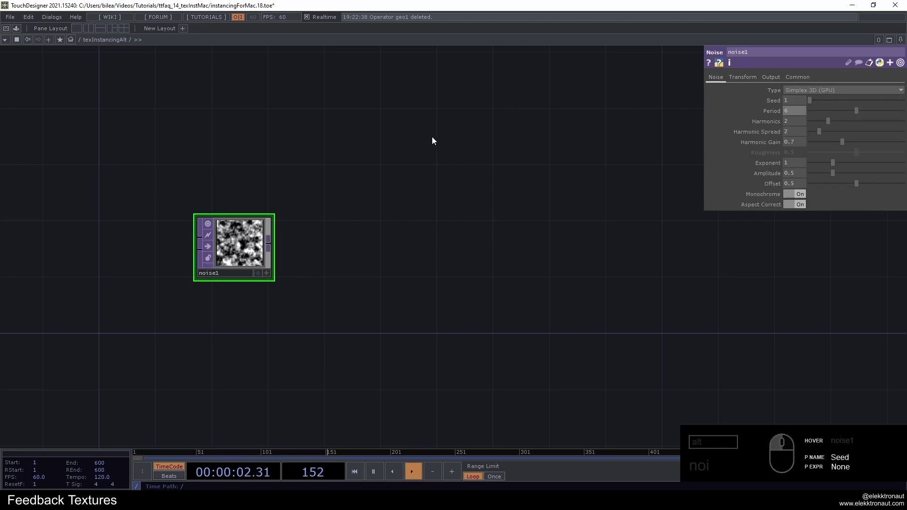
# Set Harmonics, Harmonic Spread and Gain to 0 and lower the Exponent
pyautogui.moveTo(831, 120); pyautogui.dragTo(800, 162)
pyautogui.click(799, 165)
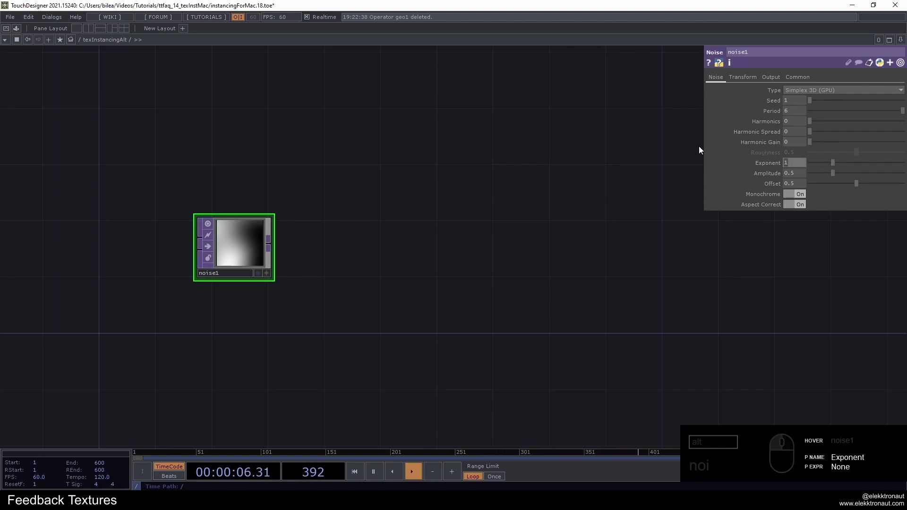
pyautogui.click(641, 155)
pyautogui.click(776, 190)
pyautogui.click(800, 196)
pyautogui.middleClick(264, 235)
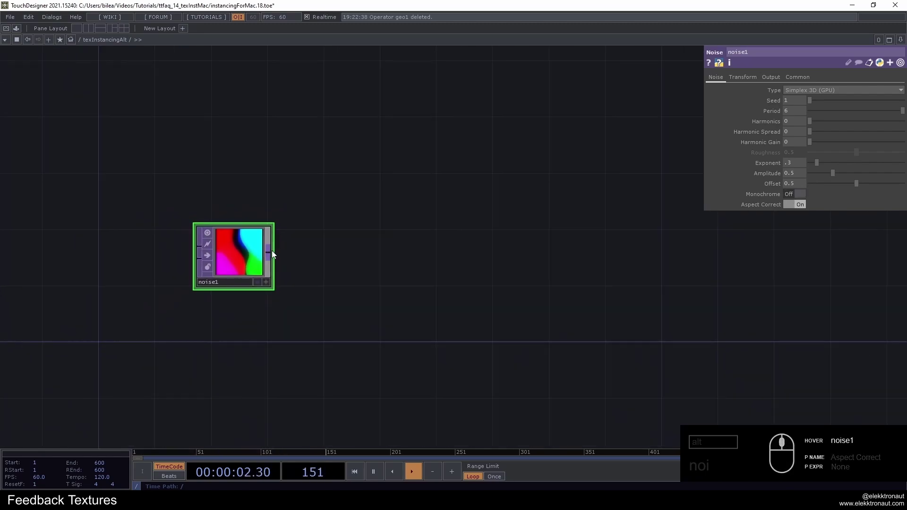
pyautogui.rightClick(275, 254)
# Append an Edge TOP with Sample Step 3 for thicker white edge lines
pyautogui.write('d')
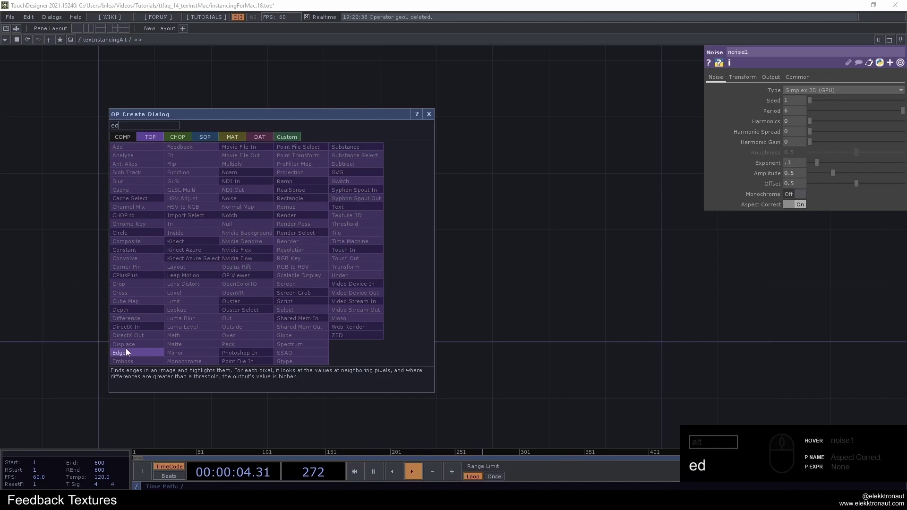
pyautogui.click(130, 352)
pyautogui.click(345, 258)
pyautogui.click(800, 116)
pyautogui.middleClick(549, 209)
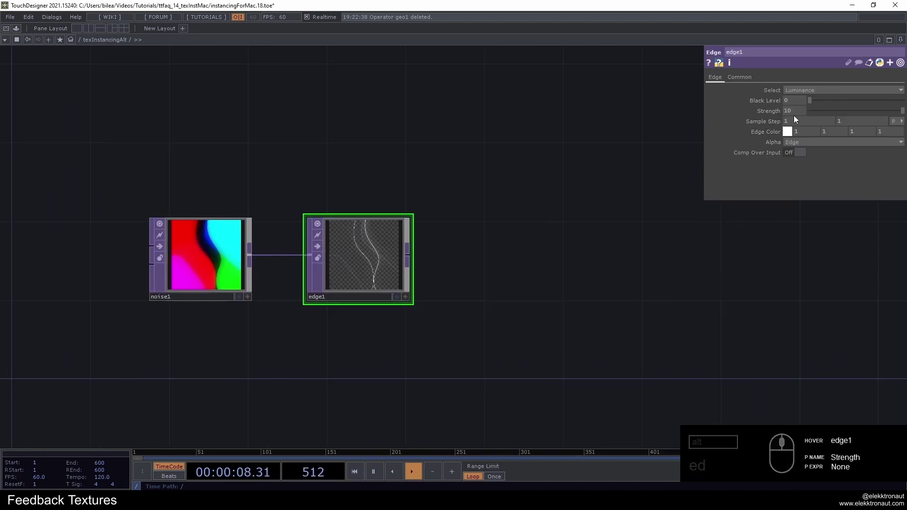
pyautogui.click(800, 120)
pyautogui.click(853, 121)
pyautogui.click(462, 215)
pyautogui.middleClick(262, 157)
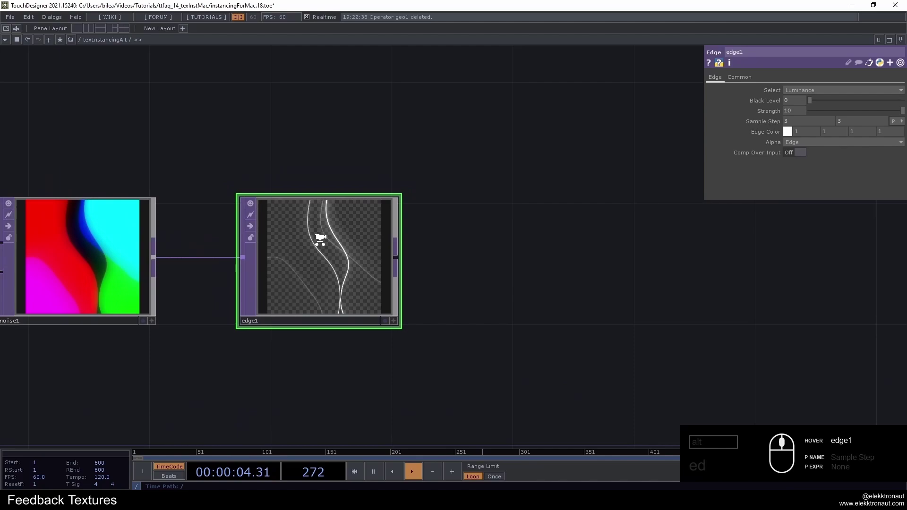
pyautogui.moveTo(807, 145); pyautogui.dragTo(347, 214)
pyautogui.press('ctrl+z')
# Append a Transform TOP compositing the lines over a black background colour
pyautogui.rightClick(345, 213)
pyautogui.write('tr')
pyautogui.click(426, 228)
pyautogui.click(435, 227)
pyautogui.click(888, 152)
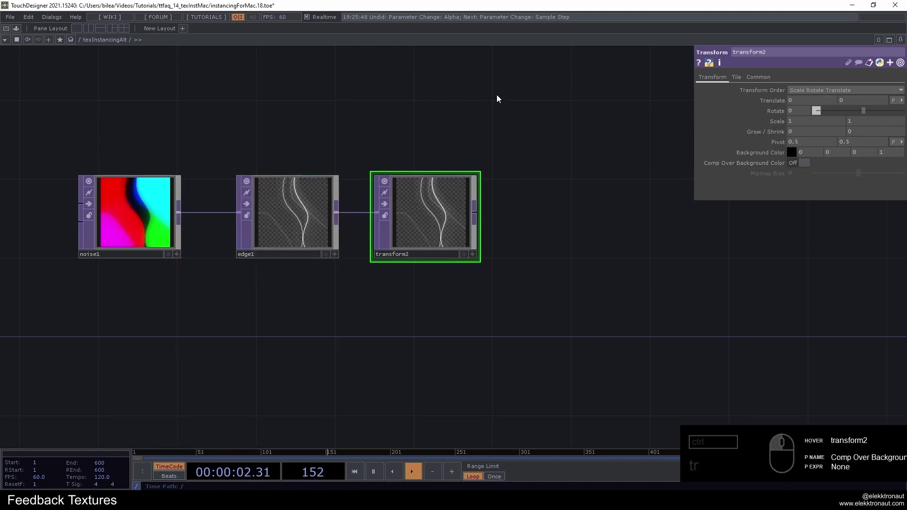
pyautogui.click(806, 165)
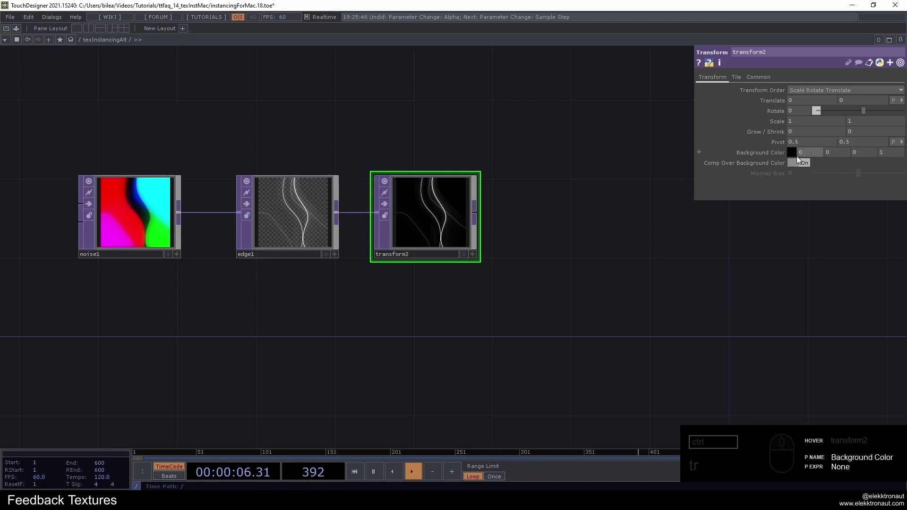
pyautogui.click(552, 183)
pyautogui.click(248, 187)
pyautogui.rightClick(288, 197)
# Append a Null TOP after transform2 and rename it map0
pyautogui.write('nu')
pyautogui.click(269, 170)
pyautogui.click(411, 193)
pyautogui.click(394, 235)
pyautogui.click(510, 223)
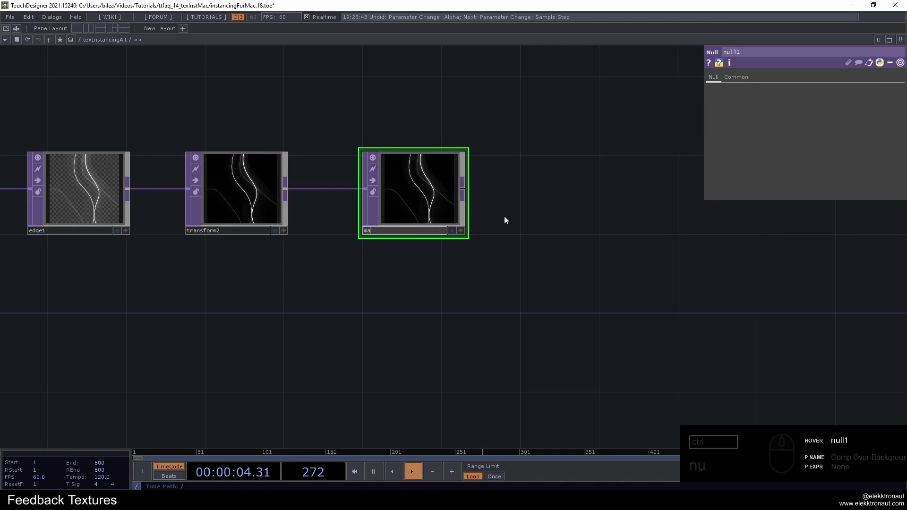
pyautogui.middleClick(499, 221)
pyautogui.moveTo(472, 215); pyautogui.dragTo(418, 160)
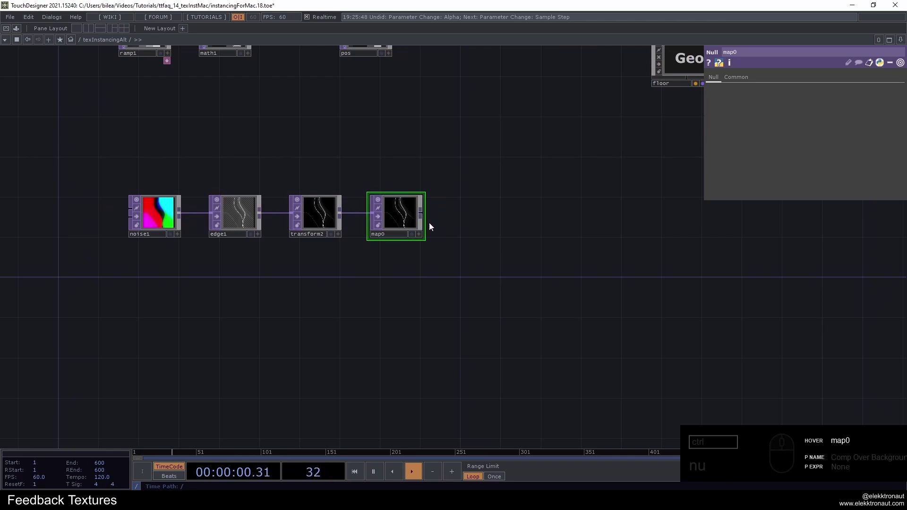
# Select noise1 at the chain's start and bring up its Seed parameter
pyautogui.rightClick(131, 171)
pyautogui.click(374, 277)
pyautogui.middleClick(277, 227)
pyautogui.click(234, 211)
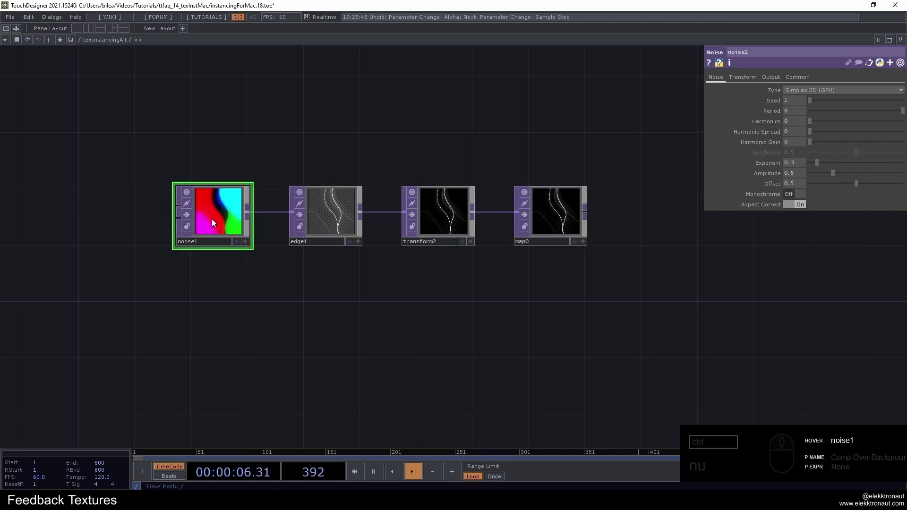
pyautogui.click(763, 105)
pyautogui.middleClick(186, 232)
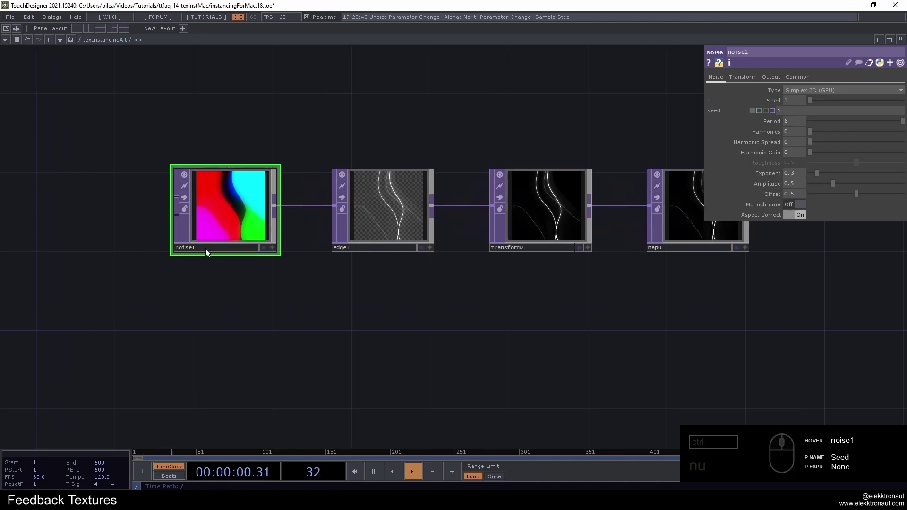
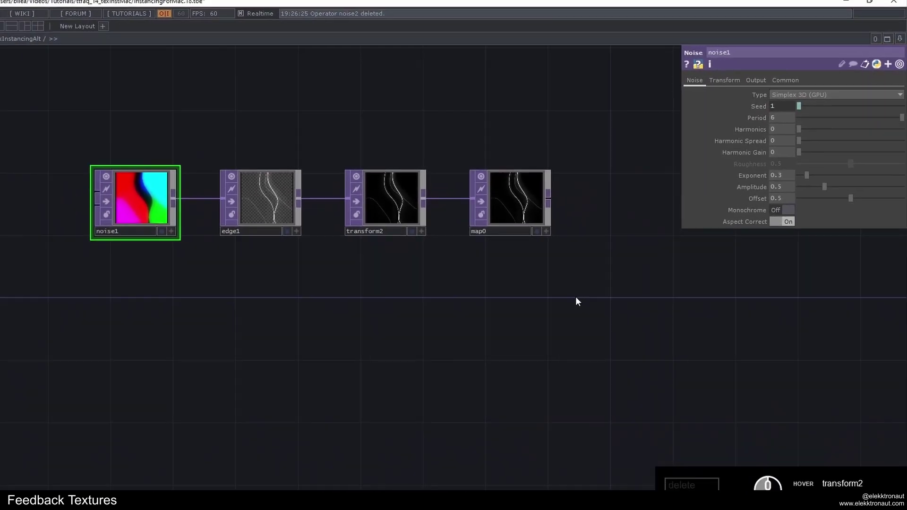
# Paste three more copies of the noise-to-map chain, giving rows ending in map0 to map3
pyautogui.write('cv')
pyautogui.click(349, 196)
pyautogui.rightClick(184, 133)
pyautogui.press('BackSpace')
pyautogui.write('vvv')
pyautogui.click(550, 187)
pyautogui.middleClick(289, 227)
# Set the noises to seeds 1–4 and lower the Period on noise3 and noise4 for finer patterns
pyautogui.click(325, 105)
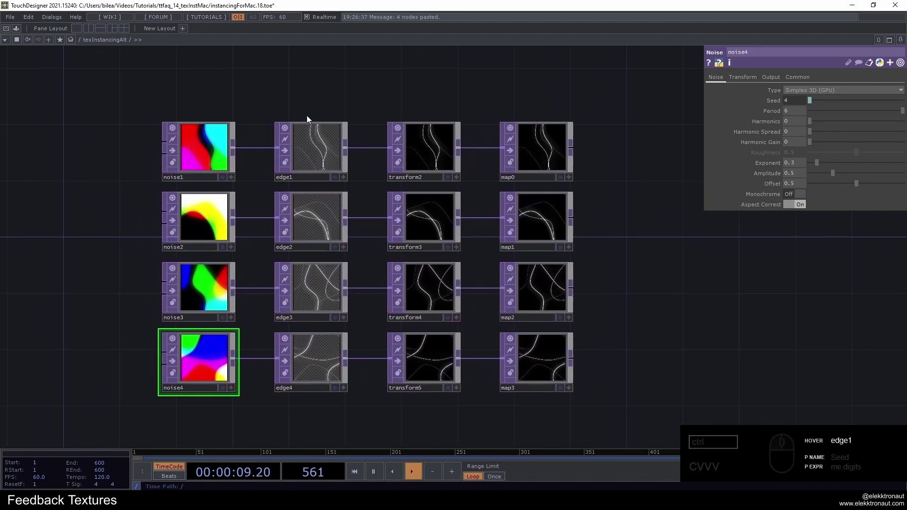
pyautogui.moveTo(208, 223); pyautogui.dragTo(220, 336)
pyautogui.click(216, 226)
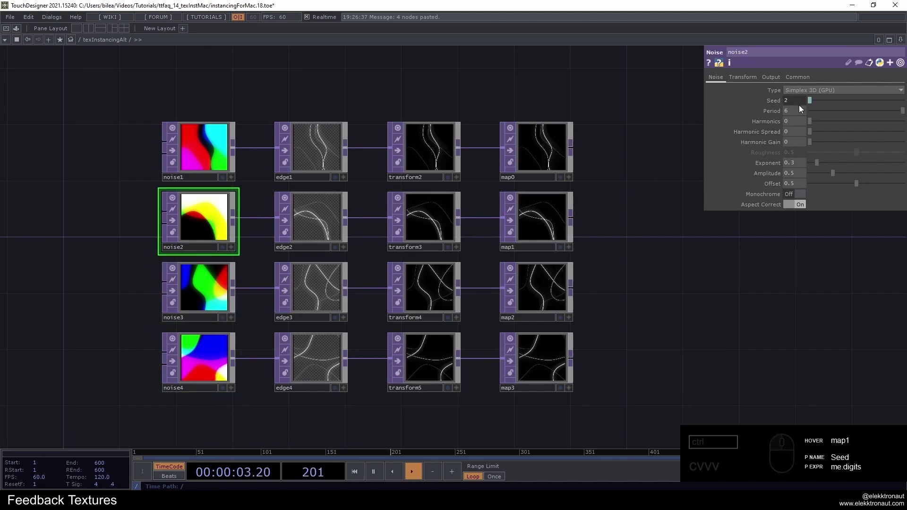
pyautogui.click(801, 111)
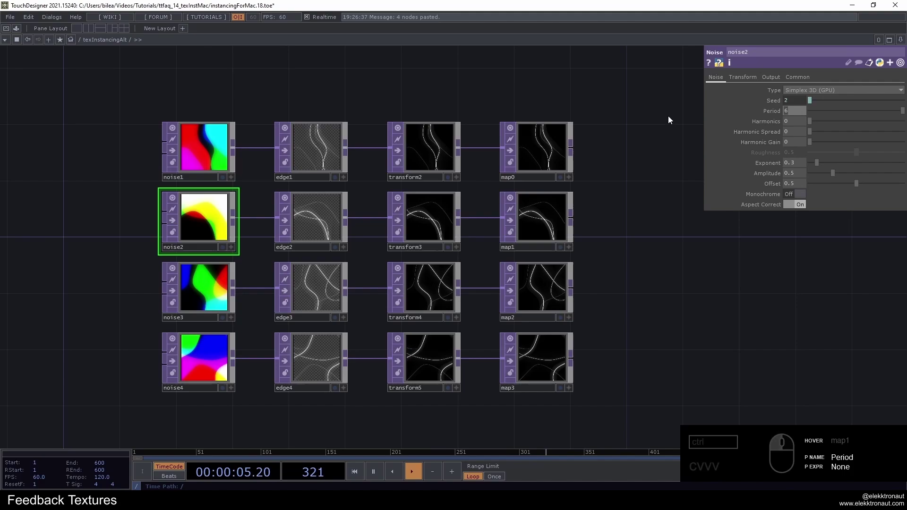
pyautogui.click(203, 302)
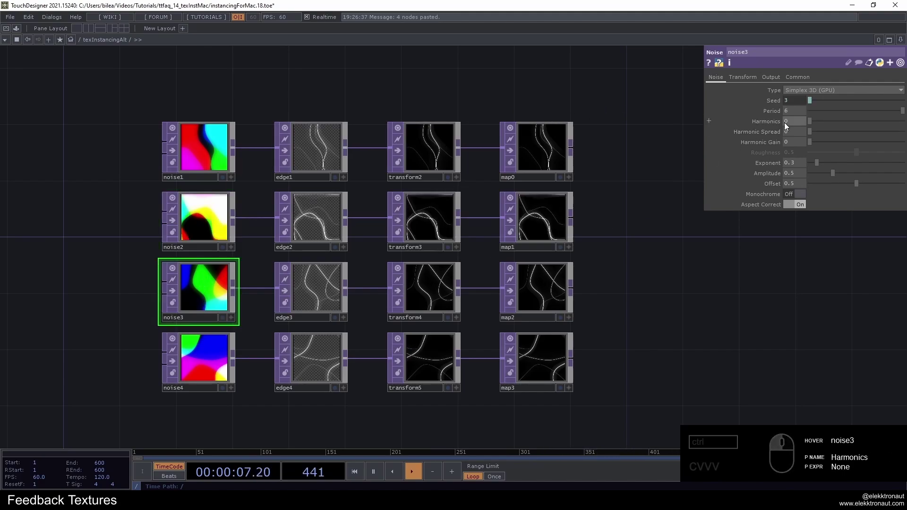
pyautogui.click(796, 112)
pyautogui.click(214, 372)
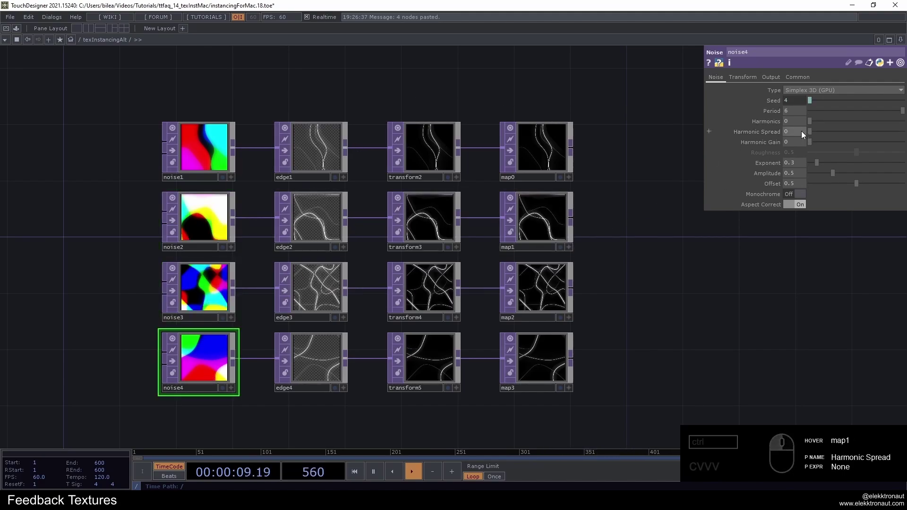
pyautogui.click(797, 114)
pyautogui.click(462, 93)
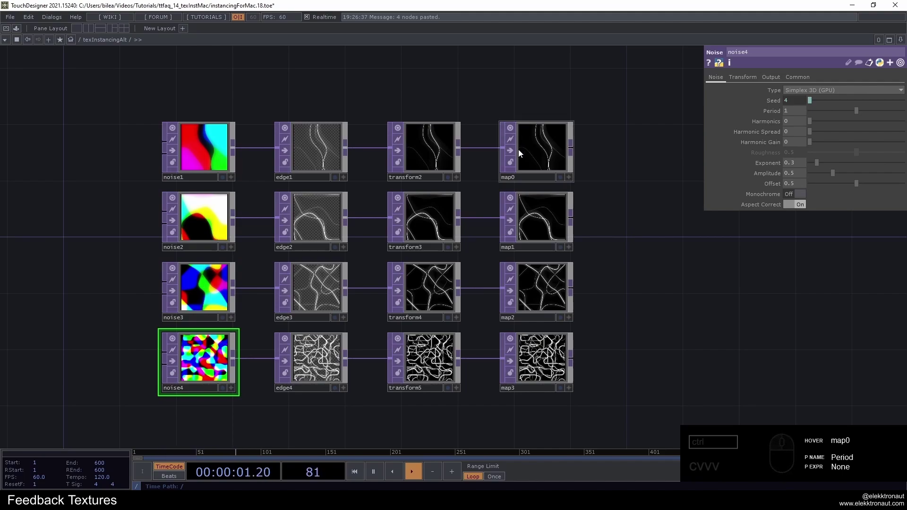
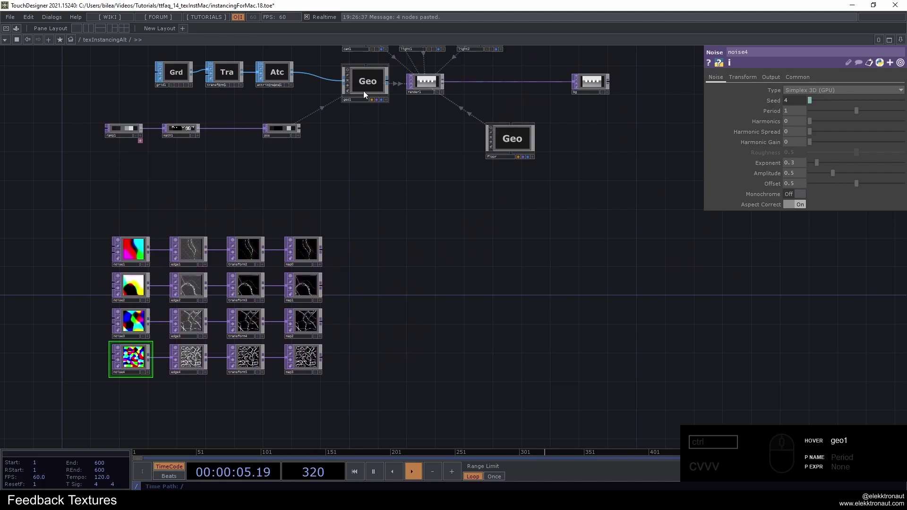
# Review geo1's instancing setup and make room beside the ramp for a second branch
pyautogui.click(336, 398)
pyautogui.rightClick(335, 398)
pyautogui.click(305, 358)
pyautogui.moveTo(331, 168); pyautogui.dragTo(413, 165)
pyautogui.click(403, 187)
pyautogui.click(408, 181)
pyautogui.middleClick(248, 169)
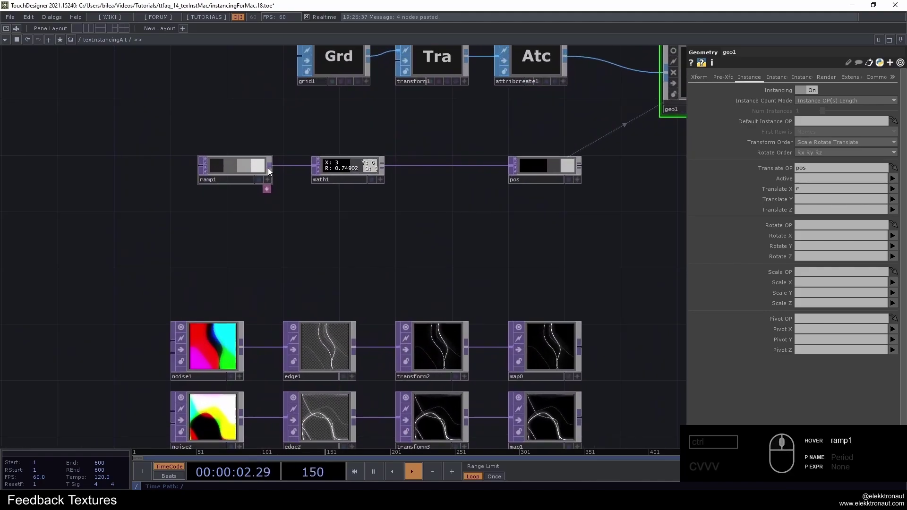
pyautogui.middleClick(272, 171)
# Add math2 fed by ramp1 with its Range page remapping 0–1 to 0–3
pyautogui.write('a')
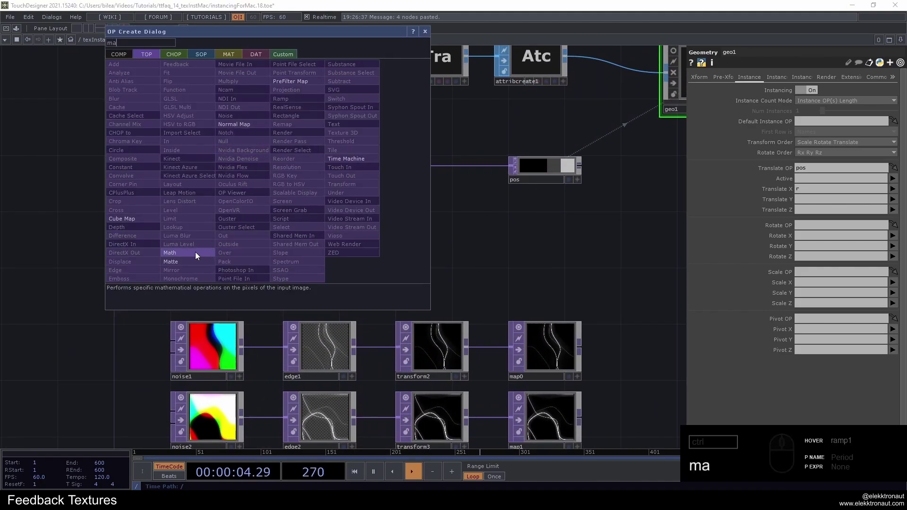
pyautogui.click(193, 258)
pyautogui.click(340, 247)
pyautogui.click(361, 222)
pyautogui.middleClick(358, 228)
pyautogui.click(755, 79)
pyautogui.click(863, 103)
pyautogui.click(777, 78)
pyautogui.click(823, 163)
pyautogui.click(808, 172)
pyautogui.click(749, 82)
# Append a Null TOP after math2 and name it index
pyautogui.middleClick(525, 172)
pyautogui.click(544, 211)
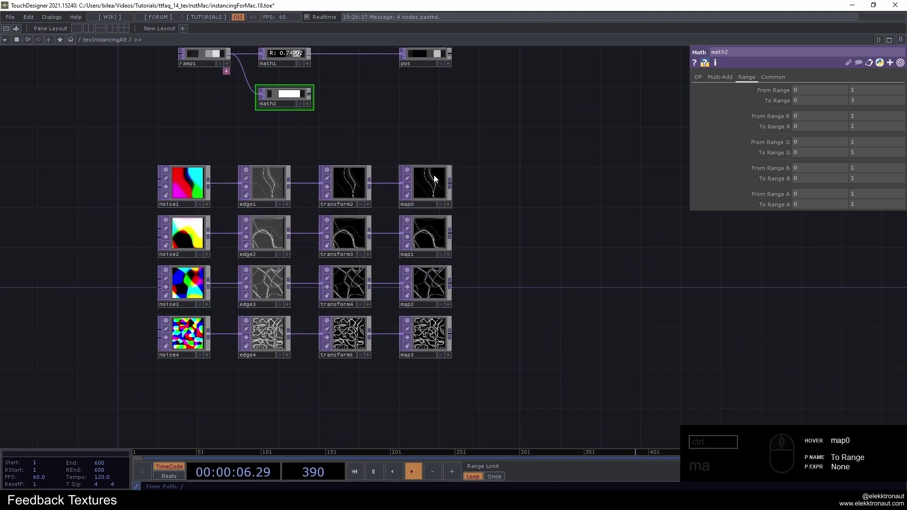
pyautogui.middleClick(431, 191)
pyautogui.click(430, 190)
pyautogui.click(434, 267)
pyautogui.click(431, 343)
pyautogui.click(433, 382)
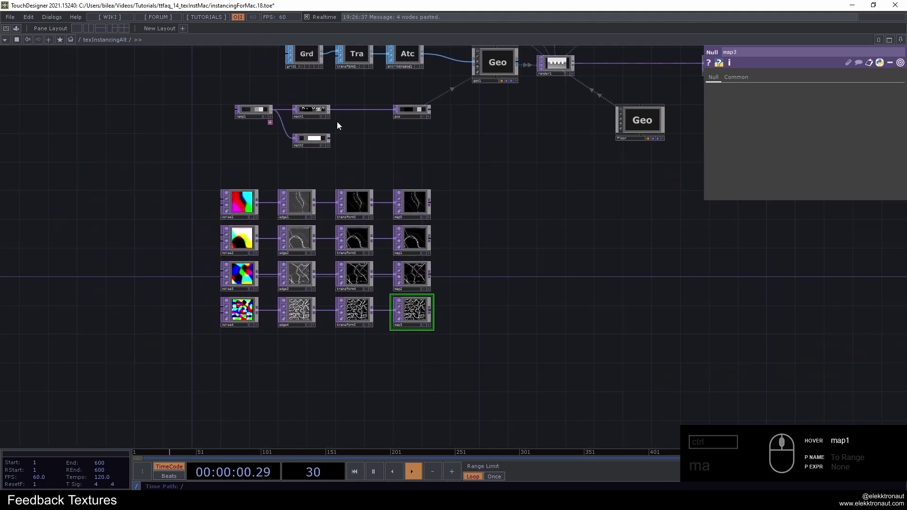
pyautogui.middleClick(376, 160)
pyautogui.click(372, 161)
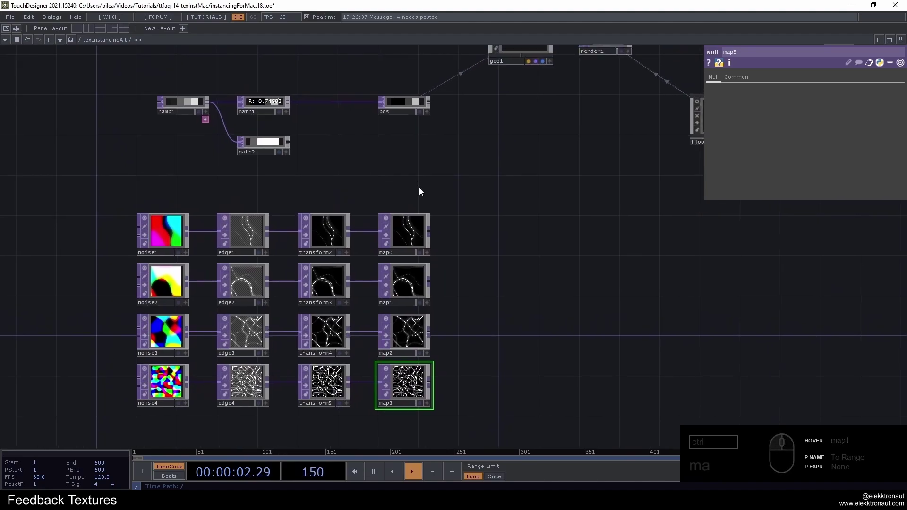
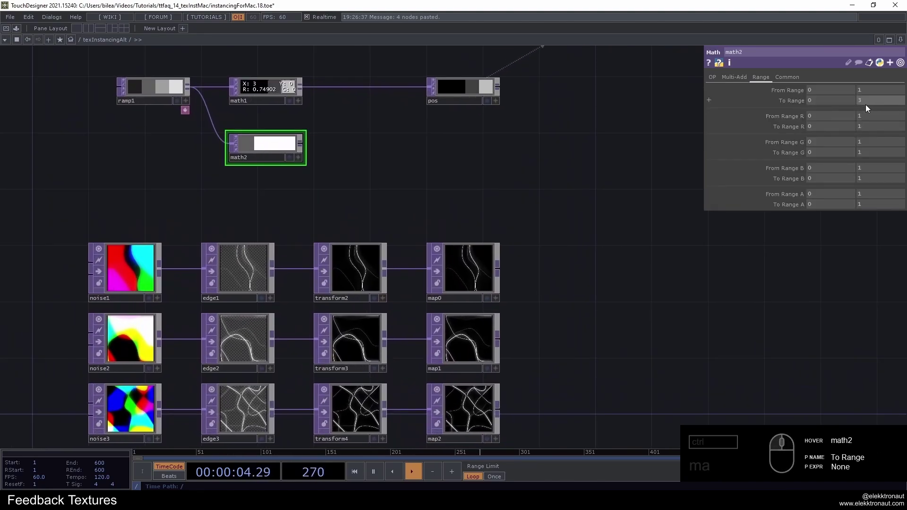
pyautogui.click(387, 164)
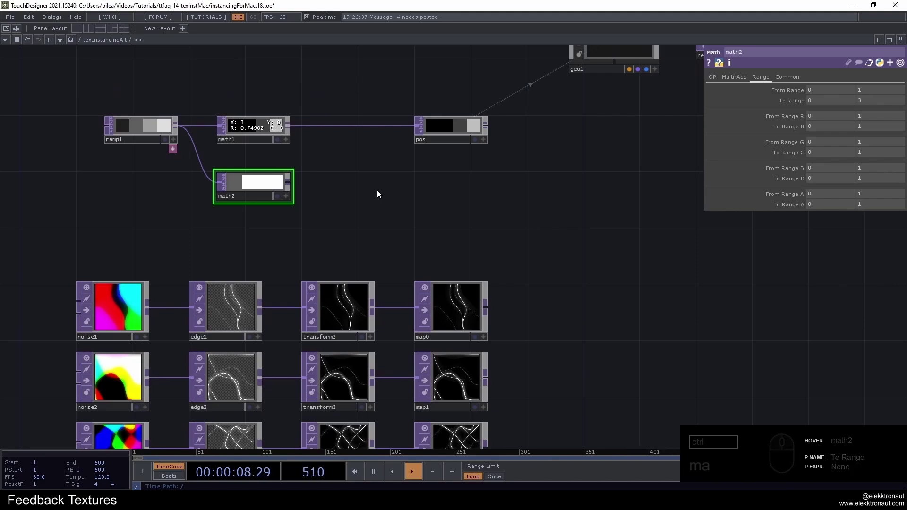
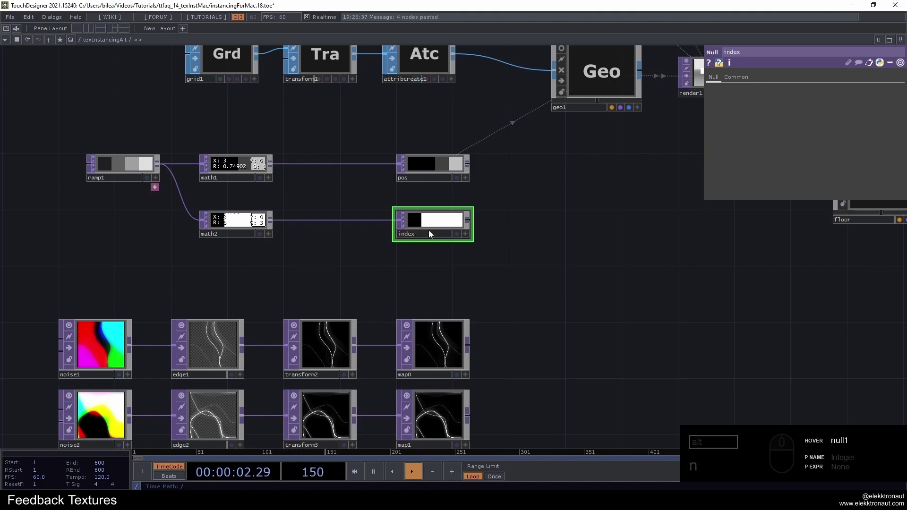
# Select geo1 and bring up its Instance 2 texture settings
pyautogui.click(517, 230)
pyautogui.click(510, 65)
pyautogui.middleClick(496, 192)
pyautogui.click(470, 195)
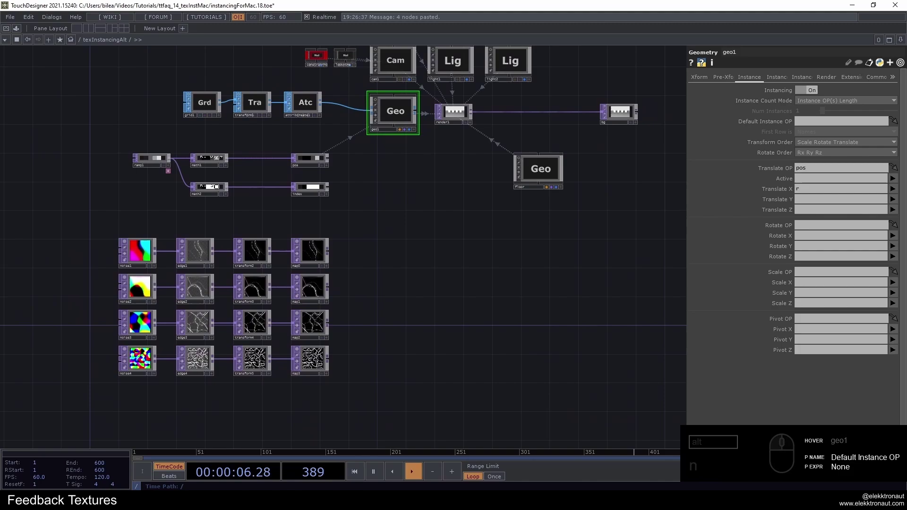
pyautogui.click(786, 82)
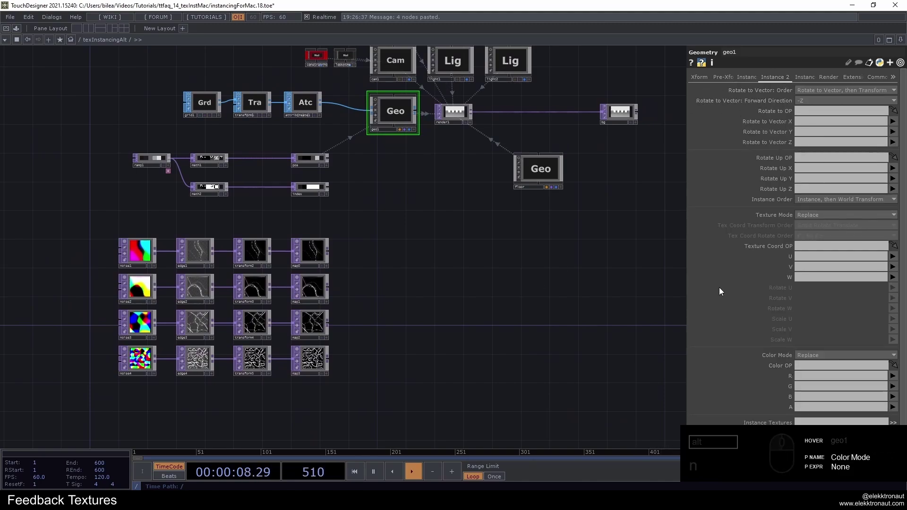
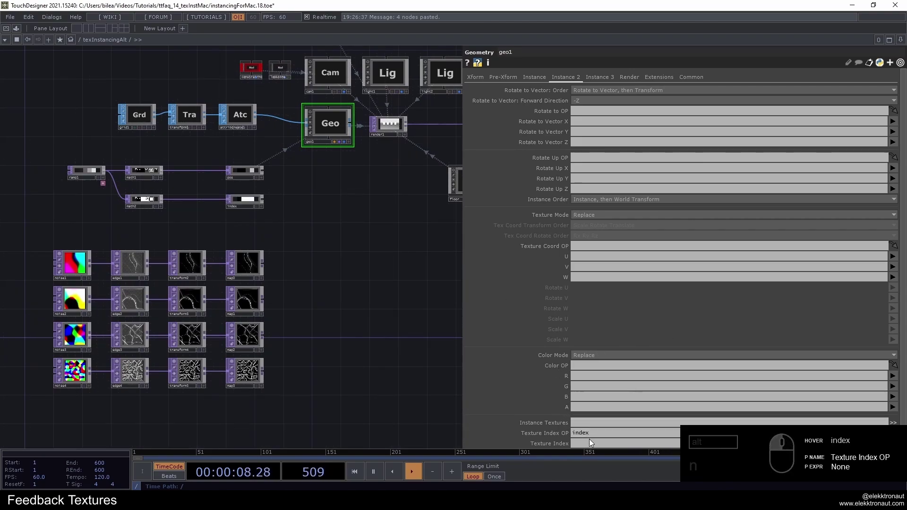
# Set Instance Textures to map*, Texture Index OP to index and Texture Index channel to r
pyautogui.click(593, 445)
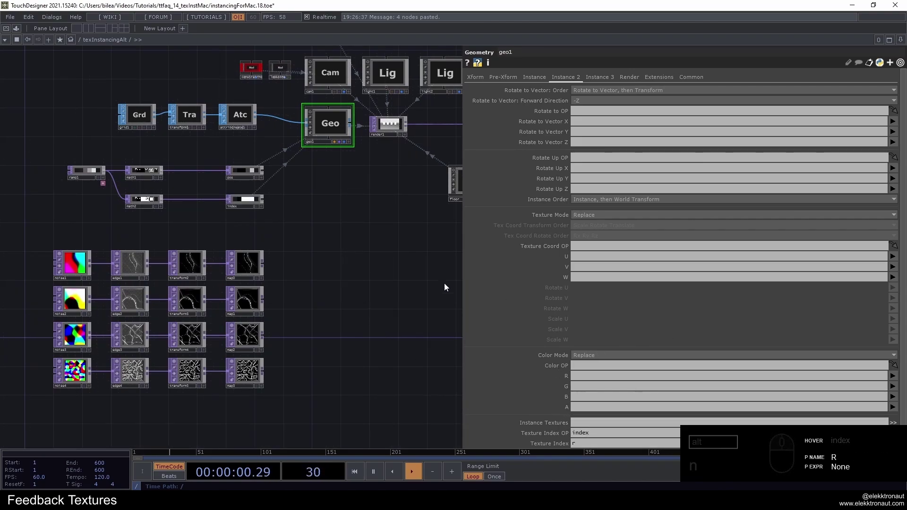
pyautogui.click(601, 429)
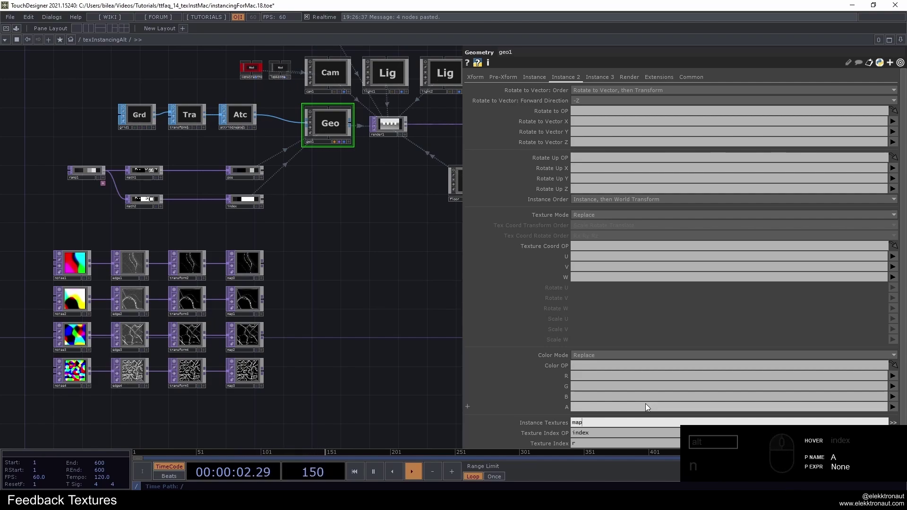
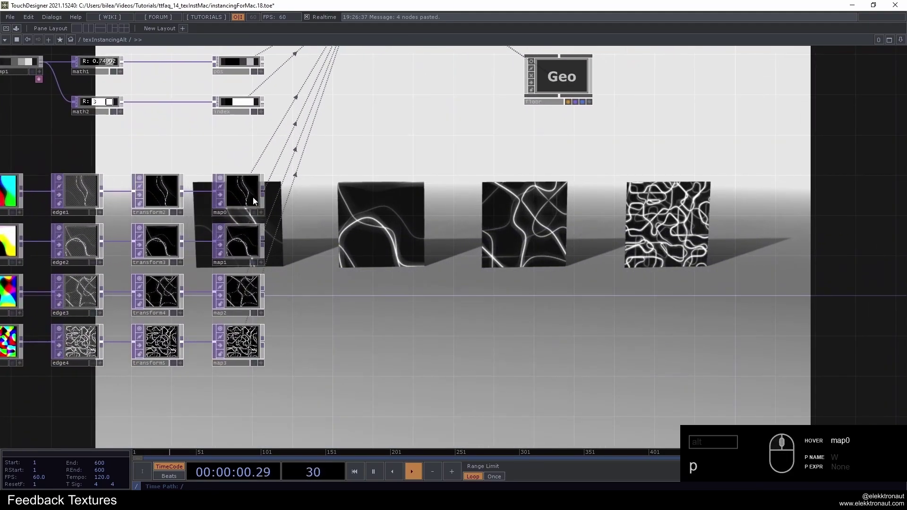
pyautogui.click(319, 236)
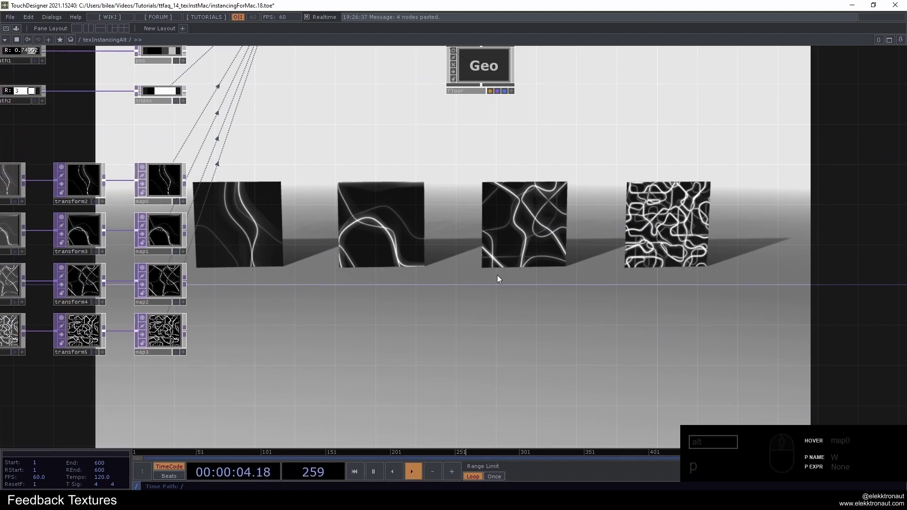
pyautogui.press('p')
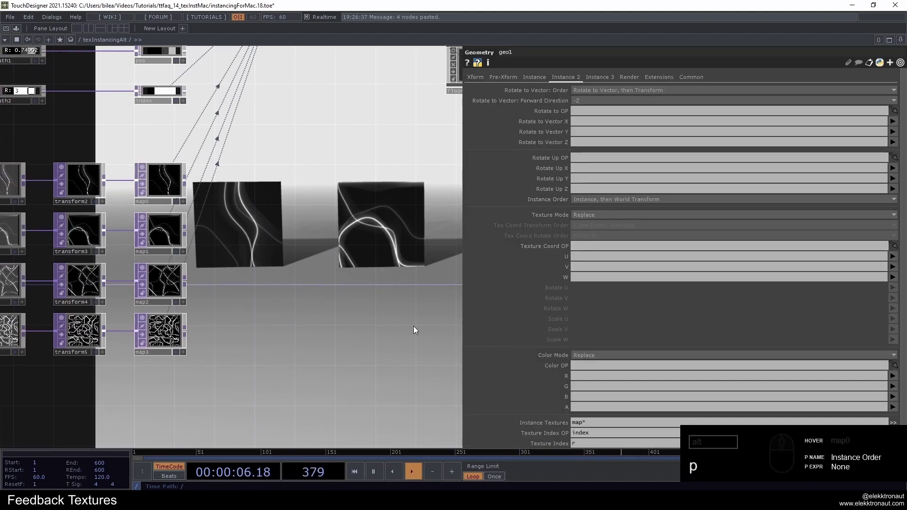
pyautogui.click(596, 428)
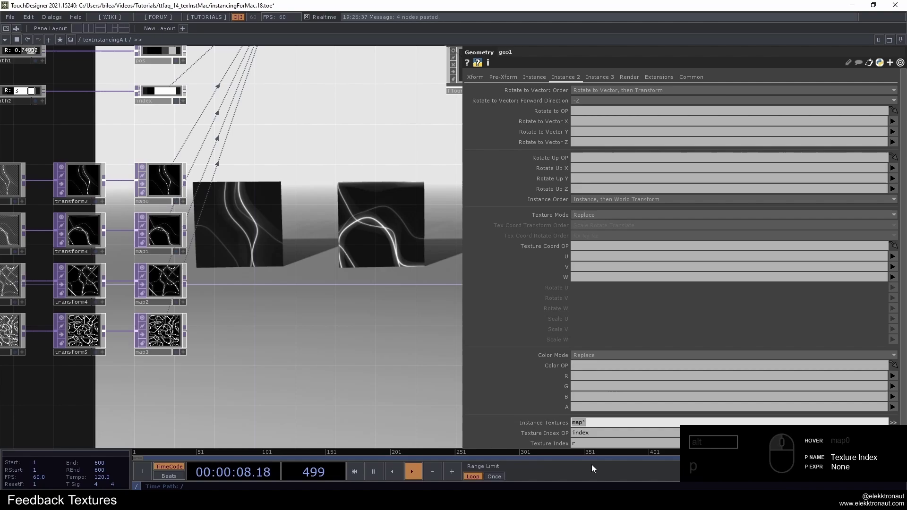
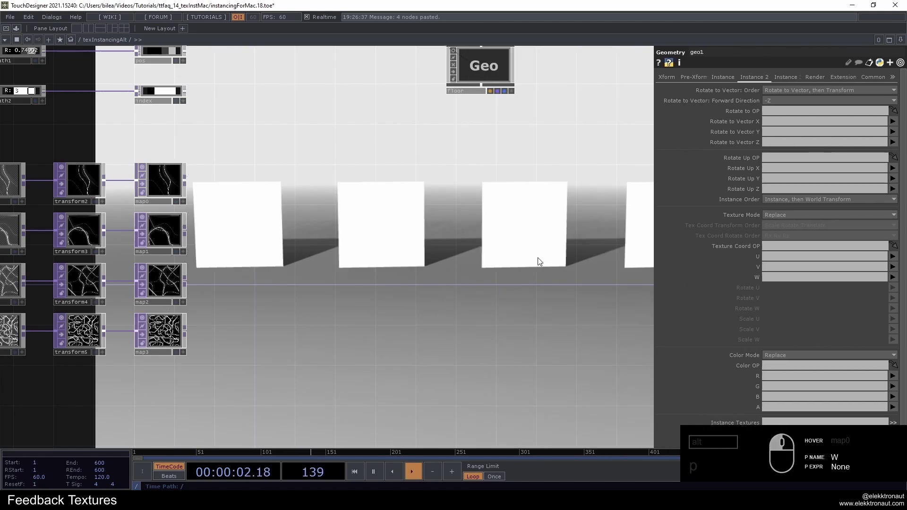
# Set geo1's Texture Coord OP to index with the W coordinate driven by channel r
pyautogui.click(448, 222)
pyautogui.click(419, 239)
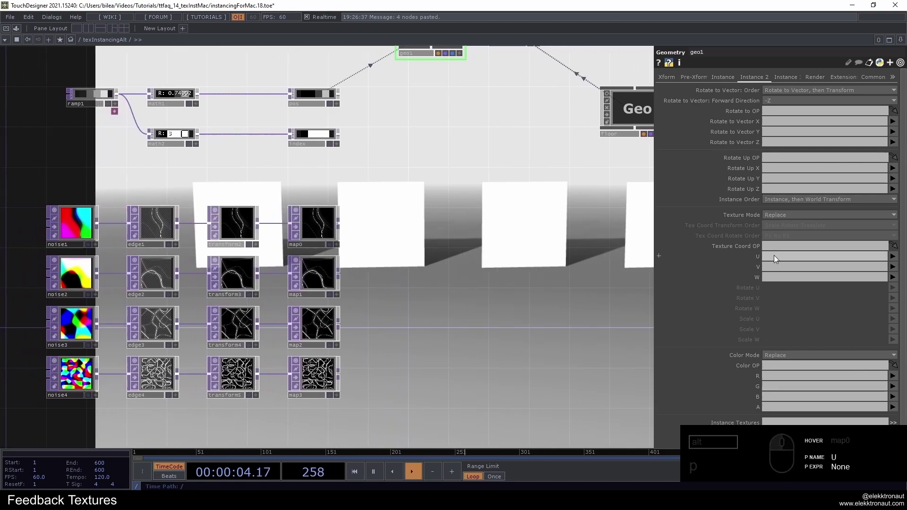
pyautogui.click(779, 247)
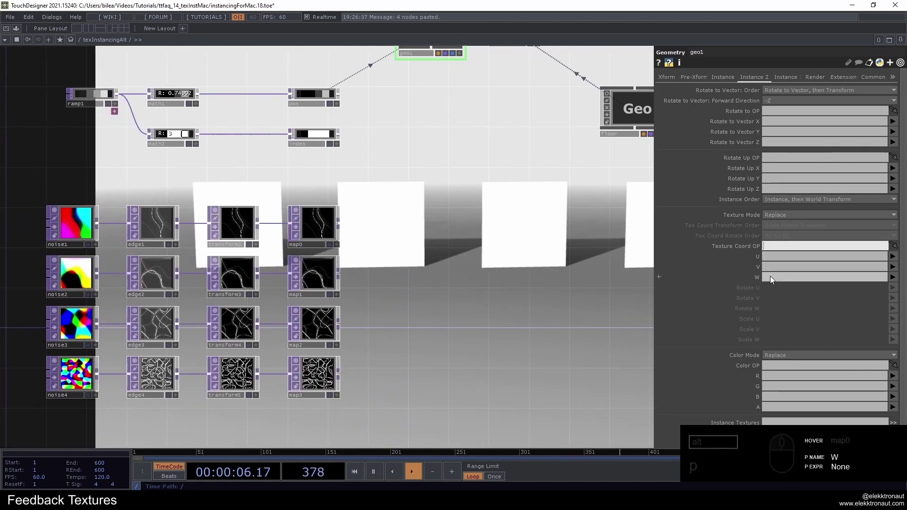
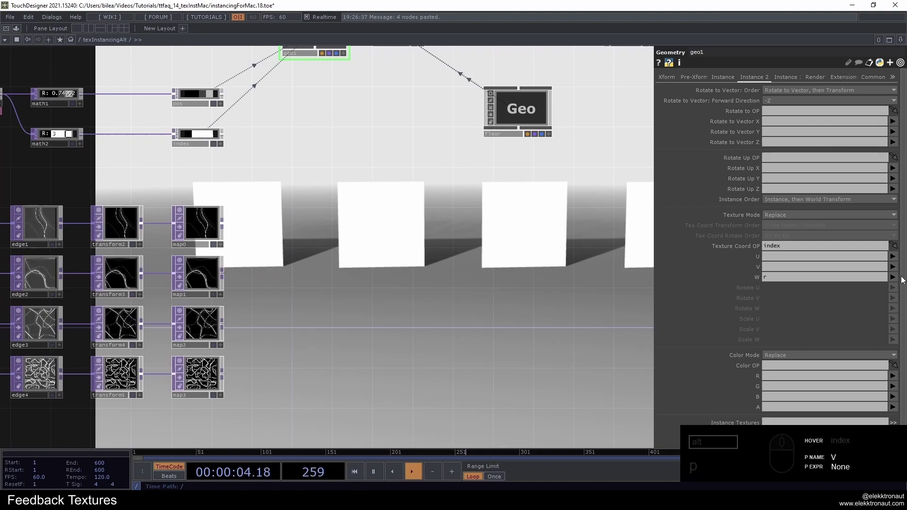
pyautogui.click(897, 280)
pyautogui.click(898, 281)
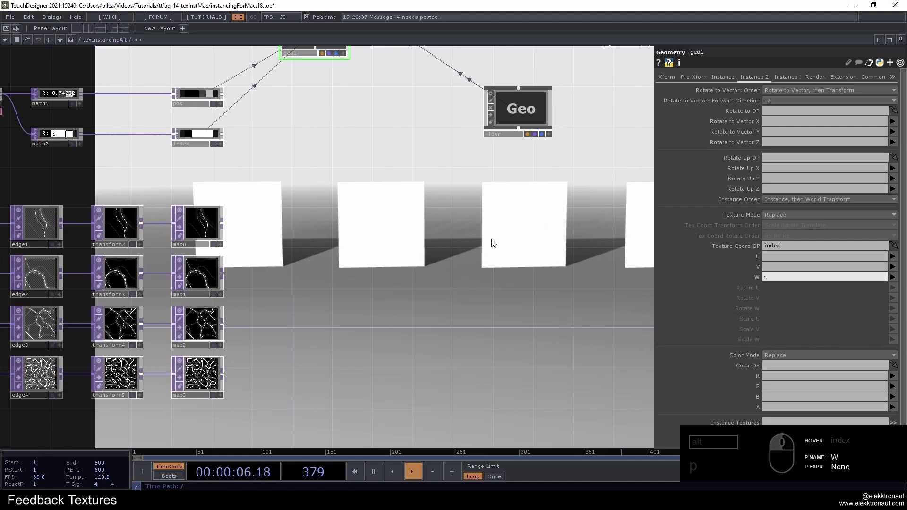
# Undo the accidental node resize in the network (Ctrl+Z)
pyautogui.click(379, 208)
pyautogui.click(385, 269)
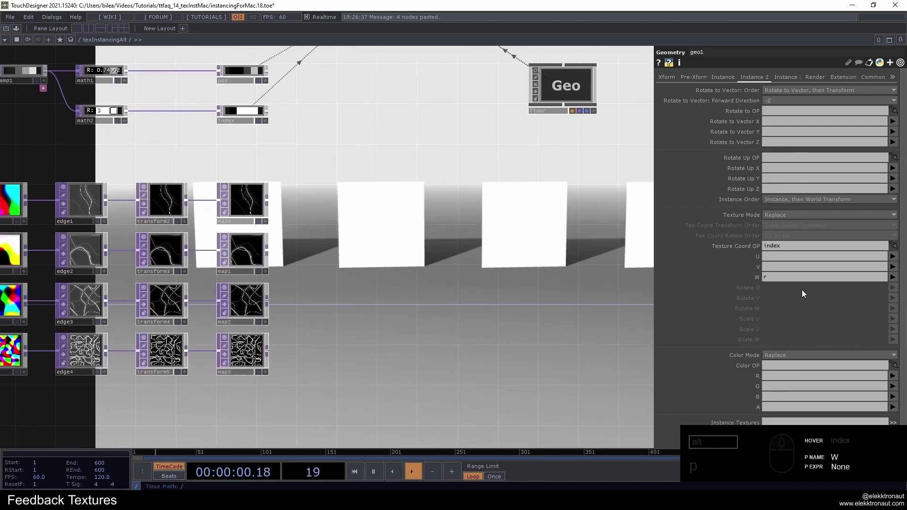
pyautogui.rightClick(271, 190)
pyautogui.press('ctrl+z')
pyautogui.click(361, 242)
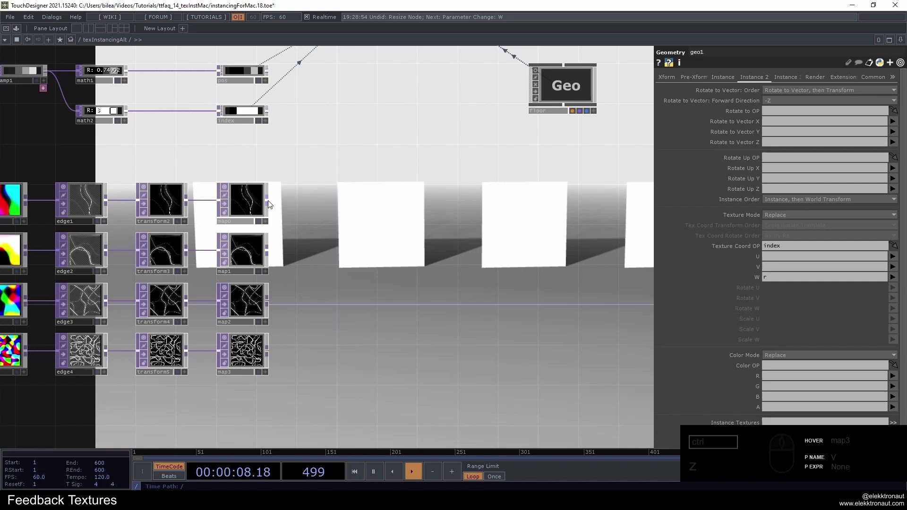
# Add a Switch TOP and wire map0–map3 into its inputs
pyautogui.rightClick(271, 203)
pyautogui.write('sw')
pyautogui.click(342, 136)
pyautogui.click(357, 204)
pyautogui.rightClick(306, 358)
pyautogui.click(276, 253)
pyautogui.click(319, 221)
pyautogui.middleClick(408, 173)
pyautogui.click(408, 174)
pyautogui.click(427, 314)
pyautogui.click(770, 94)
# Add a Texture 3D TOP after the switch and wire the switch output into it
pyautogui.write('sw')
pyautogui.rightClick(344, 179)
pyautogui.press('ctrl+t')
pyautogui.press('Escape')
pyautogui.rightClick(339, 177)
pyautogui.write('t')
pyautogui.rightClick(338, 177)
pyautogui.click(338, 176)
pyautogui.write('e')
pyautogui.click(411, 142)
pyautogui.moveTo(415, 177); pyautogui.dragTo(425, 184)
# Set tex3d1 to 2D Texture Array with Cache Size 4 and Pre Fill on
pyautogui.click(810, 92)
pyautogui.click(812, 111)
pyautogui.click(801, 142)
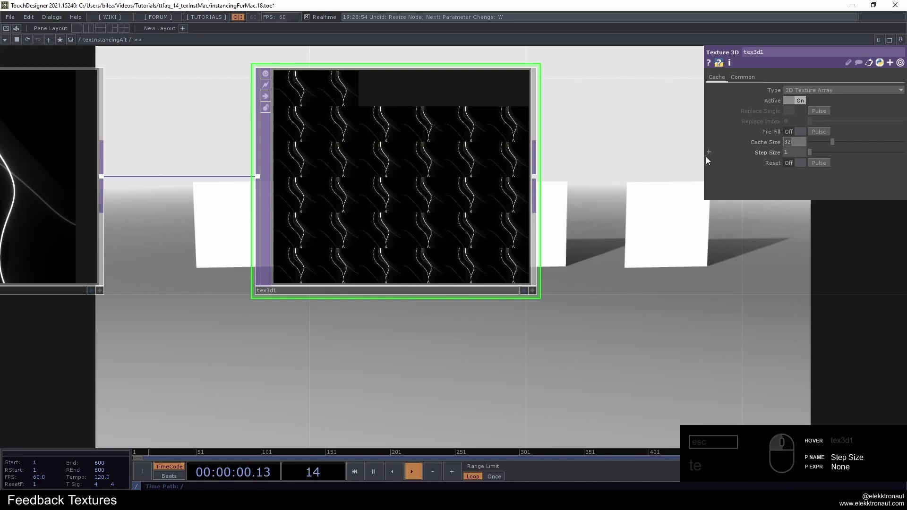
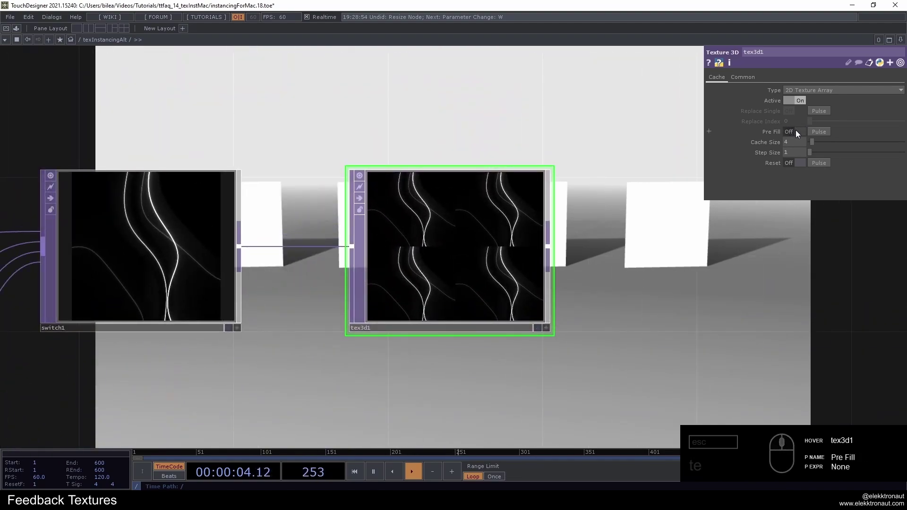
pyautogui.click(799, 133)
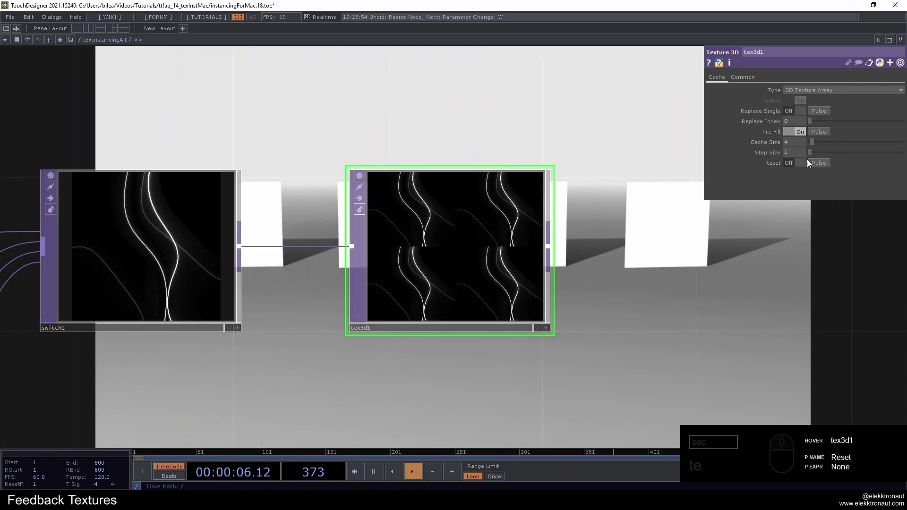
pyautogui.click(821, 162)
pyautogui.click(820, 162)
pyautogui.click(821, 162)
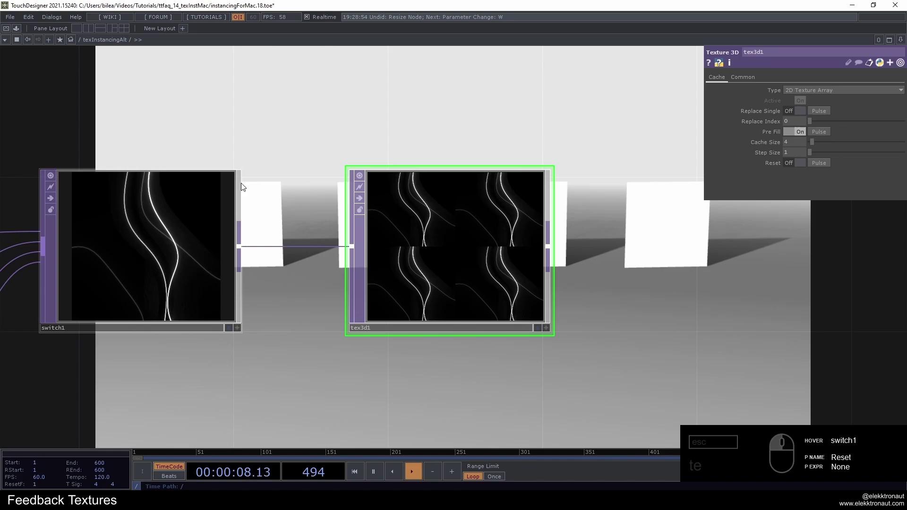
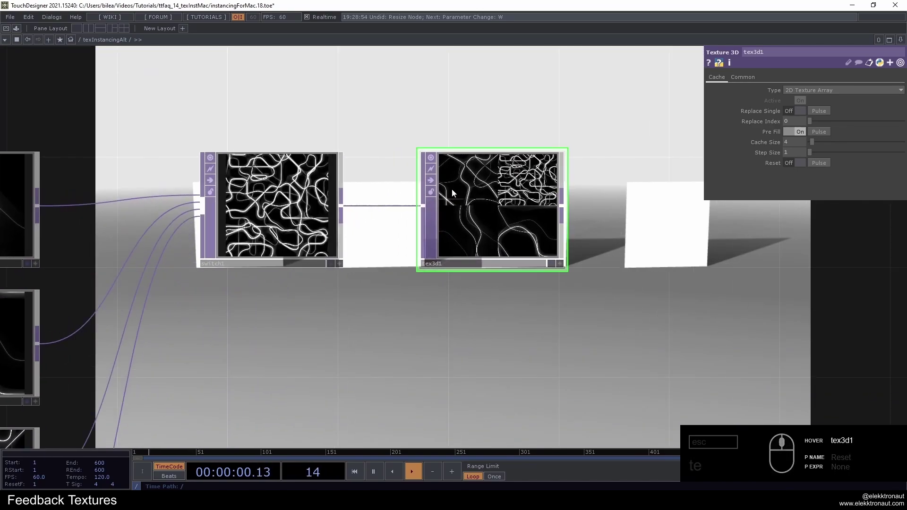
# Create a Keyboard In CHOP and place it below tex3d1
pyautogui.click(447, 265)
pyautogui.write('ey')
pyautogui.click(350, 145)
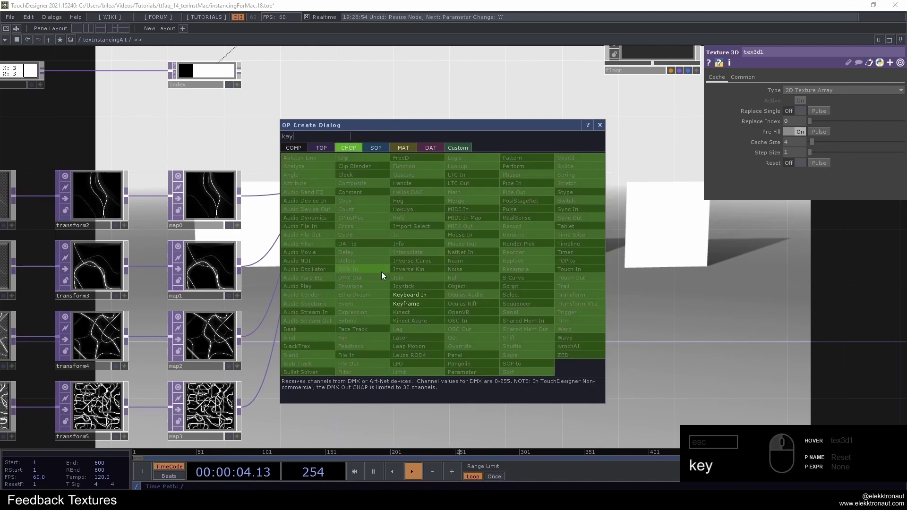
pyautogui.click(423, 299)
pyautogui.click(480, 275)
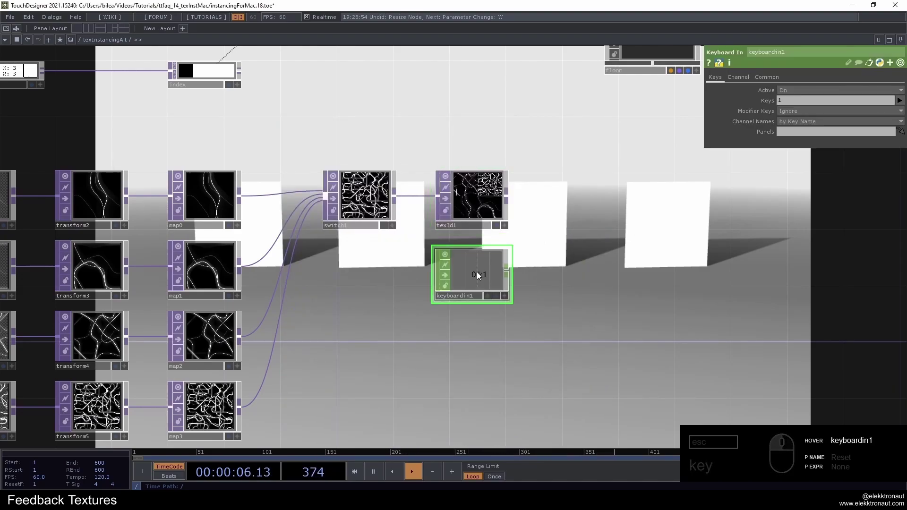
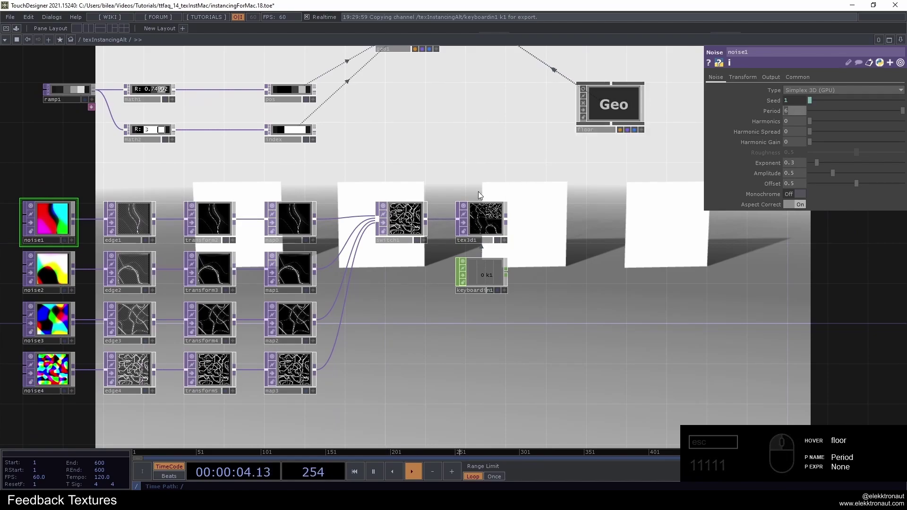
# Export the keyboard's k1 channel onto a tex3d1 parameter and check the link
pyautogui.moveTo(501, 218); pyautogui.dragTo(778, 92)
pyautogui.press('1')
pyautogui.click(795, 110)
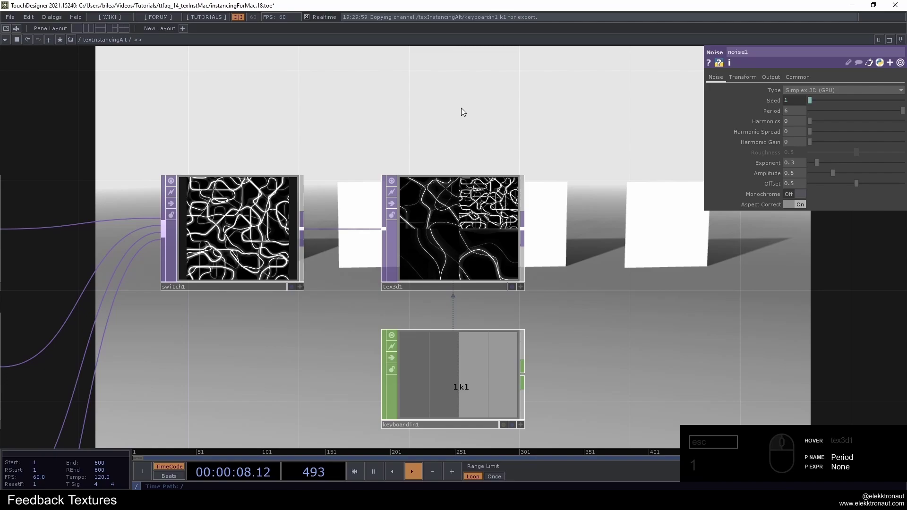
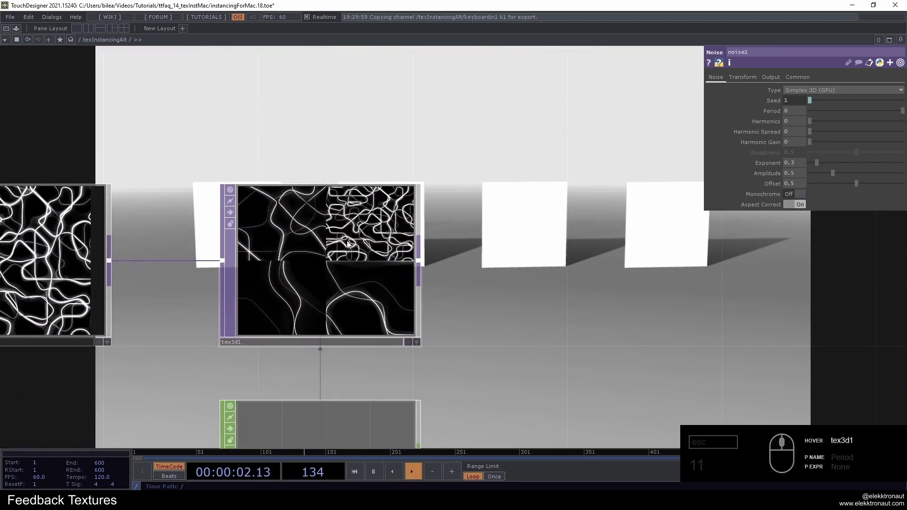
pyautogui.click(304, 231)
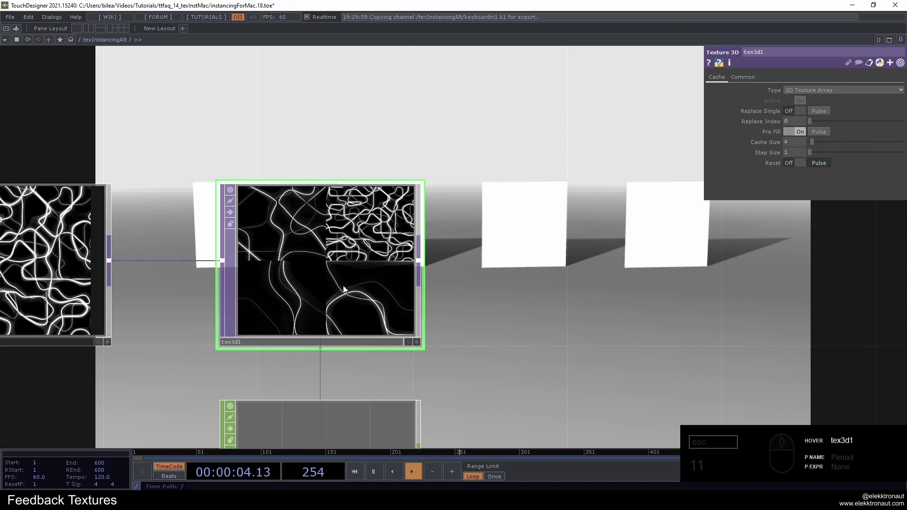
pyautogui.click(485, 287)
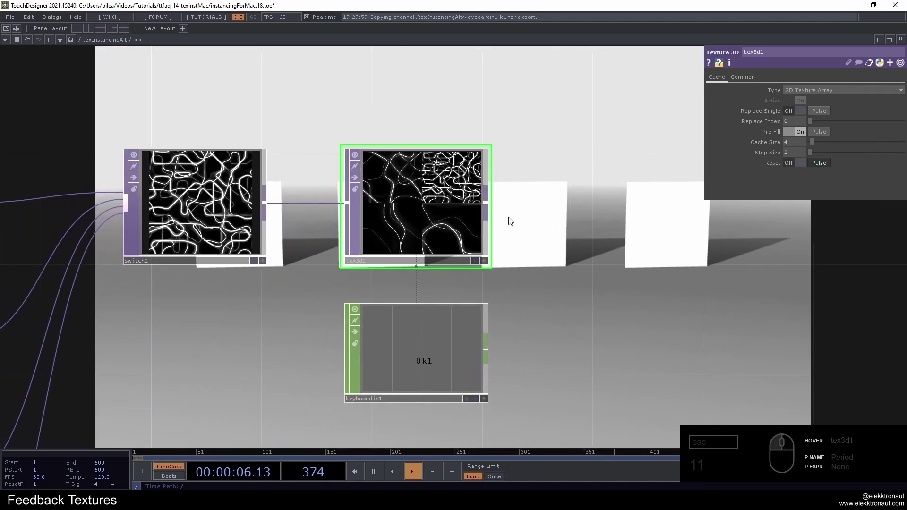
pyautogui.click(561, 227)
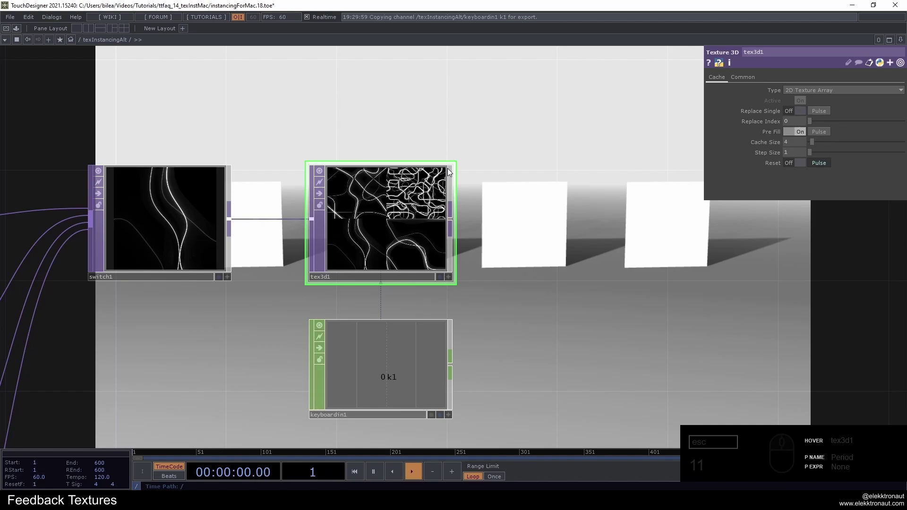
# Append a Null after the texture array and rename it colorMaps
pyautogui.click(466, 138)
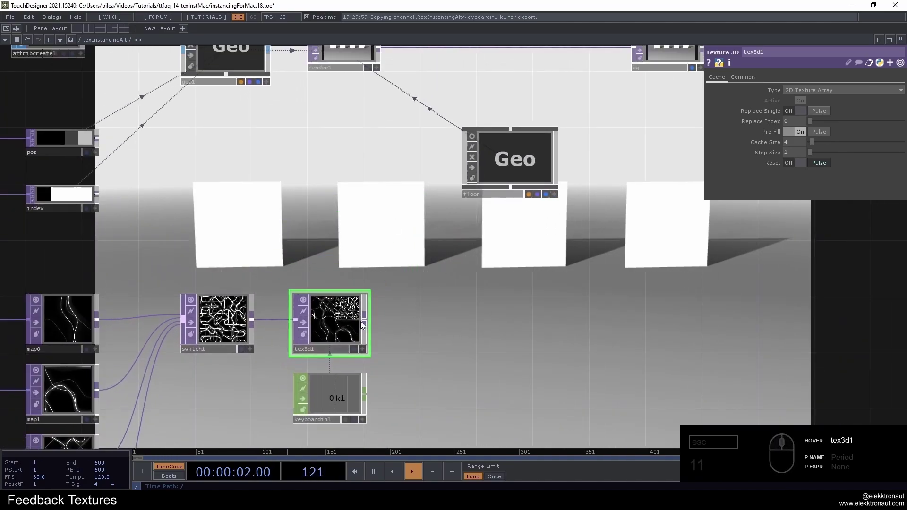
pyautogui.click(364, 324)
pyautogui.press('alt+n')
pyautogui.click(444, 329)
pyautogui.click(424, 351)
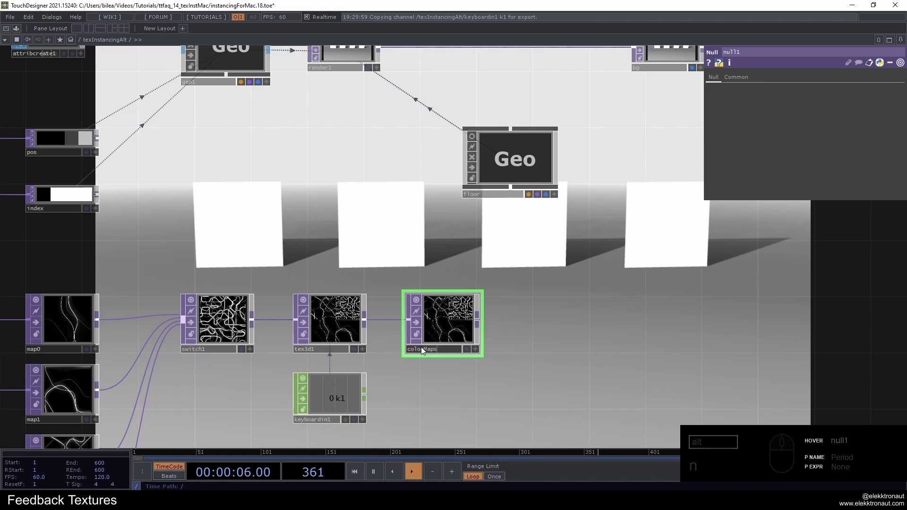
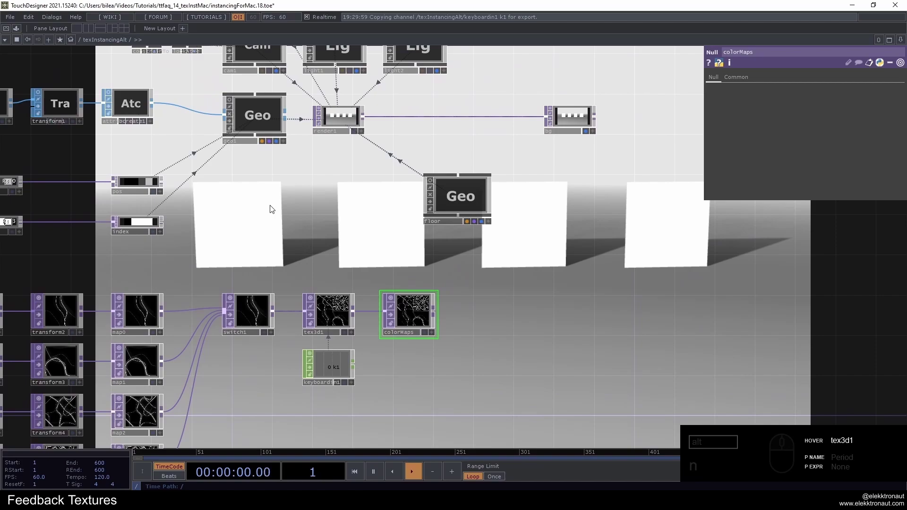
# Create a PBR material pbr1 from the MAT family and place it near geo1
pyautogui.click(281, 209)
pyautogui.write('n')
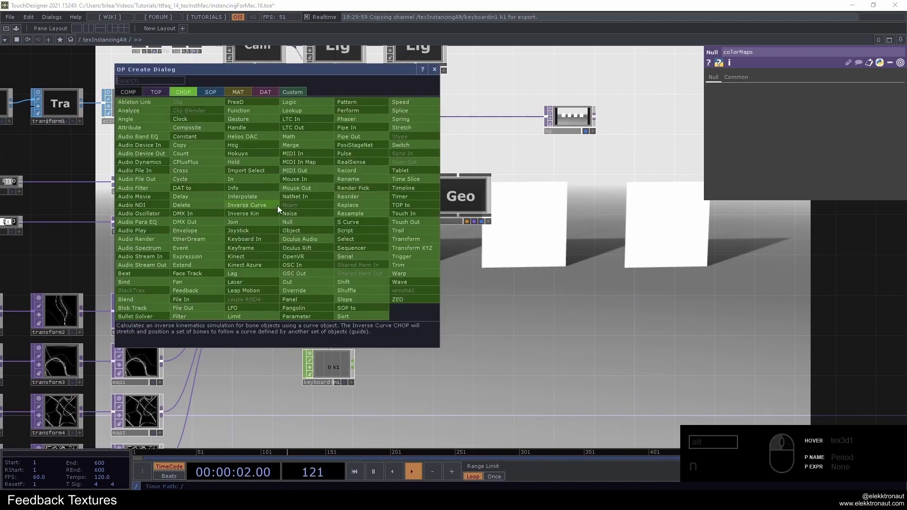
pyautogui.write('b')
pyautogui.click(239, 95)
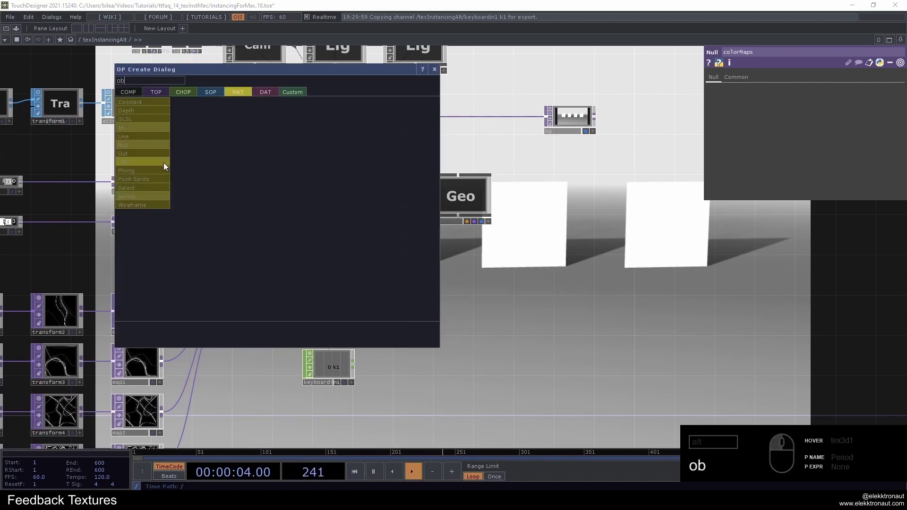
pyautogui.click(154, 166)
pyautogui.click(265, 241)
pyautogui.click(263, 115)
pyautogui.click(832, 250)
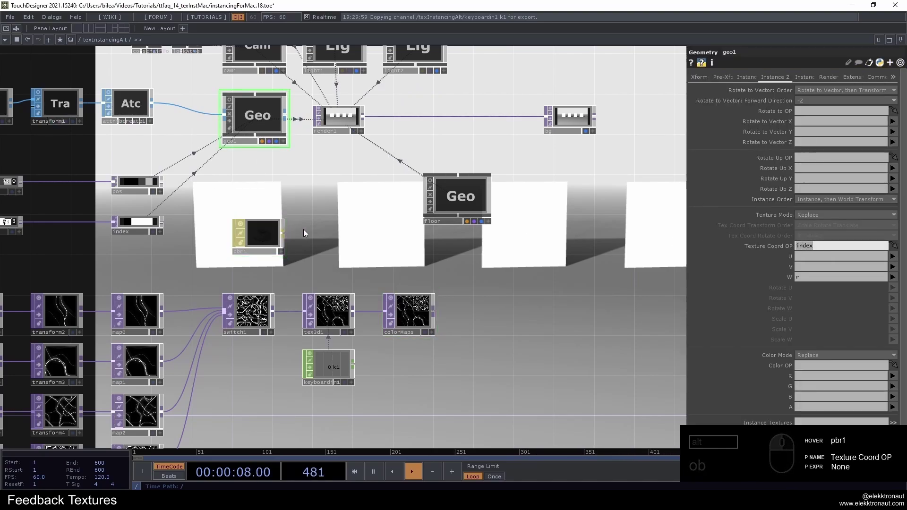
# Assign pbr1 as geo1's material so the instanced quads show their line textures
pyautogui.click(417, 315)
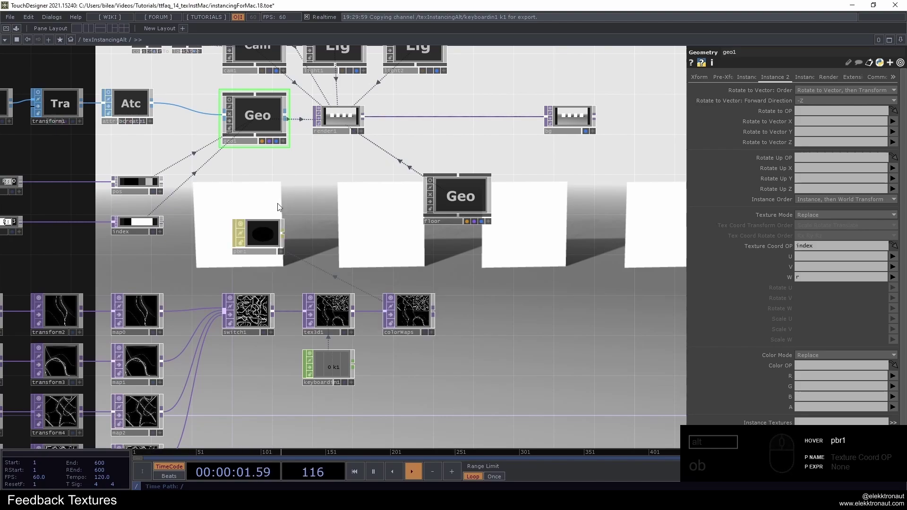
pyautogui.moveTo(262, 236); pyautogui.dragTo(265, 114)
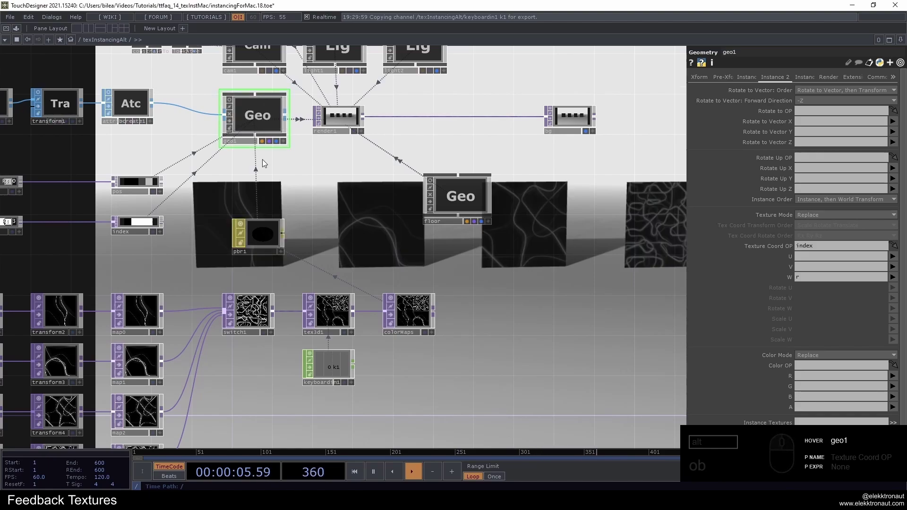
pyautogui.click(425, 252)
pyautogui.click(168, 202)
pyautogui.click(270, 215)
pyautogui.click(390, 221)
pyautogui.click(247, 222)
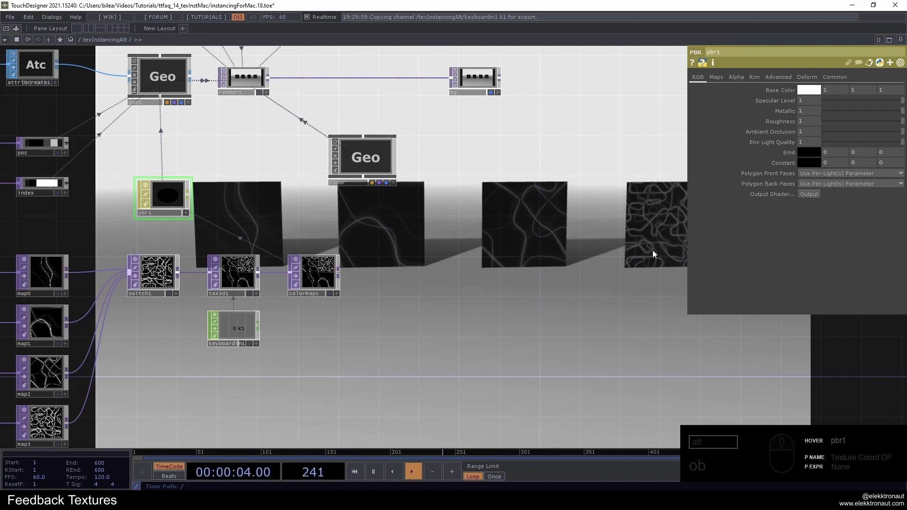
# Lower pbr1's Roughness on the RGB page to .3 so the texture lines render brighter
pyautogui.click(819, 122)
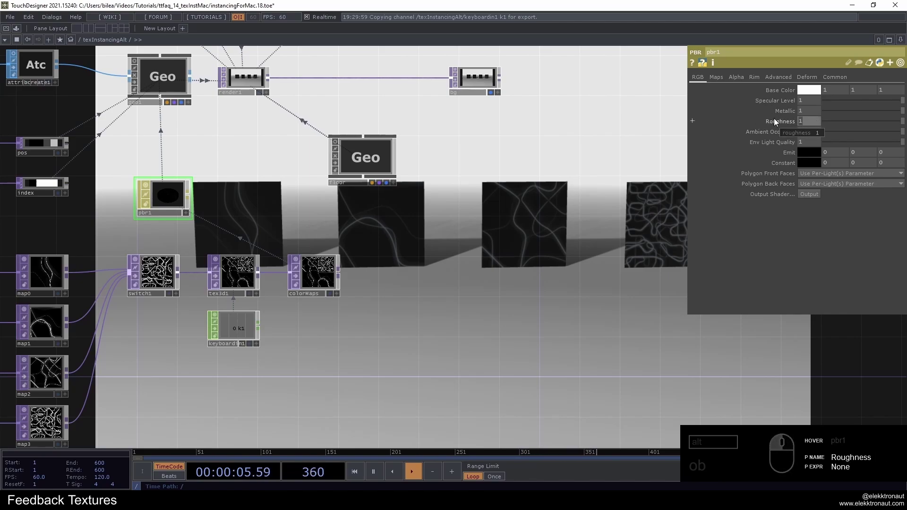
pyautogui.click(600, 250)
pyautogui.click(460, 104)
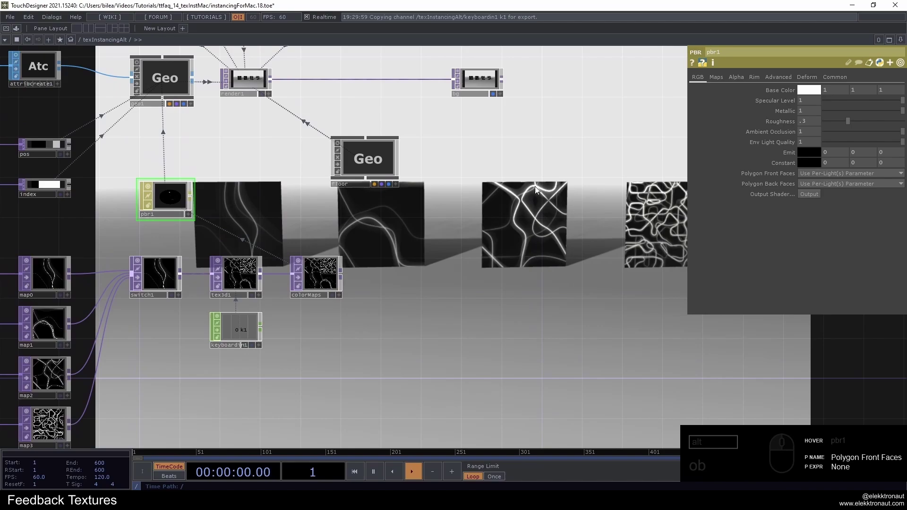
# On geo1's Instance 2 page clear the Texture Coord W channel, then restore it to r
pyautogui.click(180, 202)
pyautogui.click(235, 202)
pyautogui.click(272, 87)
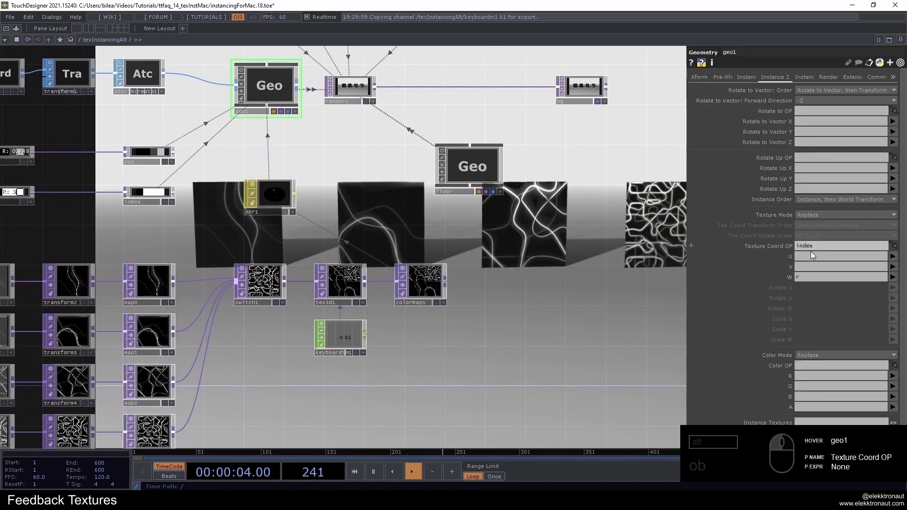
pyautogui.click(814, 280)
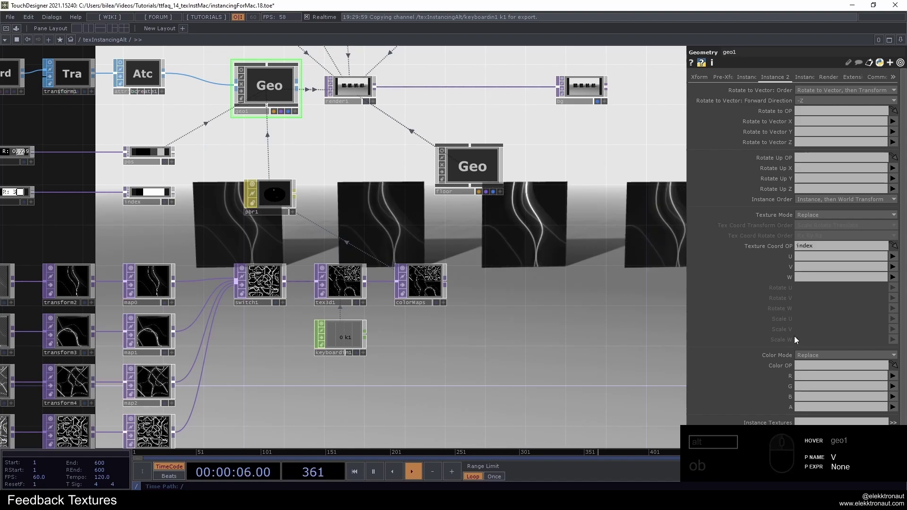
pyautogui.click(522, 304)
pyautogui.write('ob')
pyautogui.click(254, 183)
pyautogui.click(212, 213)
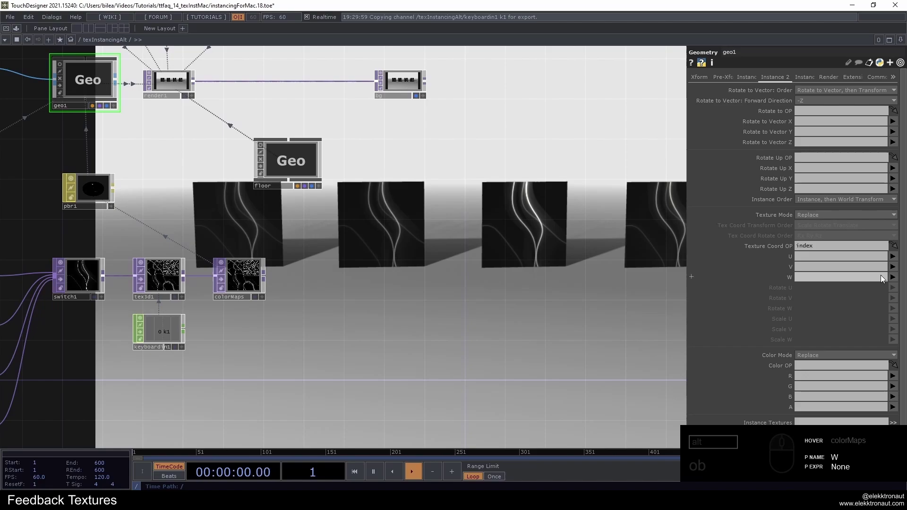
pyautogui.click(848, 281)
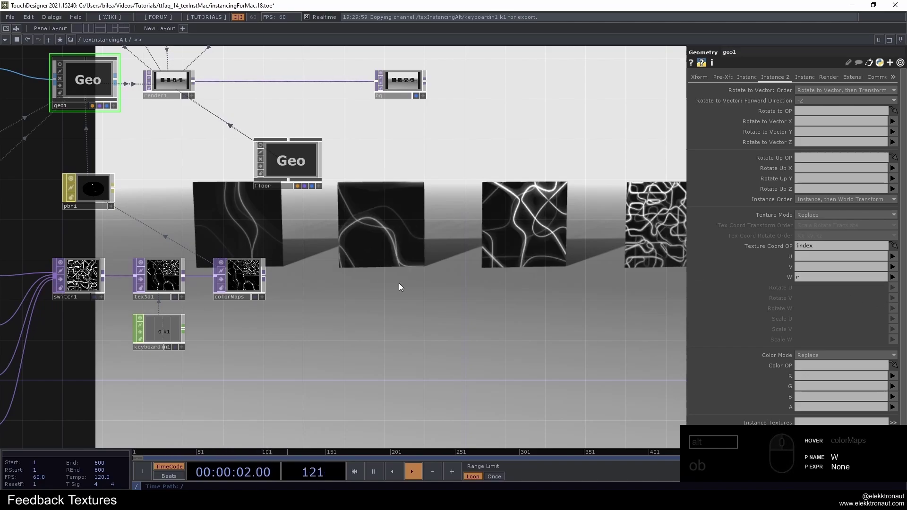
pyautogui.click(487, 252)
pyautogui.click(807, 281)
# Navigate the network editor to bring the whole network into view
pyautogui.middleClick(386, 249)
pyautogui.click(378, 248)
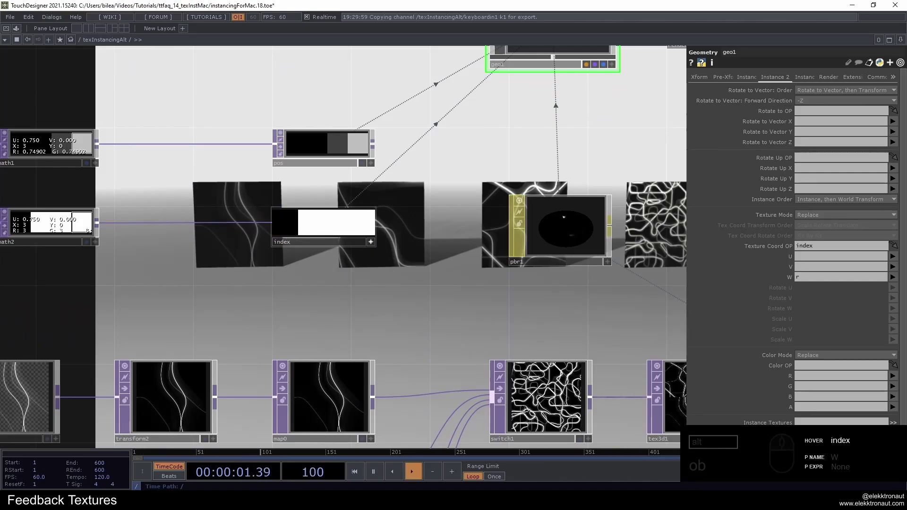
pyautogui.click(374, 242)
pyautogui.middleClick(371, 237)
pyautogui.click(393, 254)
pyautogui.moveTo(376, 157); pyautogui.dragTo(341, 218)
# Copy the last noise-edge-transform-map row and paste it as a fifth texture chain
pyautogui.click(333, 223)
pyautogui.moveTo(346, 375); pyautogui.dragTo(344, 326)
pyautogui.rightClick(344, 326)
pyautogui.press('ctrl+c')
pyautogui.write('cv')
pyautogui.click(355, 313)
pyautogui.click(333, 312)
pyautogui.write('cv')
pyautogui.click(372, 245)
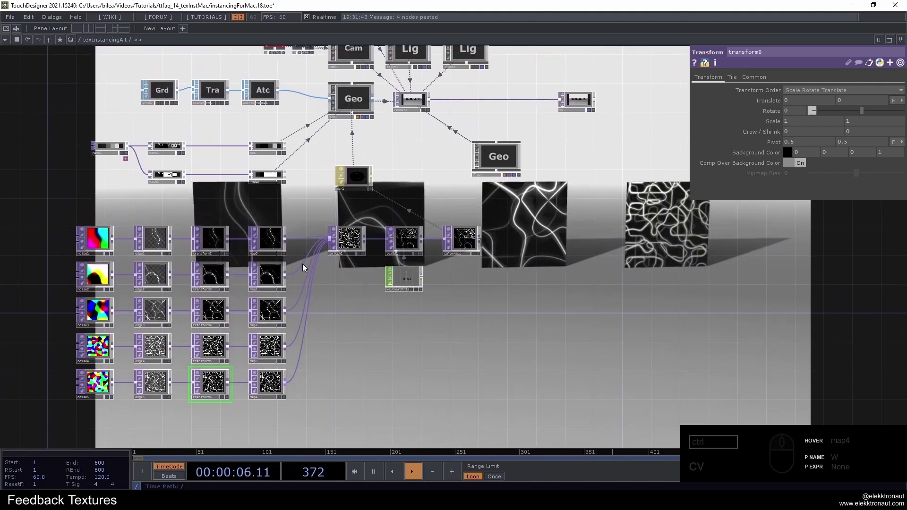
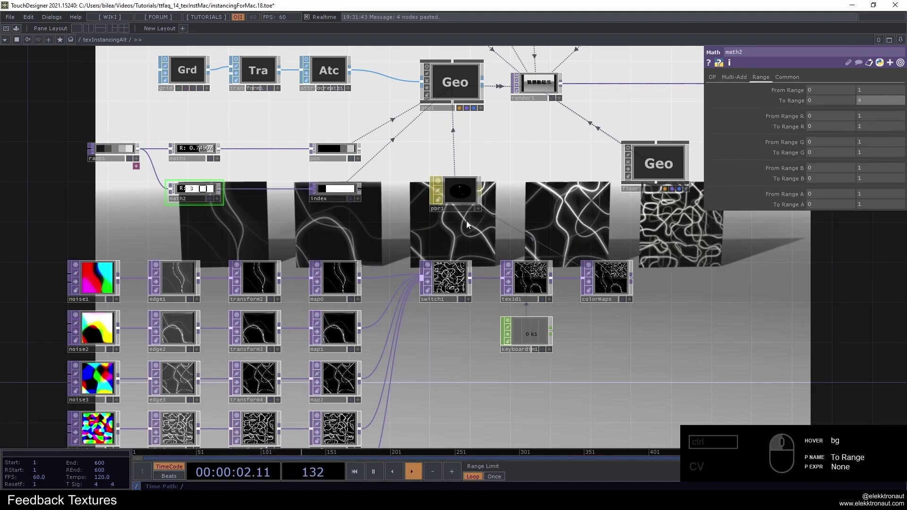
# Set math2's upper To Range to 4 and tex3d1's Cache Size to 5 for five quads
pyautogui.click(458, 205)
pyautogui.click(370, 232)
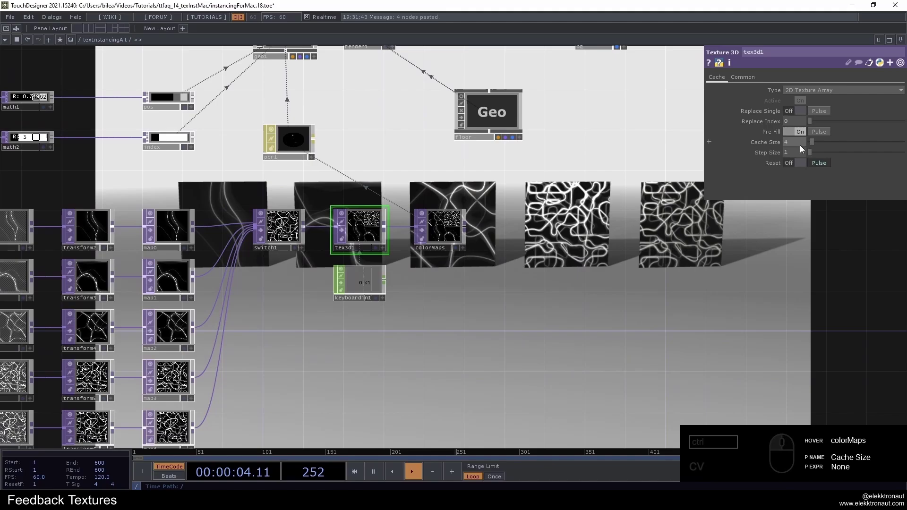
pyautogui.click(798, 143)
pyautogui.click(528, 213)
pyautogui.write('1')
pyautogui.click(526, 287)
pyautogui.write('1')
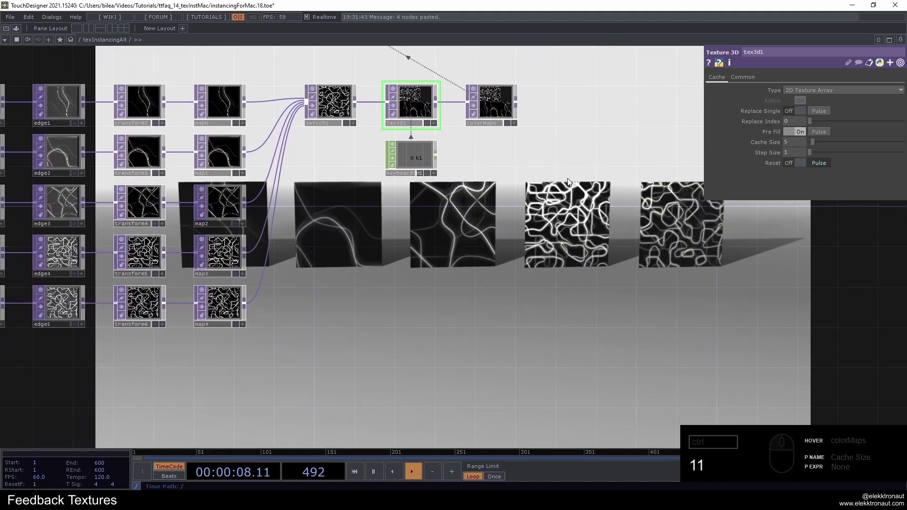
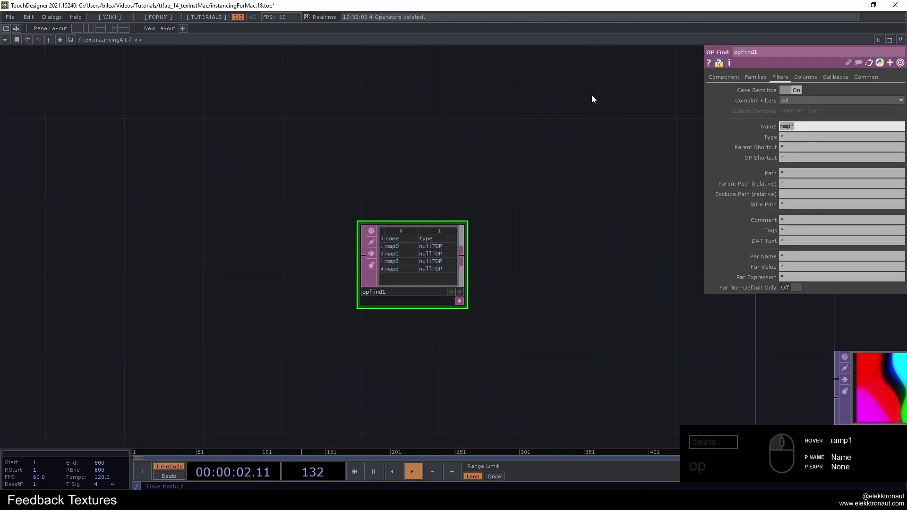
# Add an OP Find DAT filtered by name map* and turn off its Type column
pyautogui.middleClick(441, 213)
pyautogui.click(287, 156)
pyautogui.click(235, 179)
pyautogui.click(576, 133)
pyautogui.press('ctrl+z')
pyautogui.middleClick(234, 239)
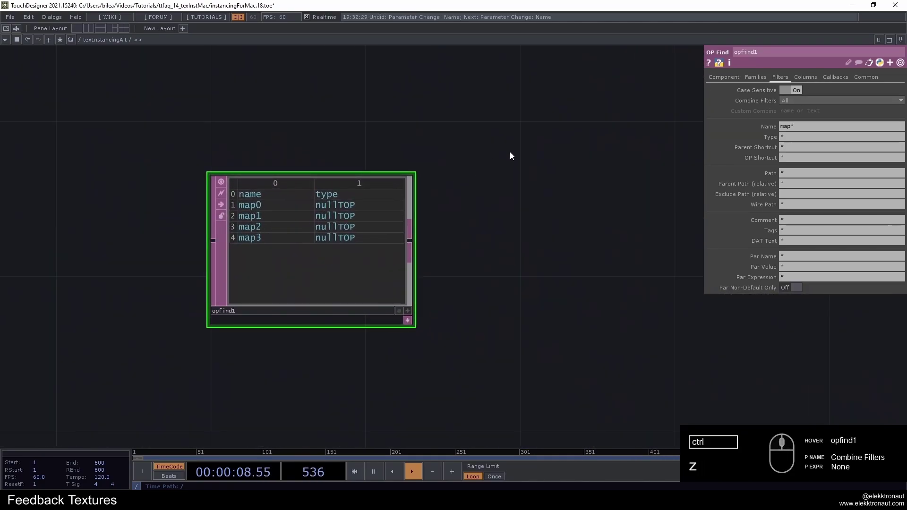
pyautogui.click(821, 78)
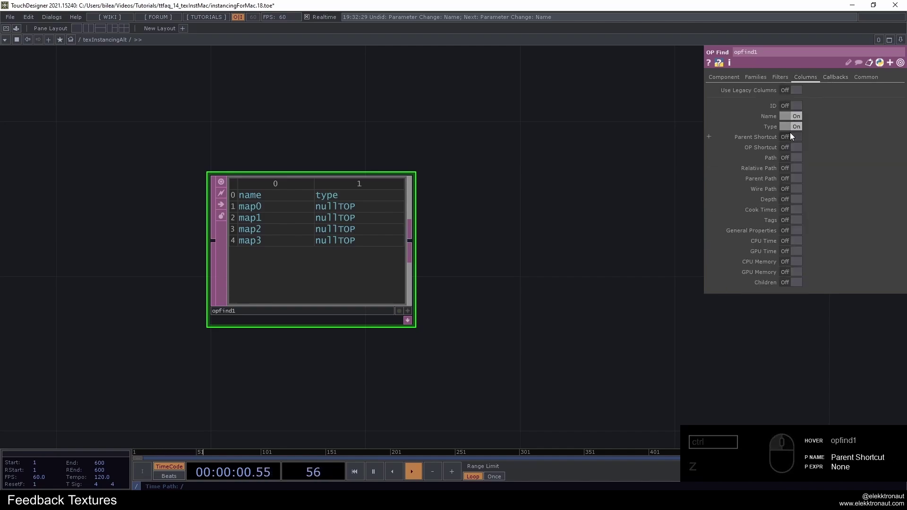
pyautogui.click(800, 126)
pyautogui.middleClick(363, 168)
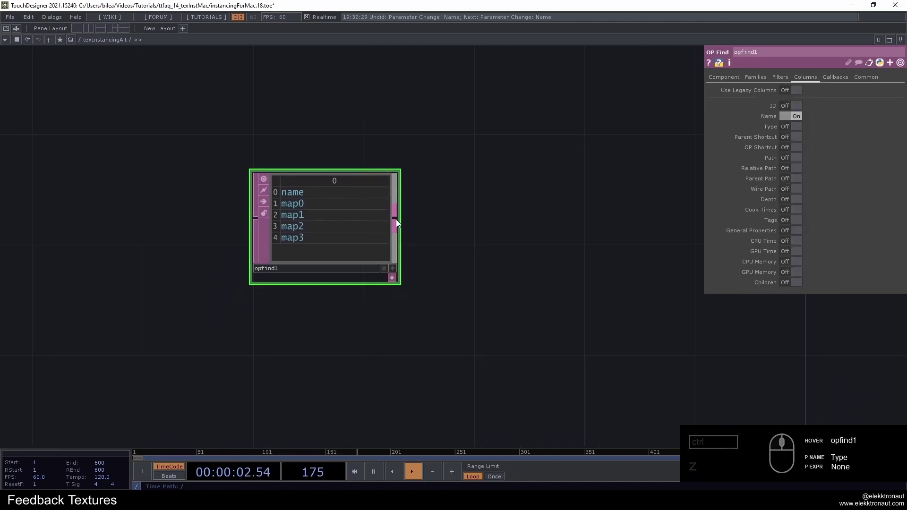
# Append a Select DAT to opfind1 choosing rows by index 1 to 4, dropping the header
pyautogui.rightClick(399, 221)
pyautogui.write('se')
pyautogui.click(318, 255)
pyautogui.click(496, 234)
pyautogui.click(275, 119)
pyautogui.click(796, 122)
pyautogui.click(803, 148)
pyautogui.click(785, 148)
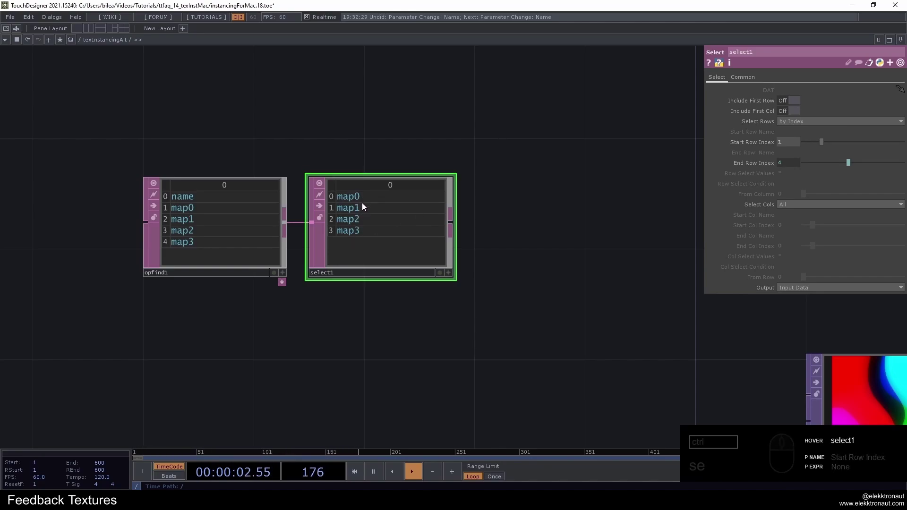
# Check the select table's info, then append a Null DAT after it
pyautogui.middleClick(368, 224)
pyautogui.middleClick(380, 214)
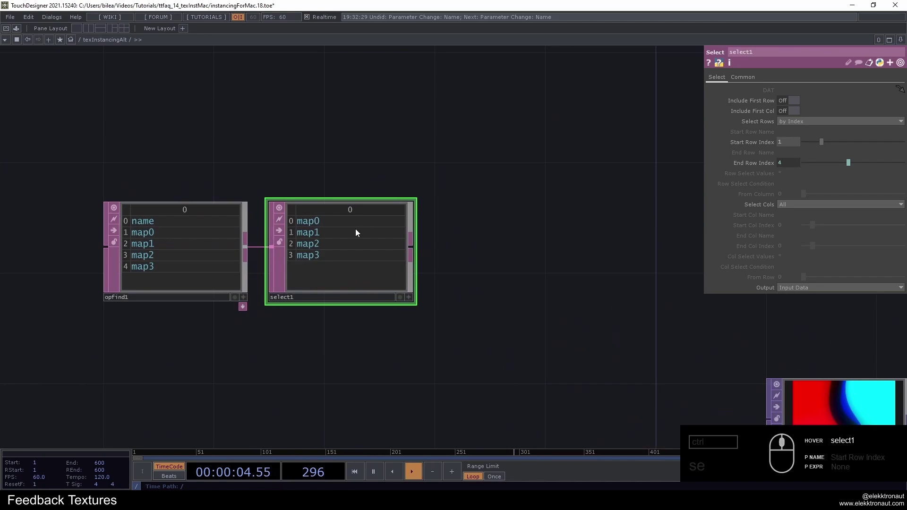
pyautogui.middleClick(353, 235)
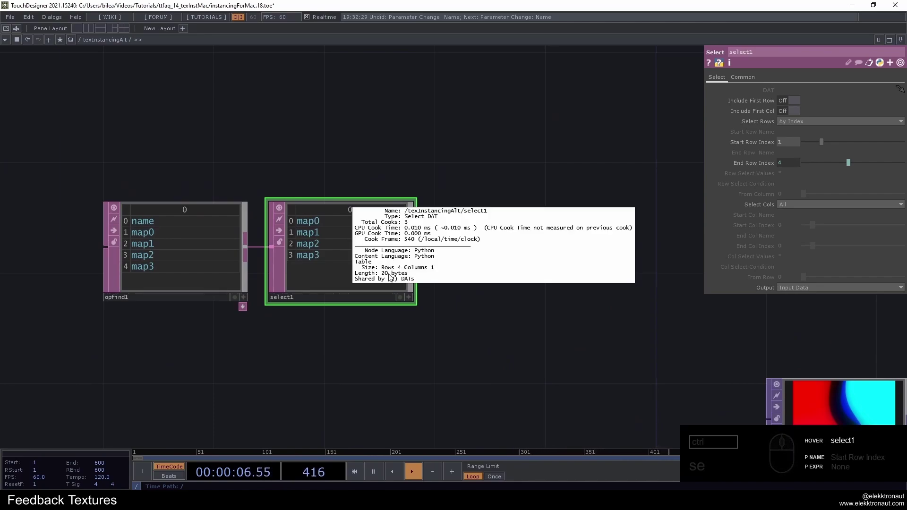
pyautogui.click(334, 256)
pyautogui.click(448, 249)
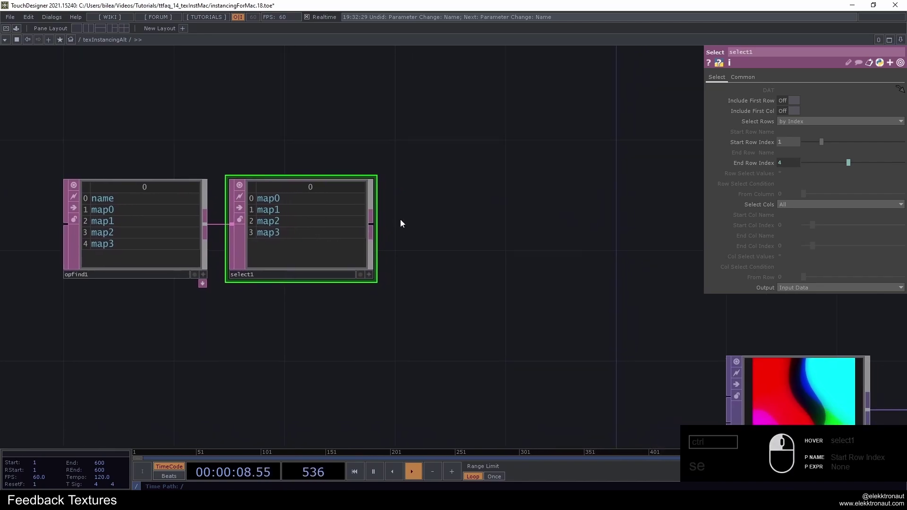
pyautogui.rightClick(373, 231)
pyautogui.write('u')
pyautogui.click(302, 148)
pyautogui.click(470, 227)
# Rename the null DAT to amount and drive ramp1's resolution from its row count
pyautogui.middleClick(471, 226)
pyautogui.click(438, 196)
pyautogui.middleClick(304, 246)
pyautogui.click(313, 139)
pyautogui.click(346, 266)
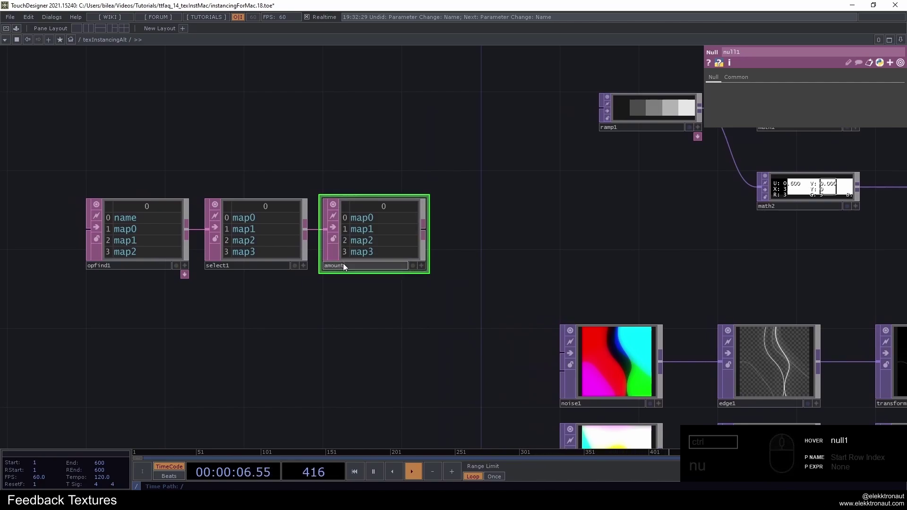
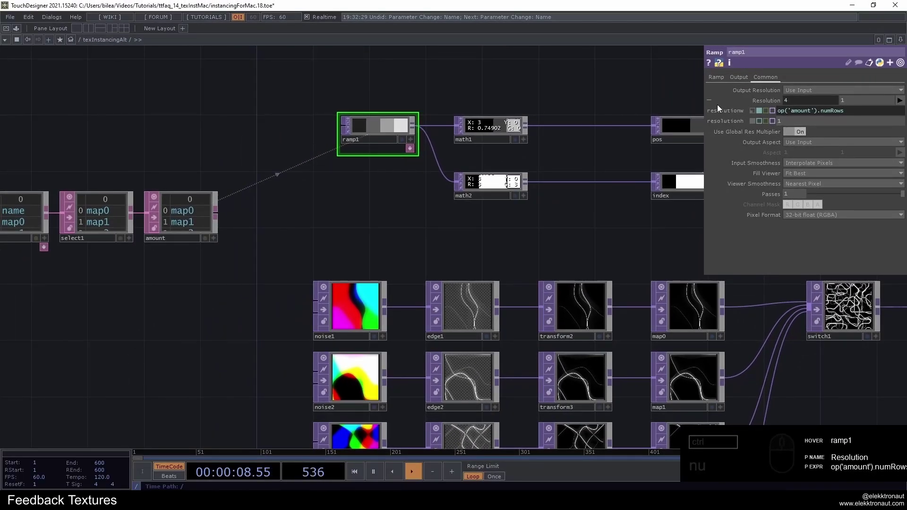
pyautogui.click(567, 225)
pyautogui.click(559, 193)
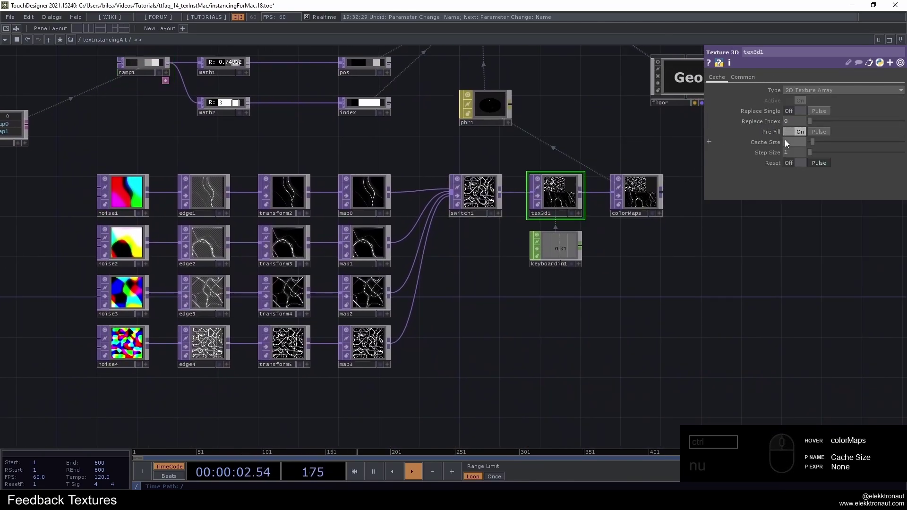
# Set tex3d1's Cache Size to the expression op('amount').numRows, giving 4
pyautogui.click(764, 149)
pyautogui.click(788, 152)
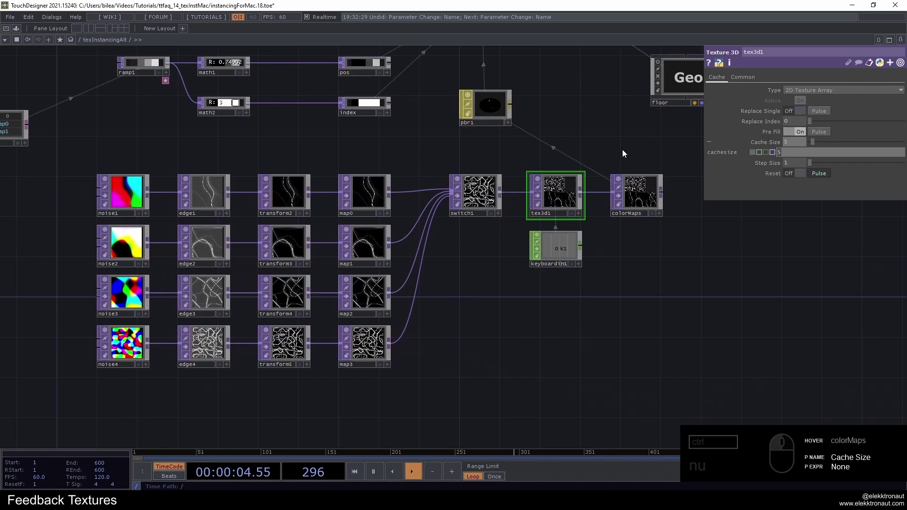
pyautogui.write('nu')
pyautogui.click(760, 144)
pyautogui.write('nunu')
pyautogui.click(250, 112)
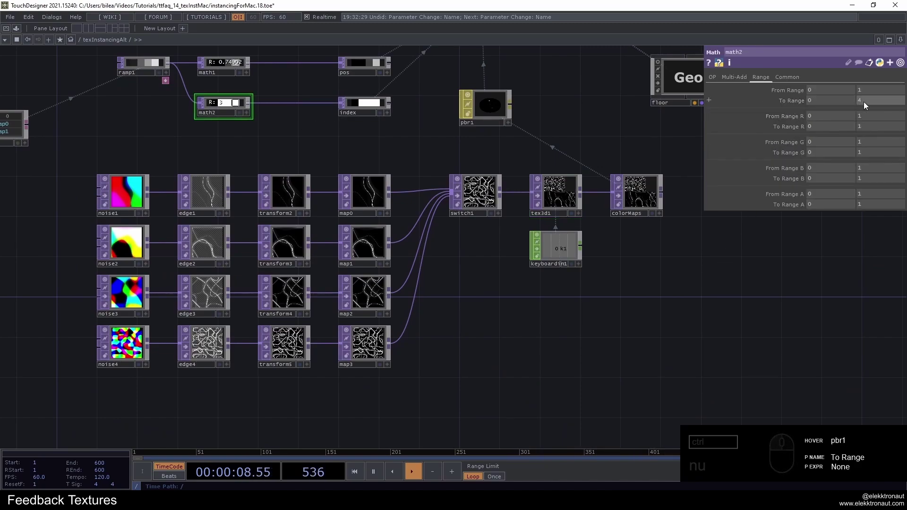
# Set math2's upper To Range to op('amount').numRows - 1, giving 3
pyautogui.click(859, 100)
pyautogui.write('nu')
pyautogui.click(867, 125)
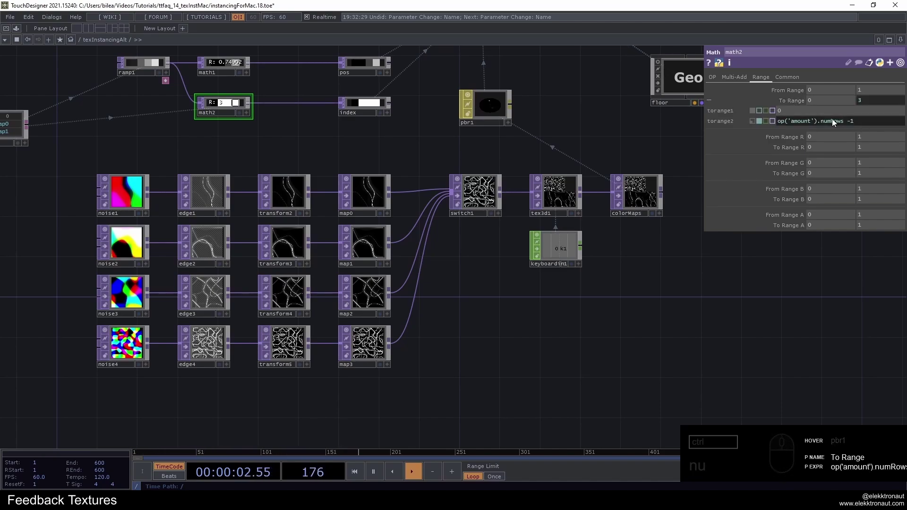
pyautogui.moveTo(800, 99); pyautogui.dragTo(556, 209)
pyautogui.press('ctrl+1')
pyautogui.middleClick(555, 209)
pyautogui.click(510, 331)
pyautogui.rightClick(569, 242)
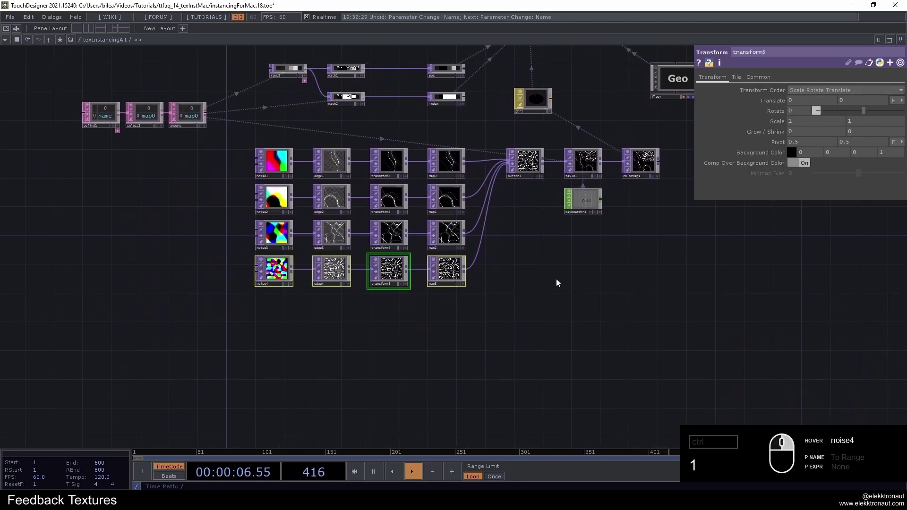
# Copy the last texture chain and paste it as a fifth noise-edge-transform-map row
pyautogui.click(624, 282)
pyautogui.middleClick(482, 108)
pyautogui.click(476, 124)
pyautogui.middleClick(595, 206)
pyautogui.click(545, 288)
pyautogui.rightClick(404, 356)
pyautogui.press('ctrl+c')
pyautogui.write('cv')
pyautogui.middleClick(202, 376)
pyautogui.click(172, 339)
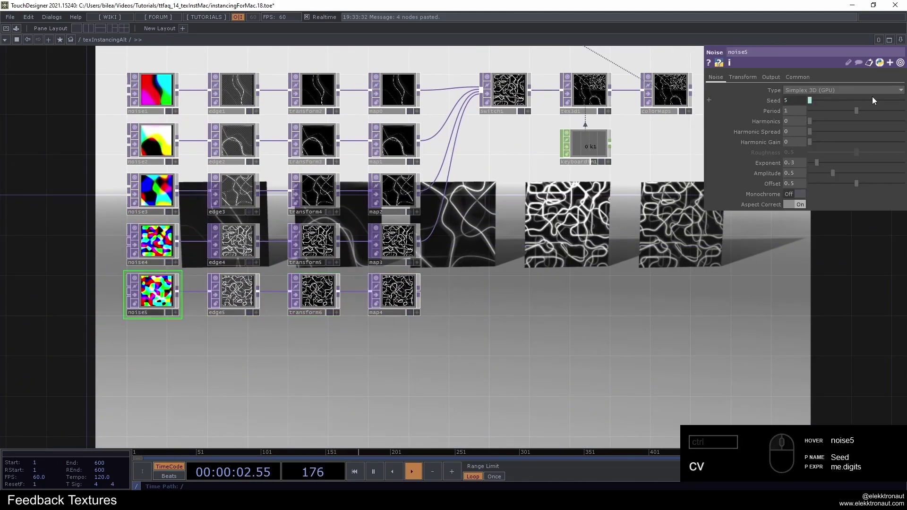
# Change the pasted noise5's seed for variation and review the five texture chains
pyautogui.click(847, 111)
pyautogui.click(494, 252)
pyautogui.write('cv')
pyautogui.click(407, 290)
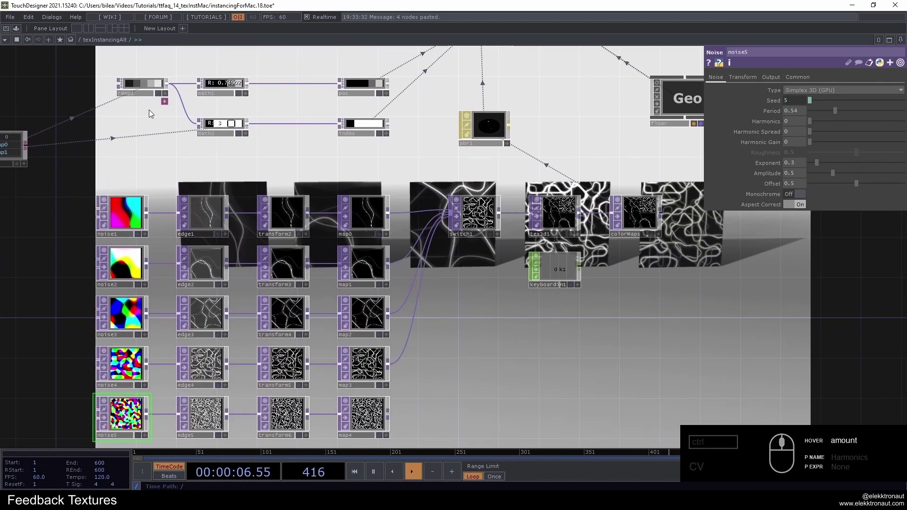
pyautogui.moveTo(302, 350); pyautogui.dragTo(351, 158)
pyautogui.write('cv')
pyautogui.click(455, 273)
pyautogui.press('1')
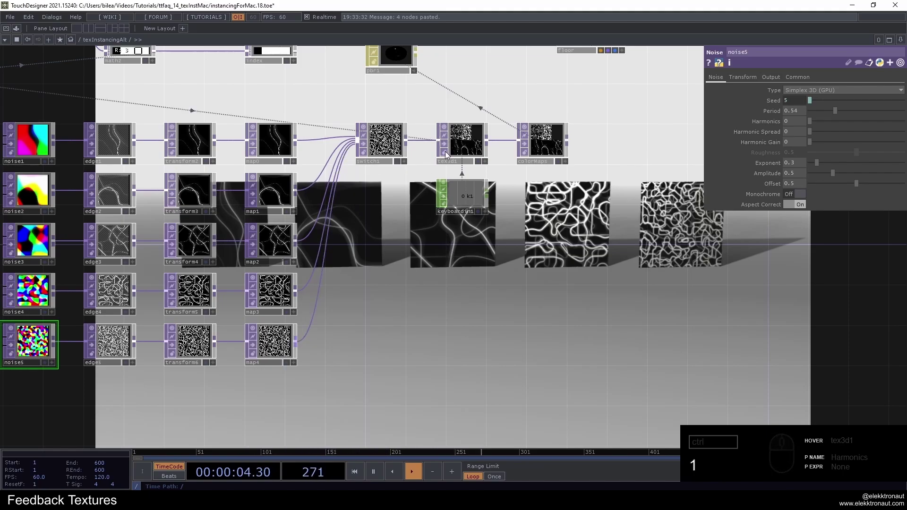
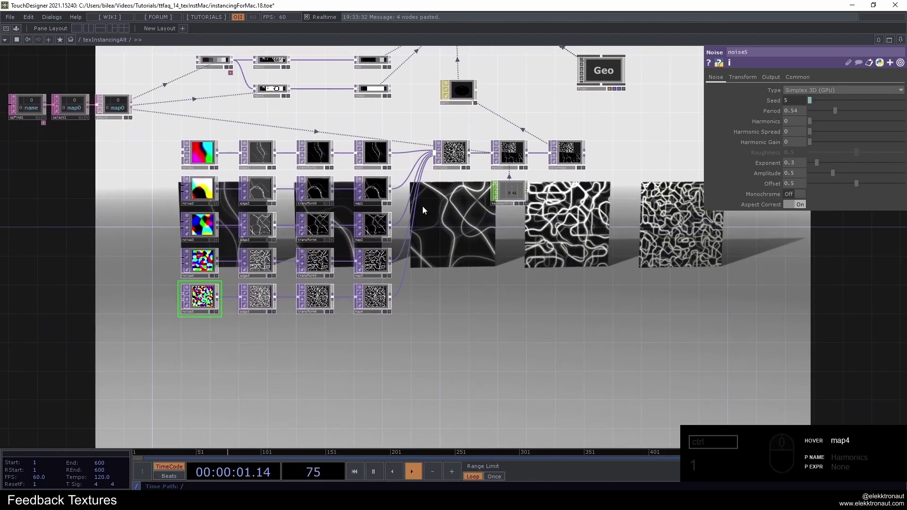
# Box-select noise5, edge5, transform6 and map4 and delete the fifth chain
pyautogui.click(500, 313)
pyautogui.click(452, 333)
pyautogui.moveTo(497, 297); pyautogui.dragTo(226, 254)
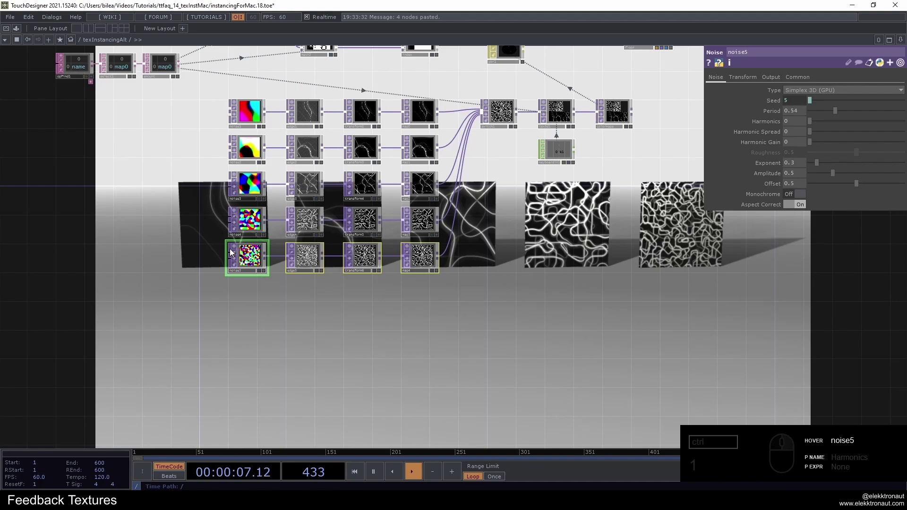
pyautogui.press('Delete')
pyautogui.click(541, 227)
pyautogui.click(503, 189)
pyautogui.click(494, 183)
pyautogui.press('1')
pyautogui.click(458, 186)
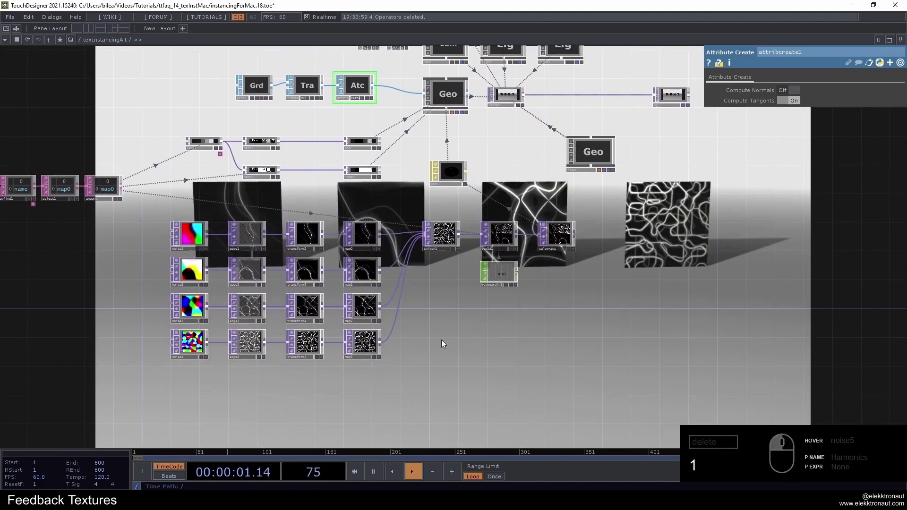
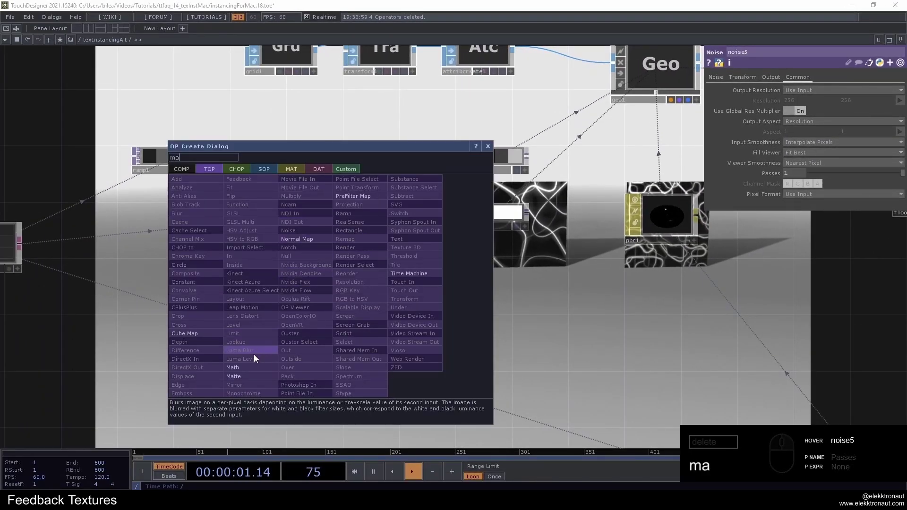
# Add a Math CHOP after the noise and a Null renamed rotation wired to it
pyautogui.click(258, 367)
pyautogui.click(386, 282)
pyautogui.click(398, 285)
pyautogui.moveTo(493, 287); pyautogui.dragTo(493, 293)
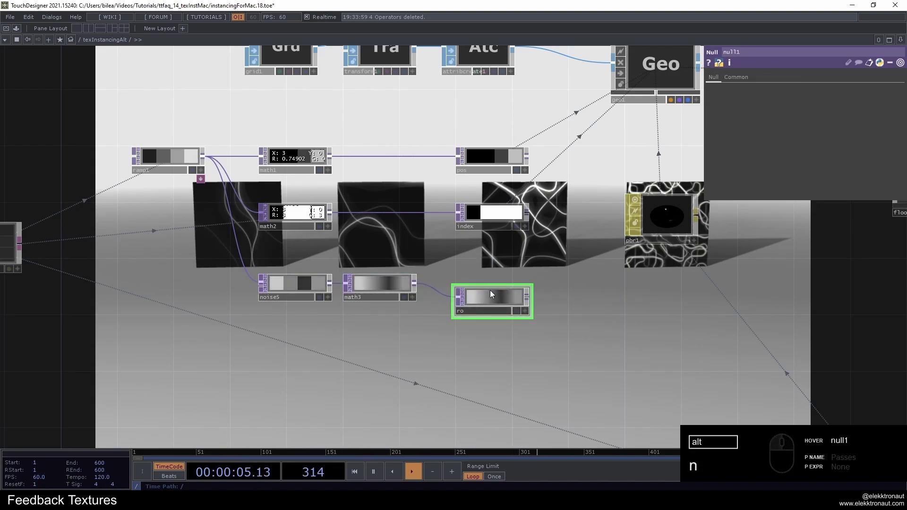
pyautogui.click(499, 298)
pyautogui.click(392, 290)
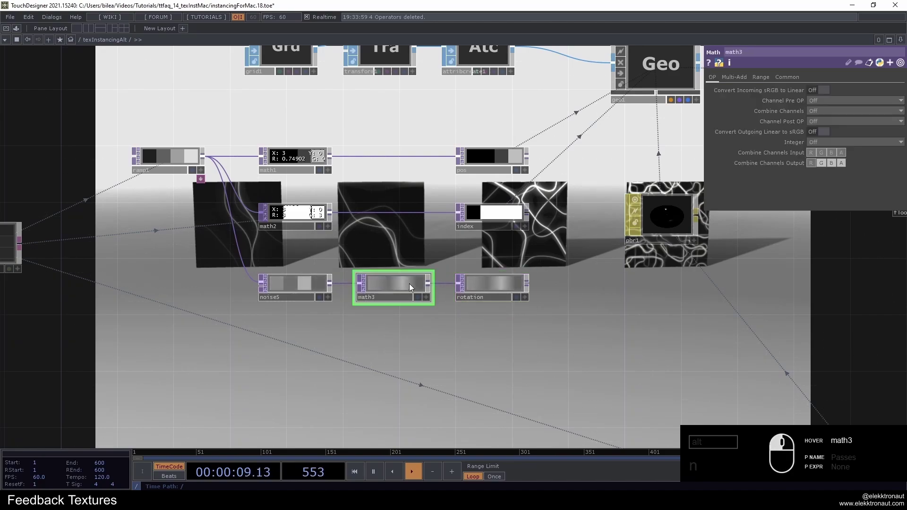
# On the Math CHOP's Range page set To Range to 0 and 360
pyautogui.click(765, 78)
pyautogui.click(868, 104)
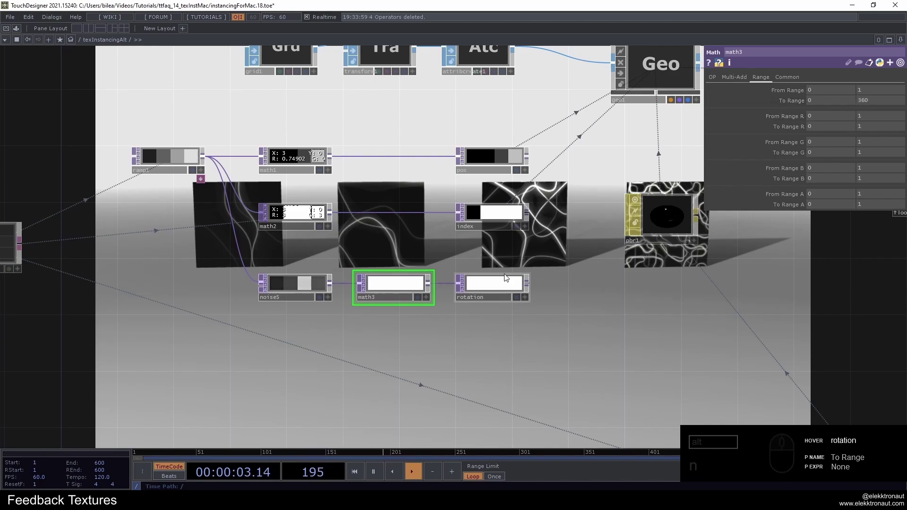
pyautogui.click(789, 77)
pyautogui.click(816, 166)
pyautogui.click(819, 174)
pyautogui.click(619, 174)
pyautogui.click(571, 85)
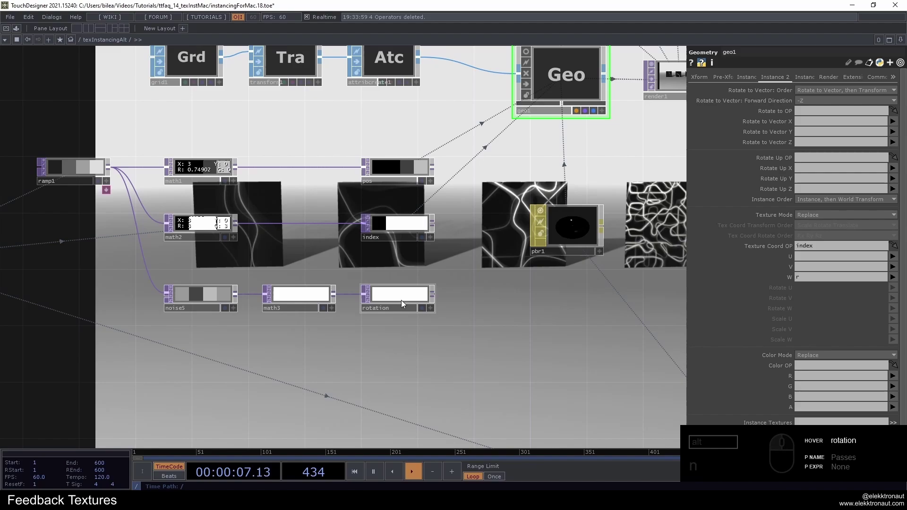
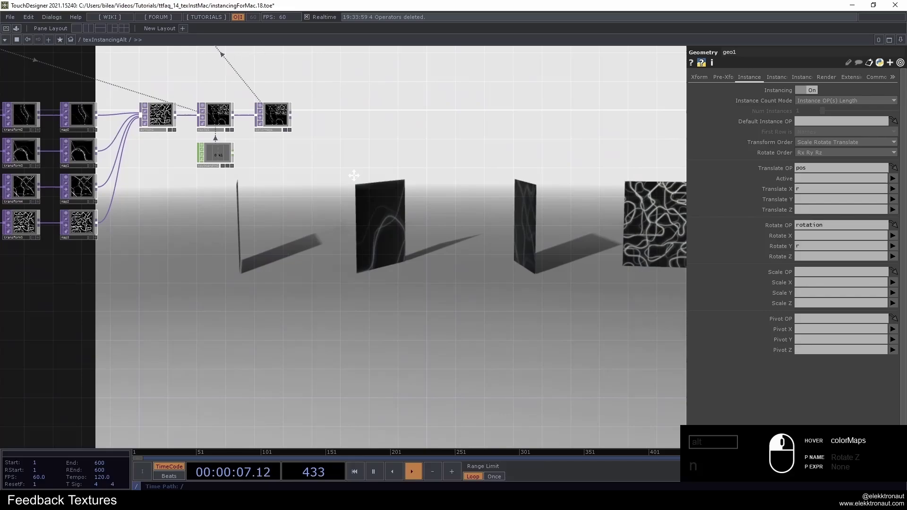
# Hide the parameter pane to view the quads rotating at varied angles, then show it again
pyautogui.press('p')
pyautogui.click(384, 243)
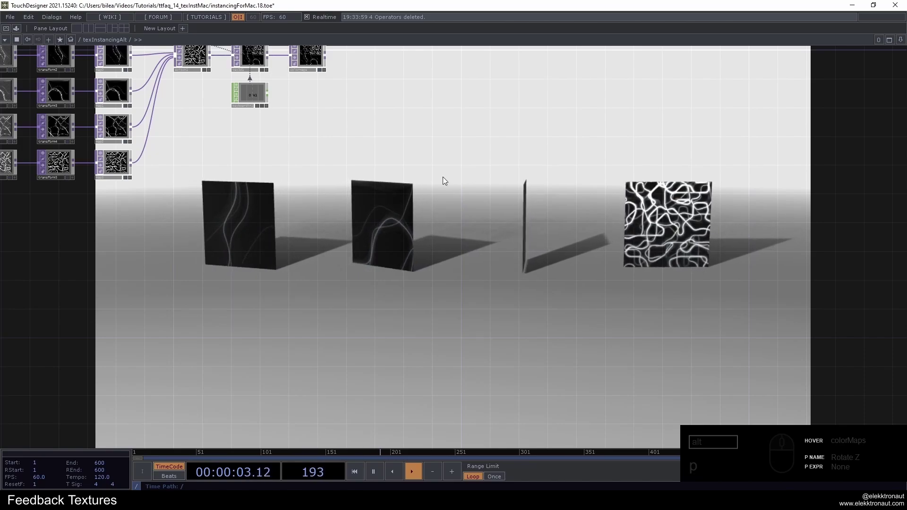
pyautogui.click(404, 142)
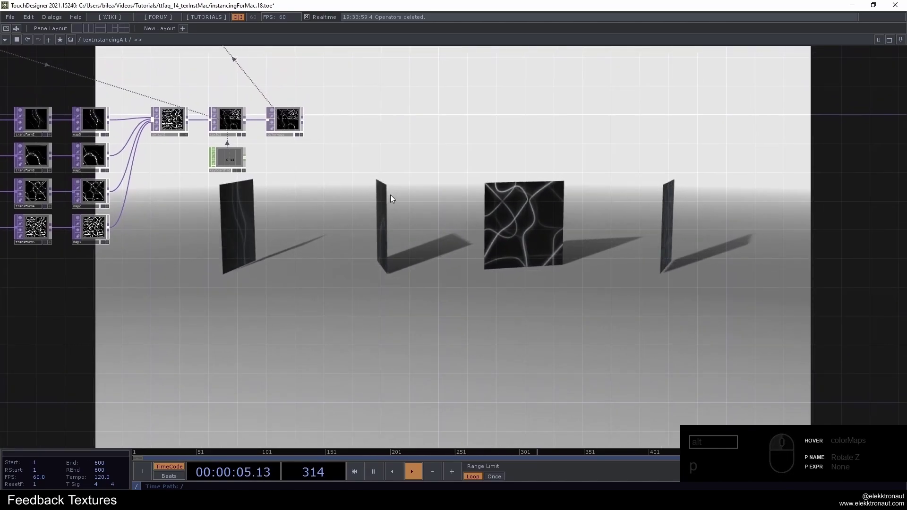
pyautogui.click(394, 198)
pyautogui.press('p')
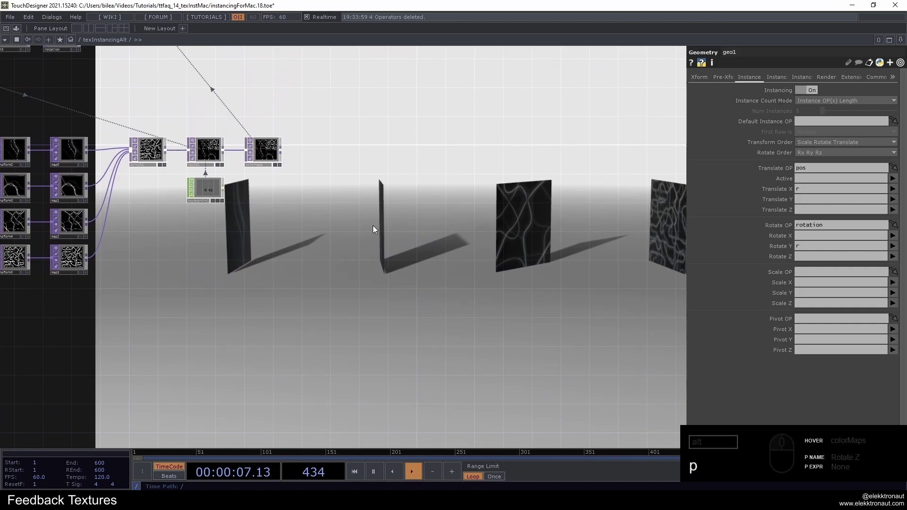
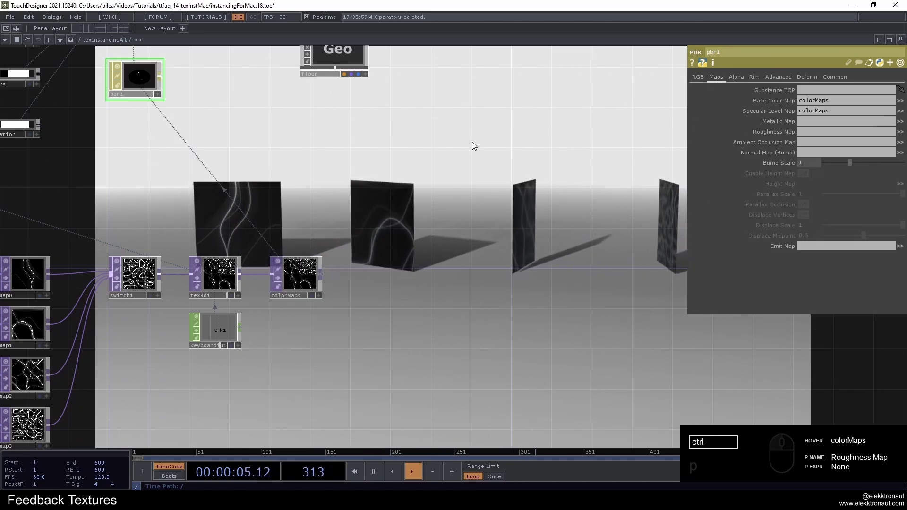
# Drag colorMaps into pbr1's Specular Level and Roughness Map fields on the Maps page
pyautogui.moveTo(307, 276); pyautogui.dragTo(544, 170)
pyautogui.click(503, 183)
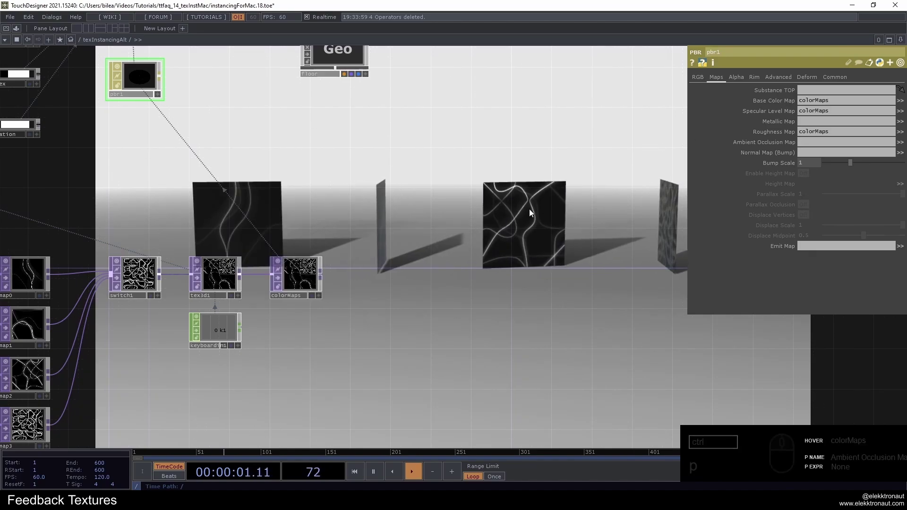
pyautogui.click(836, 135)
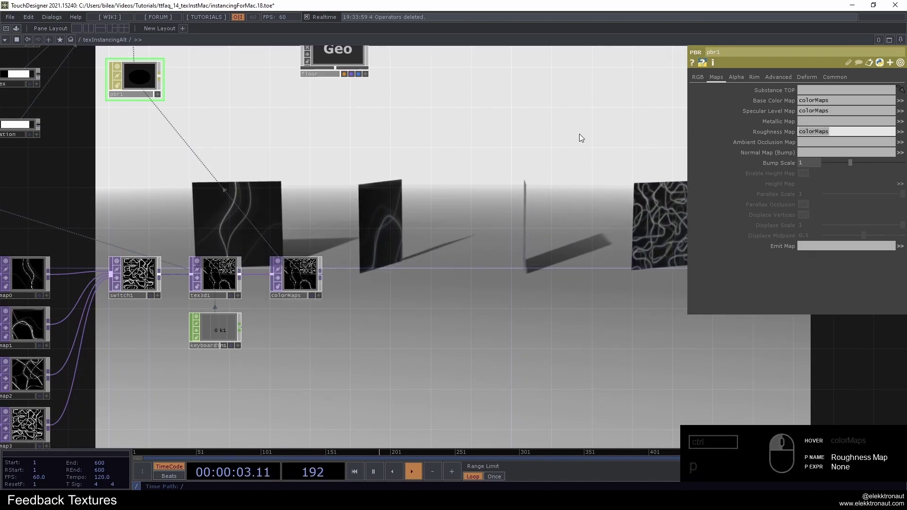
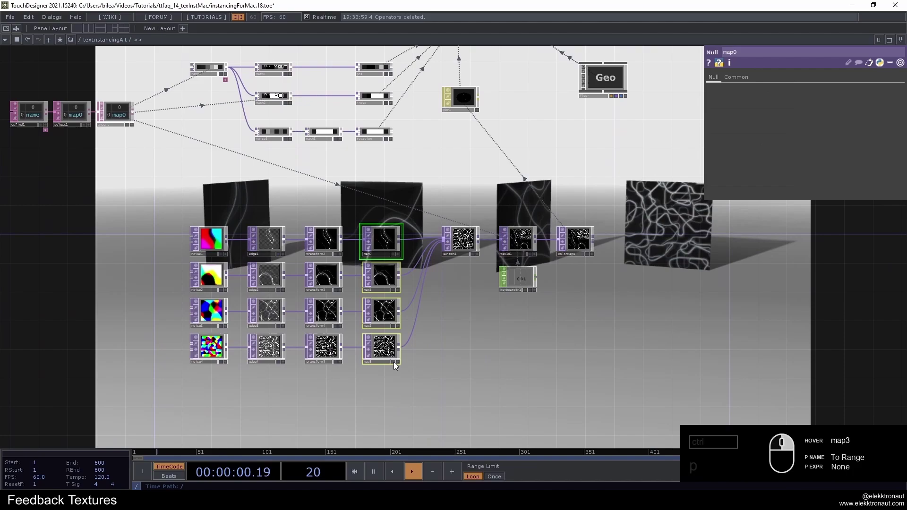
pyautogui.click(434, 327)
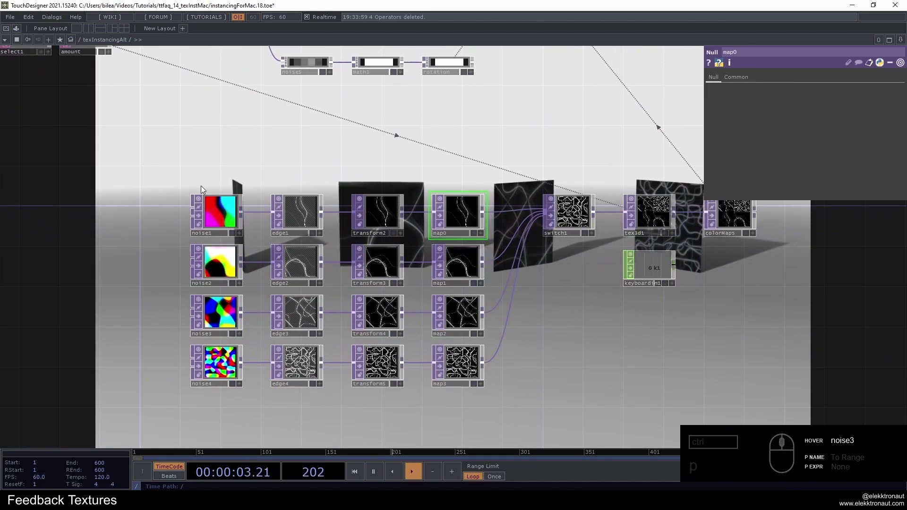
pyautogui.rightClick(204, 171)
pyautogui.click(563, 354)
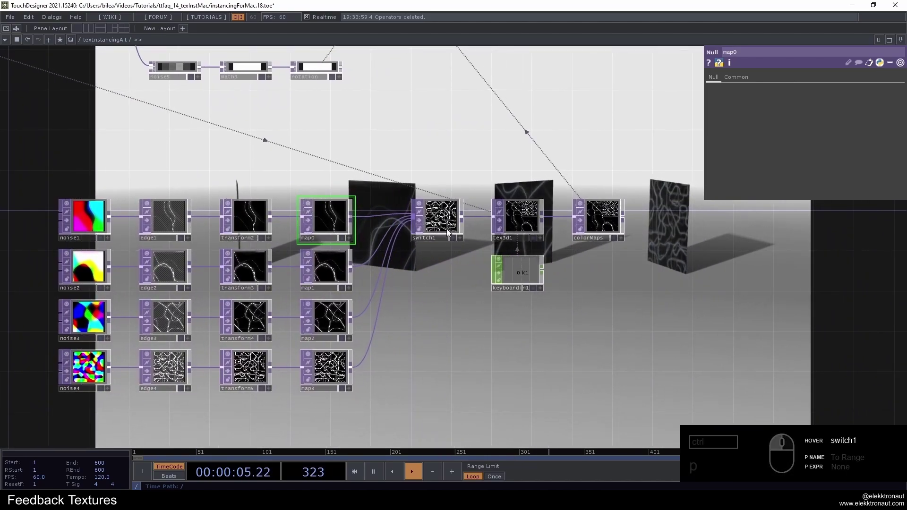
pyautogui.click(450, 219)
pyautogui.click(448, 296)
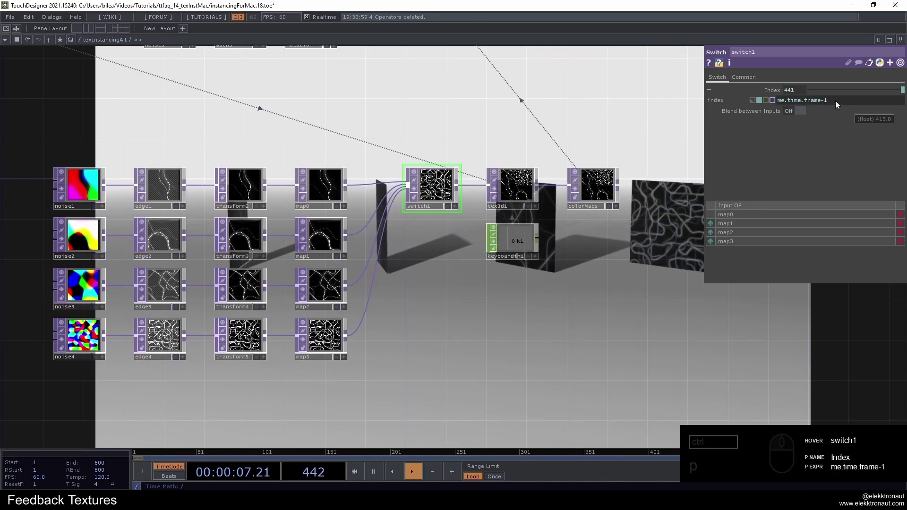
pyautogui.click(839, 103)
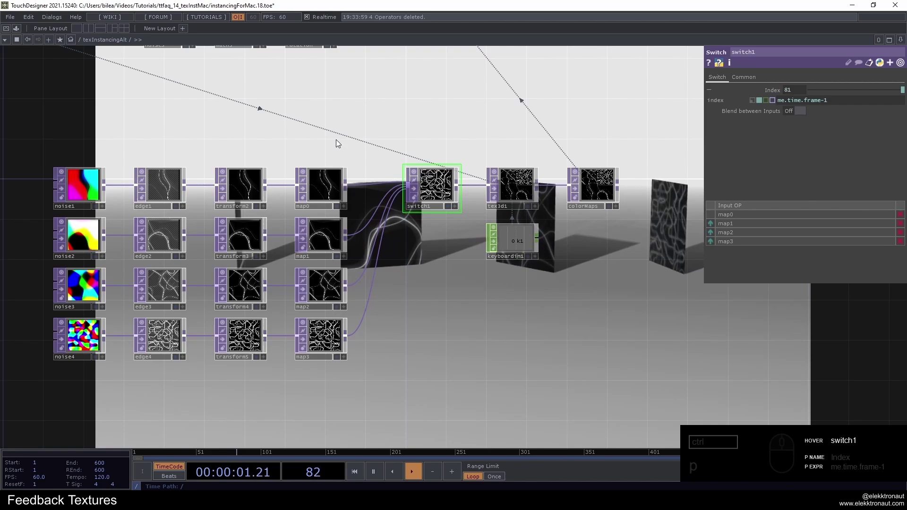
pyautogui.click(458, 153)
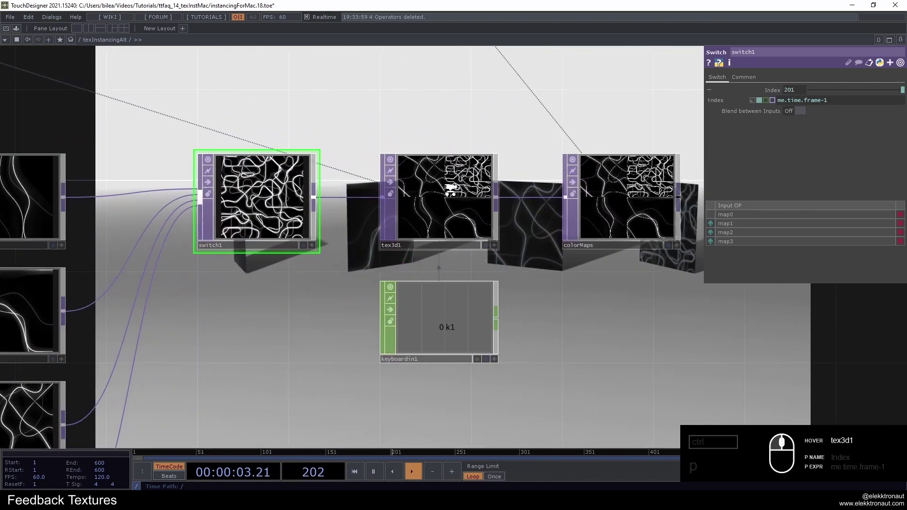
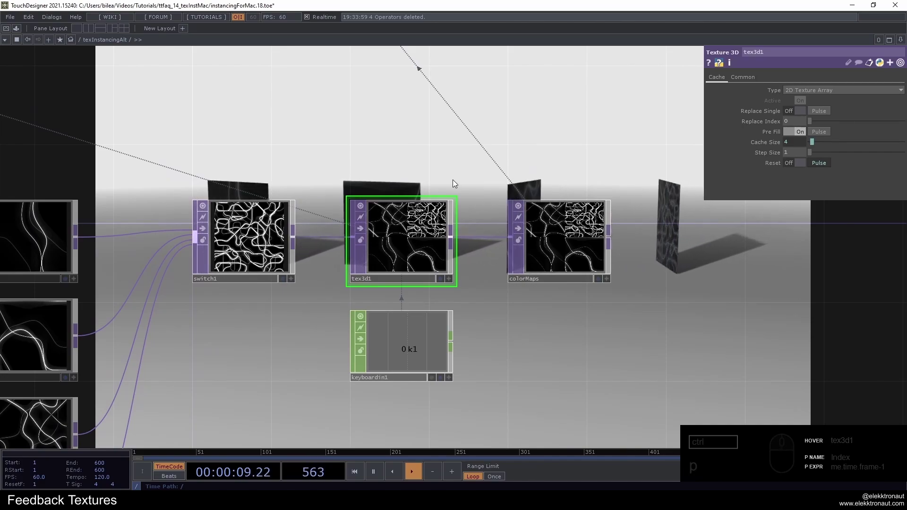
pyautogui.middleClick(438, 196)
pyautogui.click(426, 161)
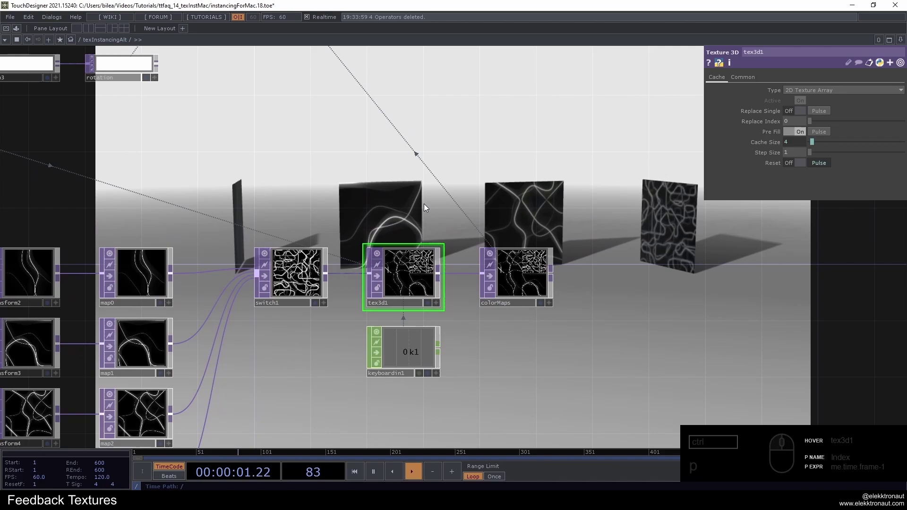
pyautogui.middleClick(418, 223)
pyautogui.click(386, 189)
pyautogui.click(498, 328)
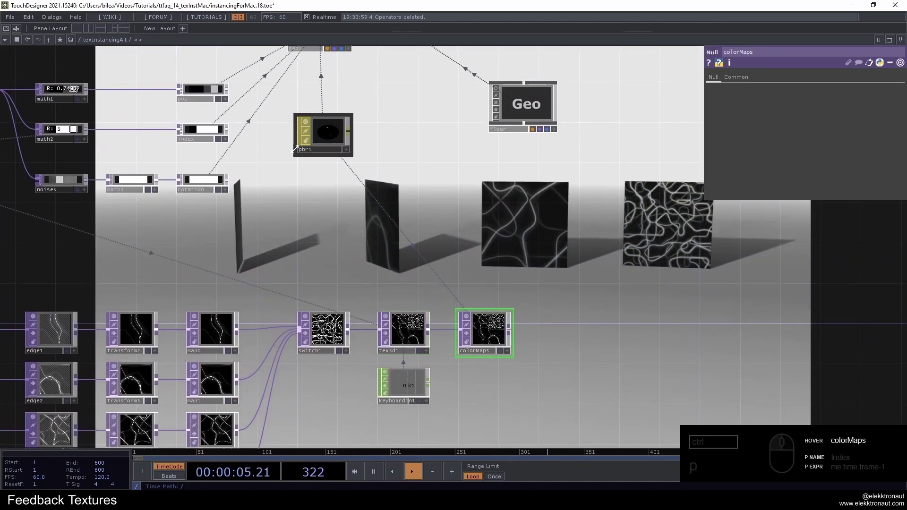
pyautogui.click(326, 133)
pyautogui.click(383, 135)
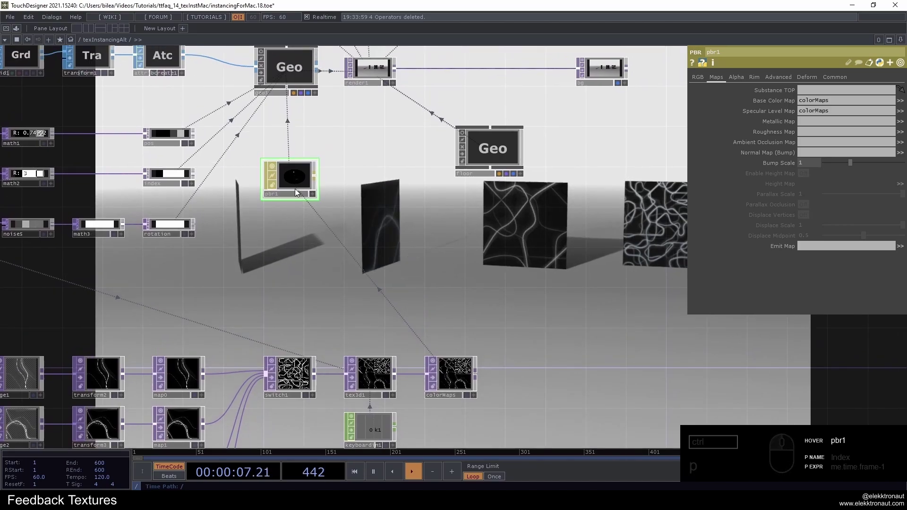
pyautogui.click(355, 146)
pyautogui.click(309, 132)
pyautogui.middleClick(381, 213)
pyautogui.click(391, 224)
pyautogui.click(783, 79)
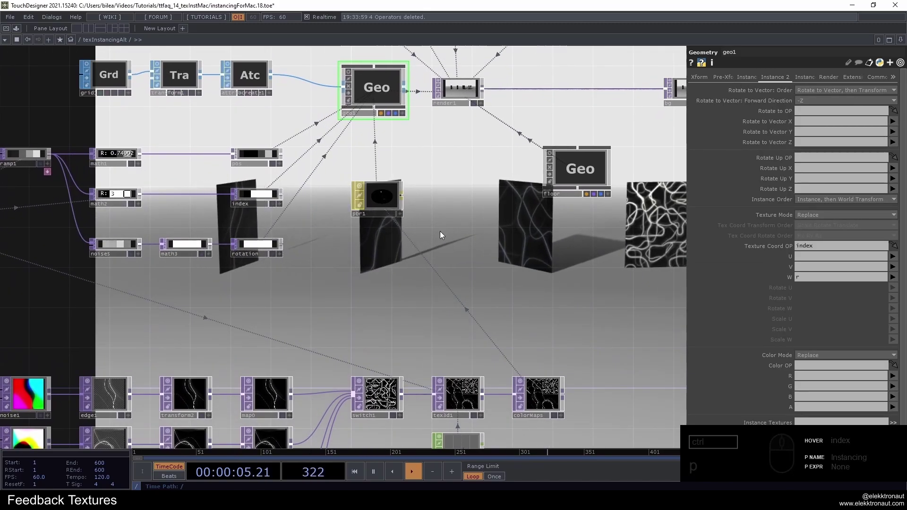
pyautogui.click(465, 256)
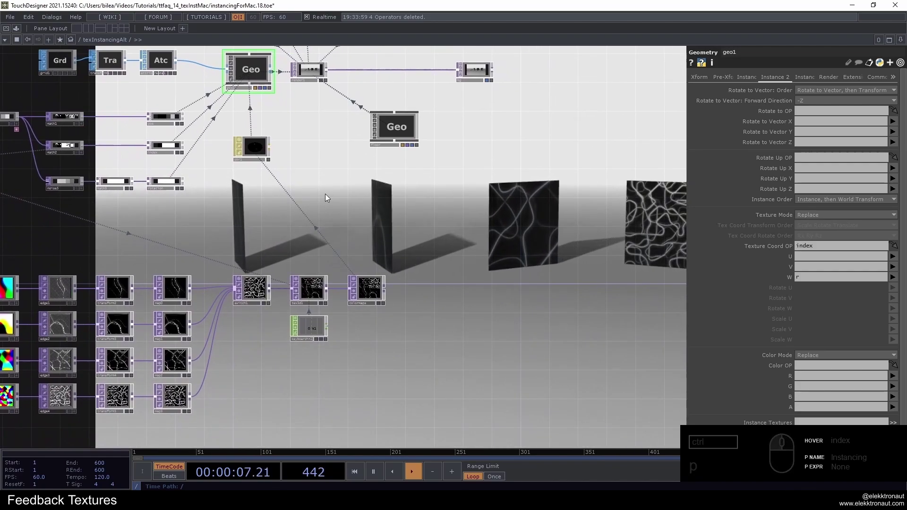
pyautogui.middleClick(328, 197)
pyautogui.moveTo(328, 196); pyautogui.dragTo(417, 244)
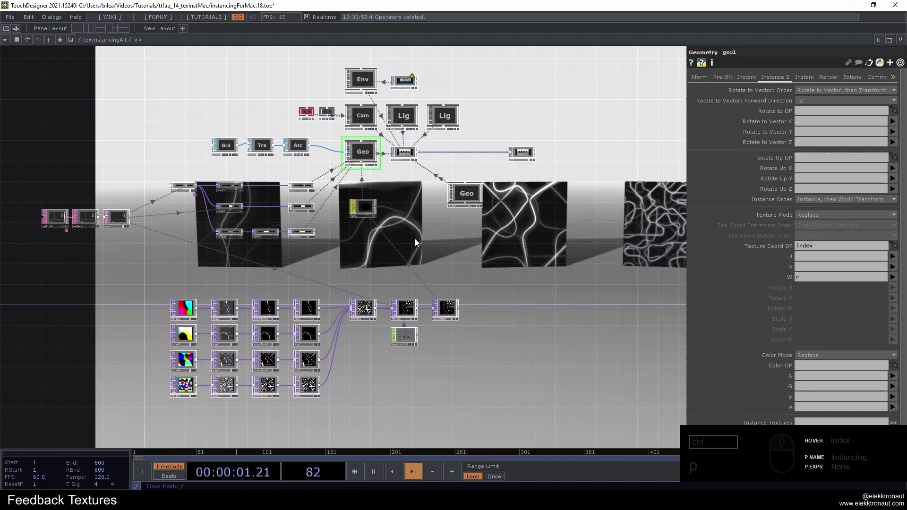
pyautogui.click(417, 241)
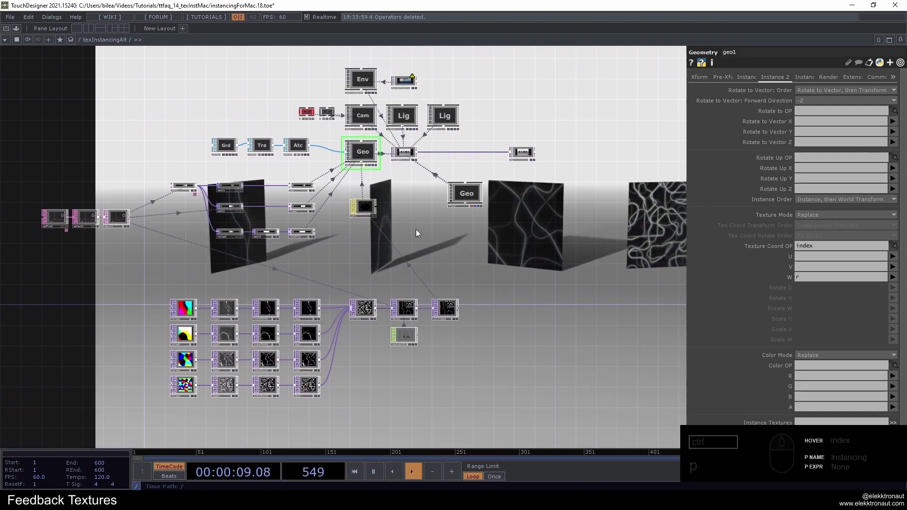